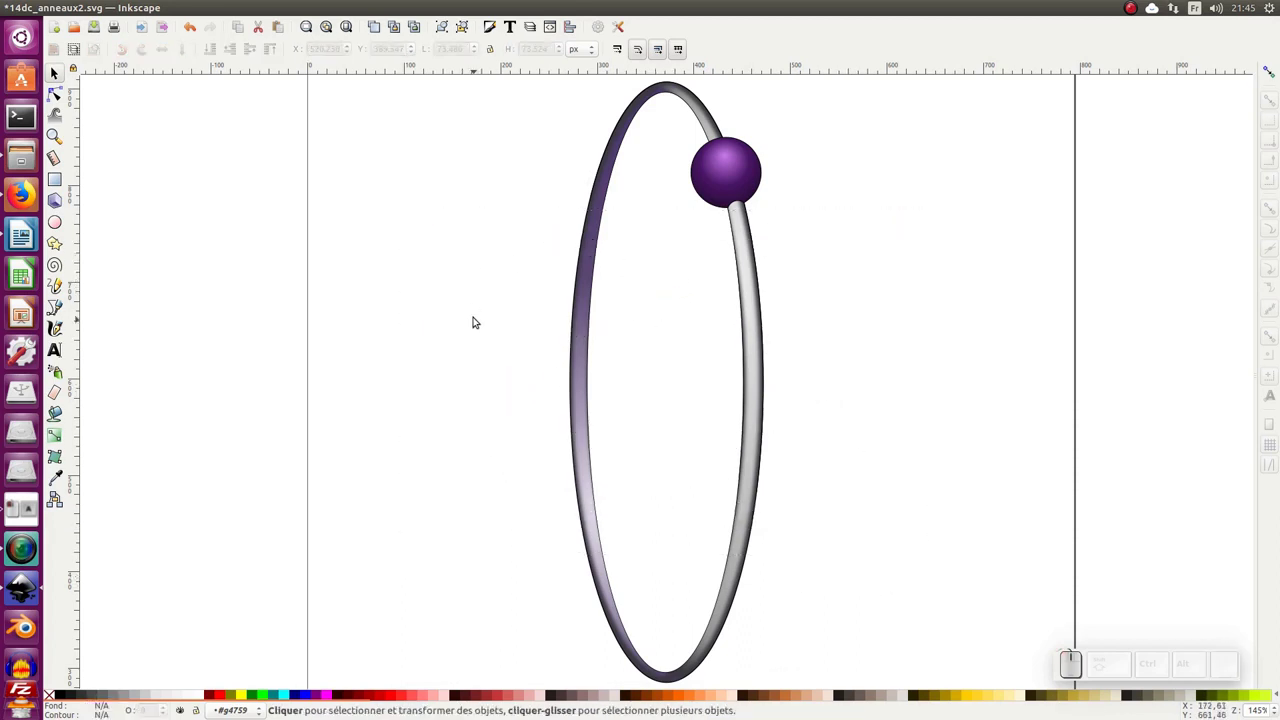
Select the whole earring and set the PNG export to Selection
key(ctrl+a)
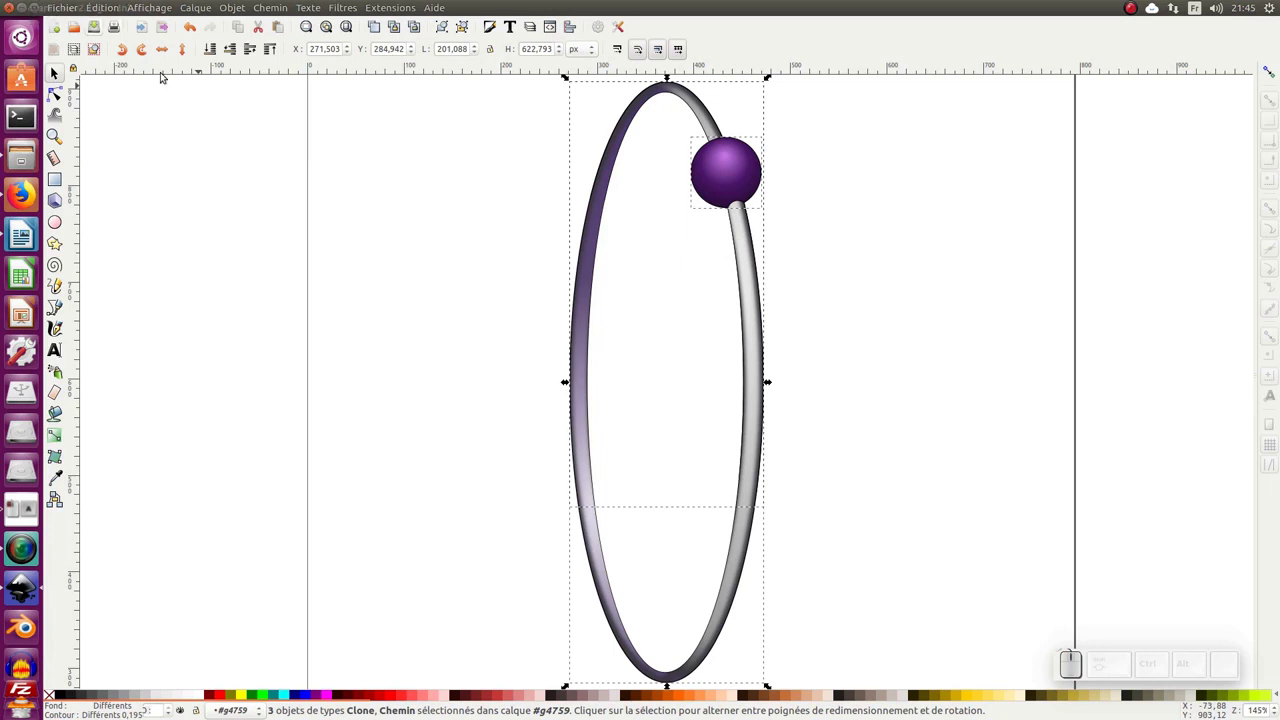
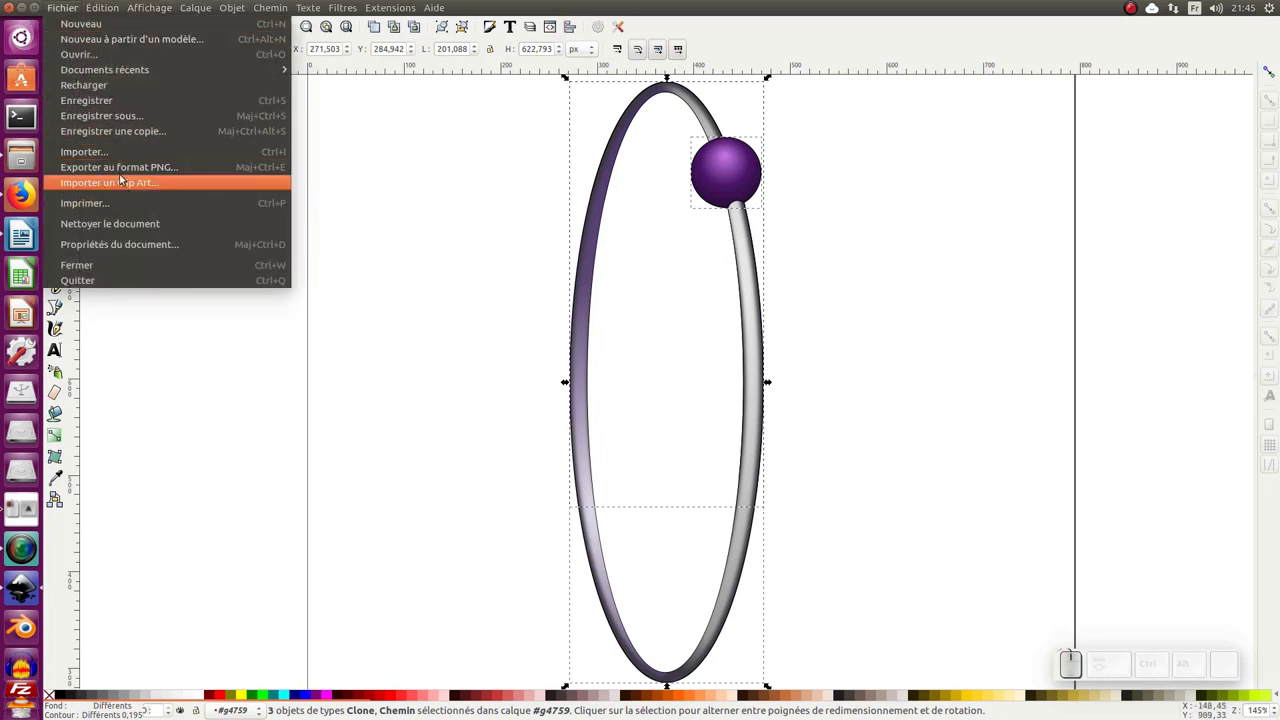
click(123, 169)
click(1163, 107)
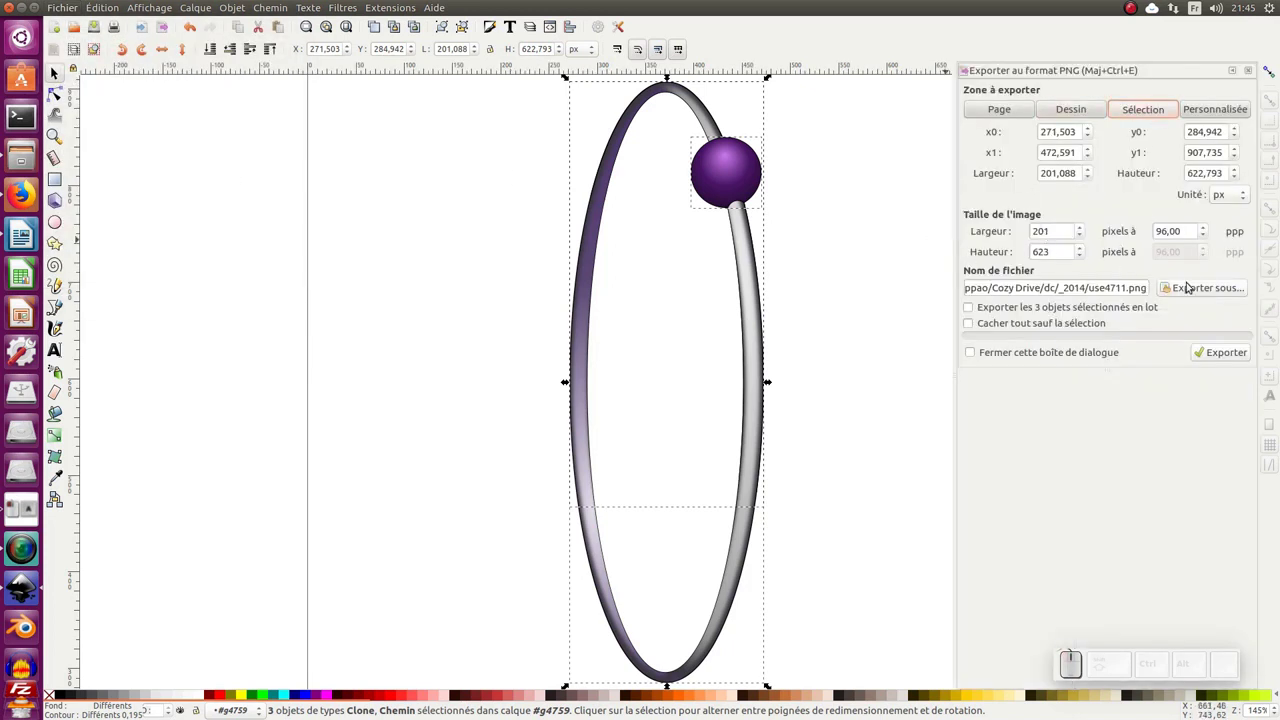
Export it as modele_anneau.png in the Bureau folder, confirming the overwrite
click(1201, 290)
click(426, 322)
click(576, 419)
click(907, 577)
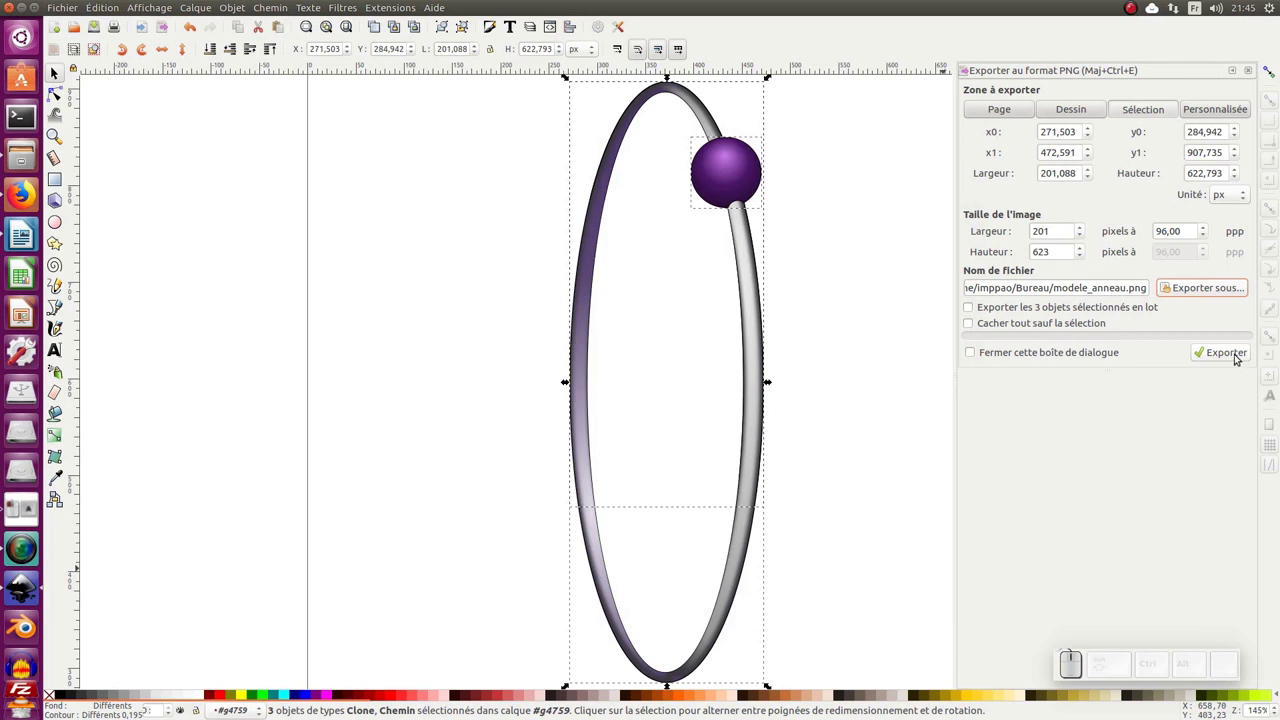
click(1238, 358)
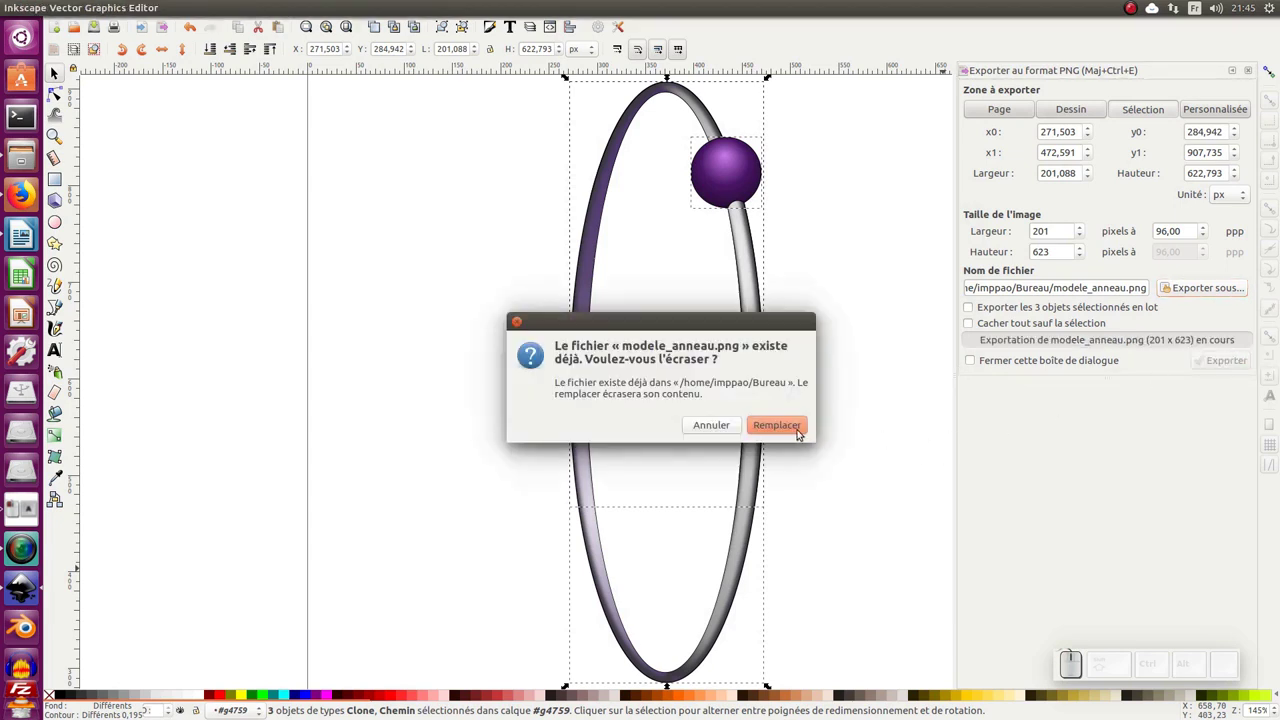
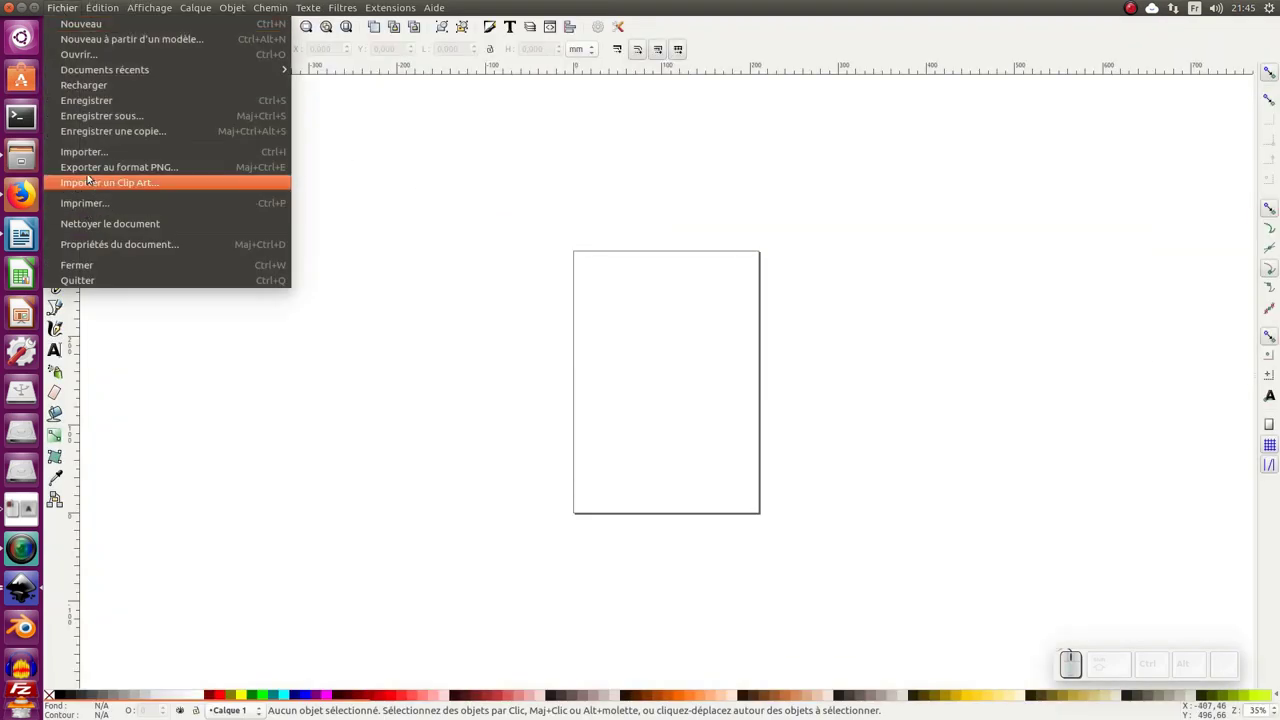
Import modele_anneau.png into the new blank document as an embedded image
click(92, 156)
click(590, 296)
click(920, 580)
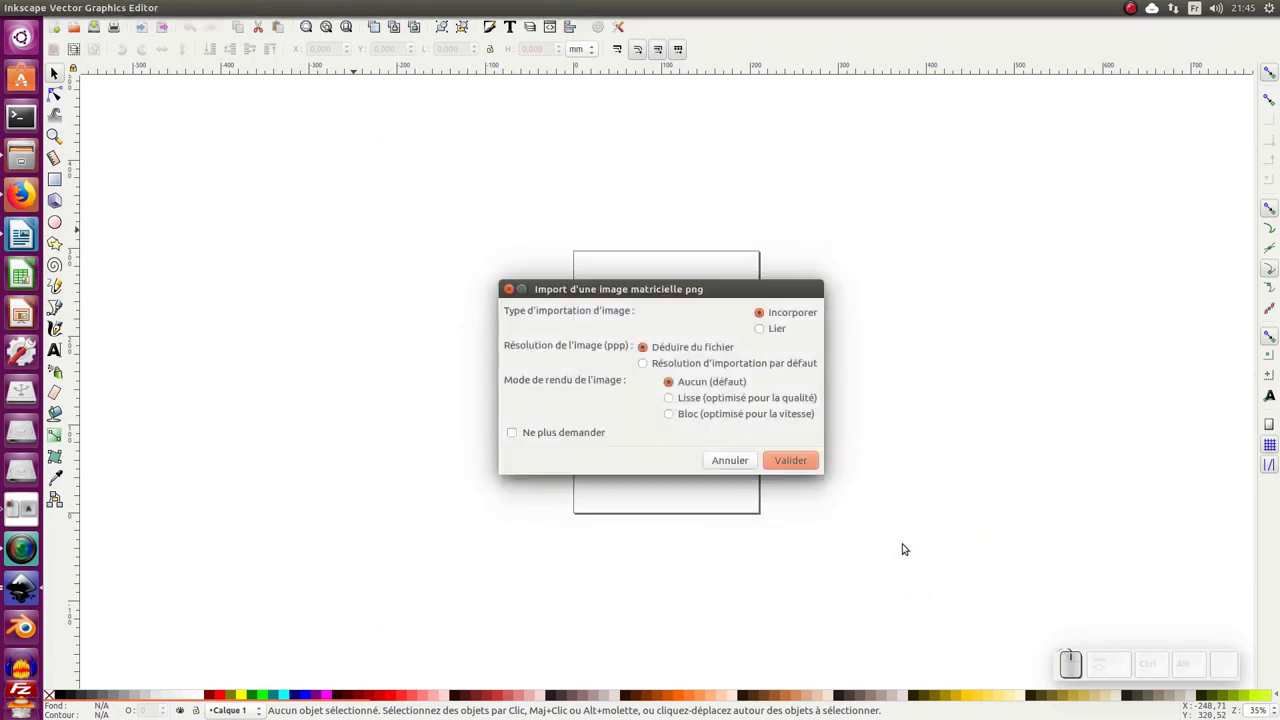
click(782, 464)
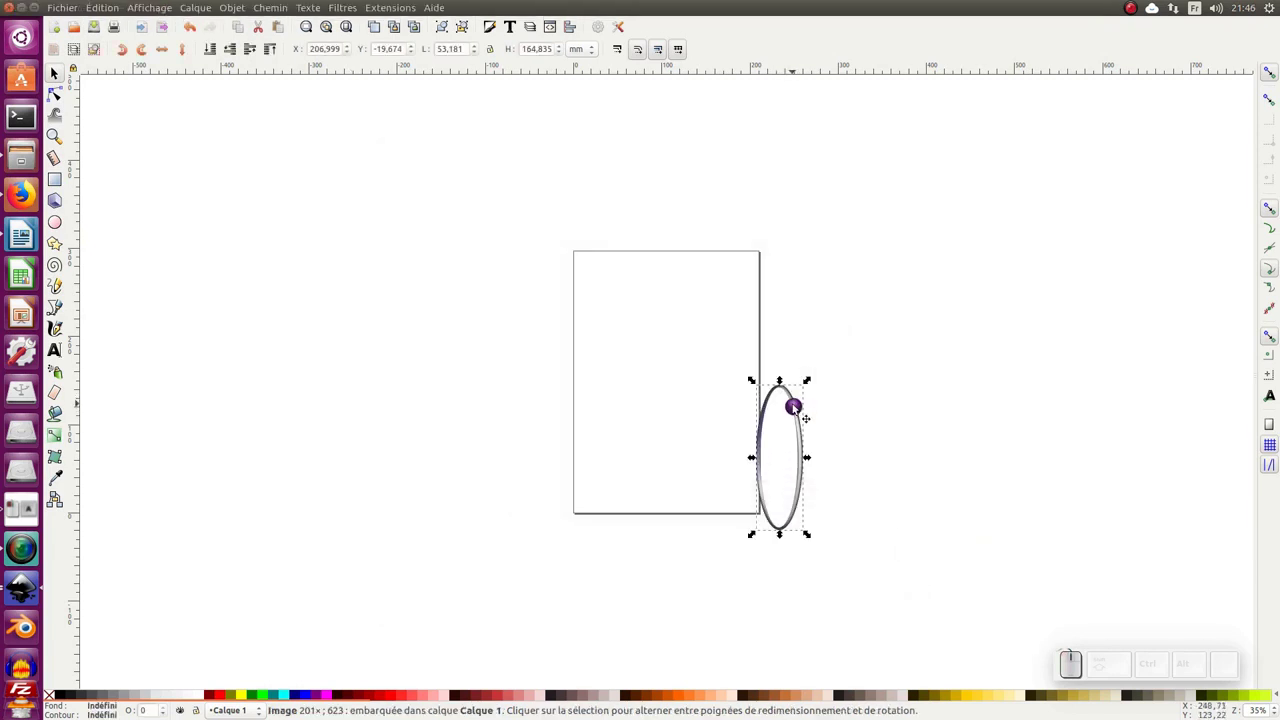
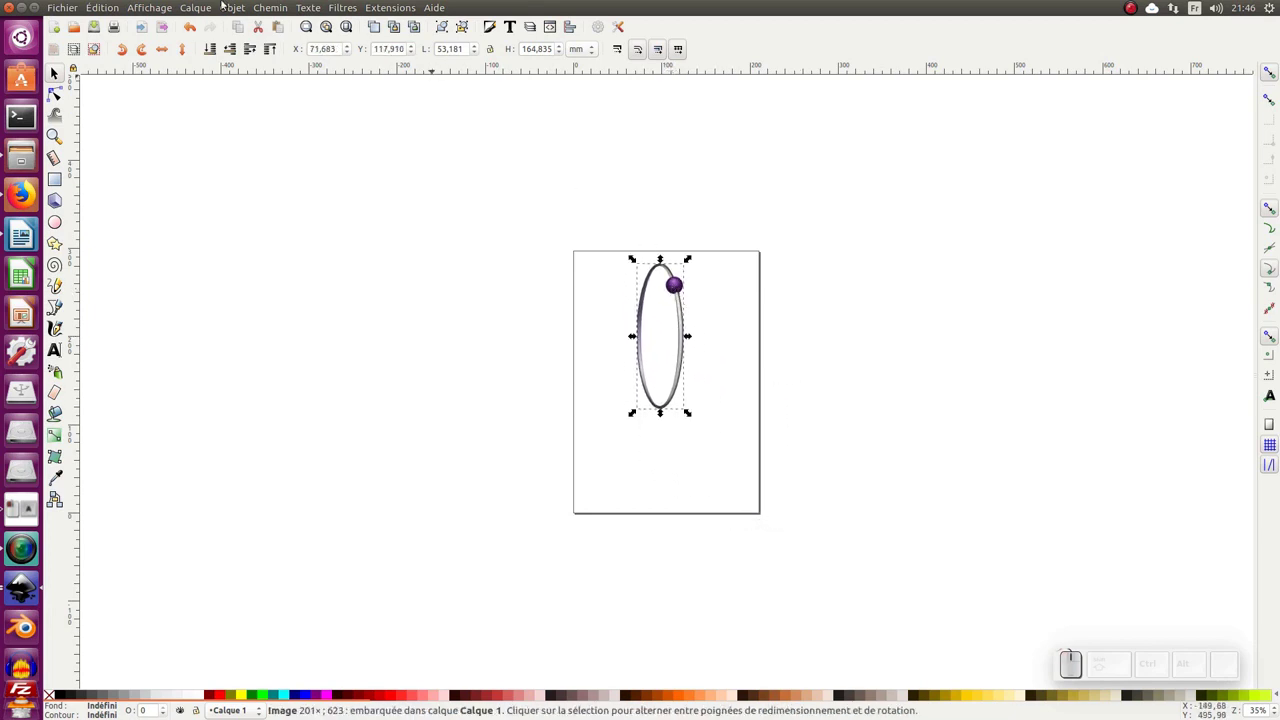
Rename layer Calque 1 to modele and lock it
click(190, 6)
click(216, 294)
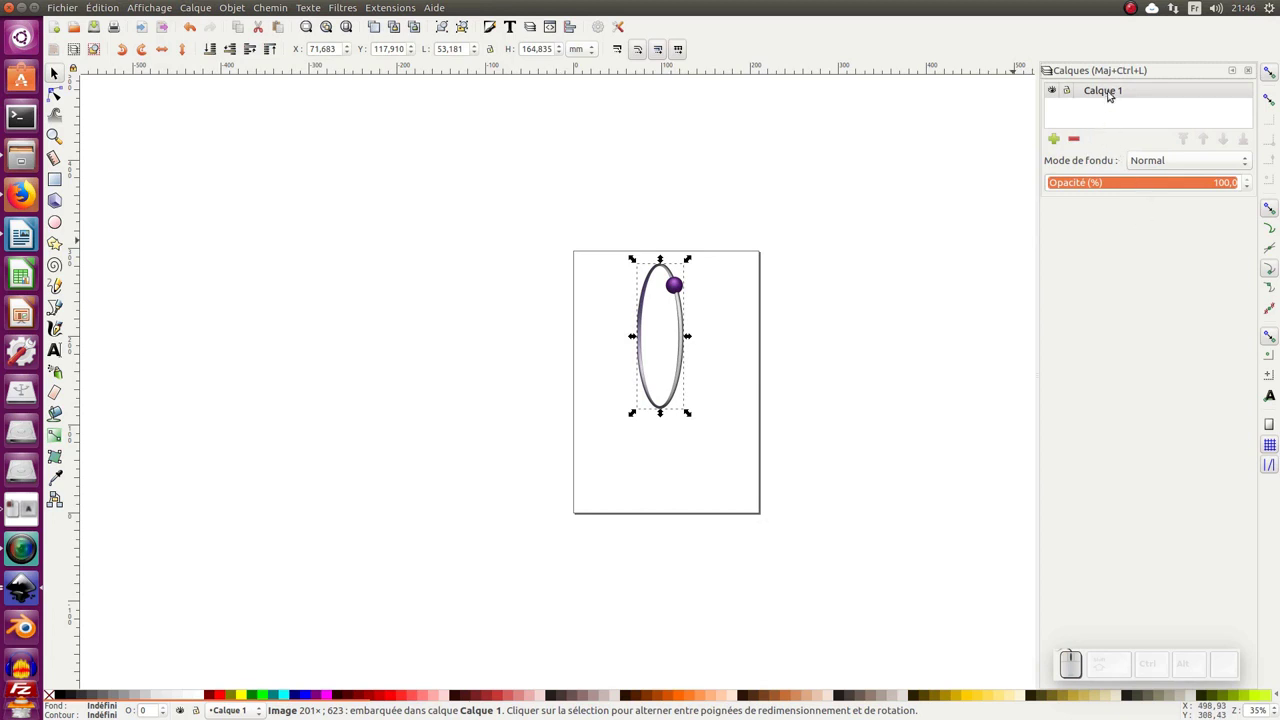
click(1111, 87)
click(1114, 89)
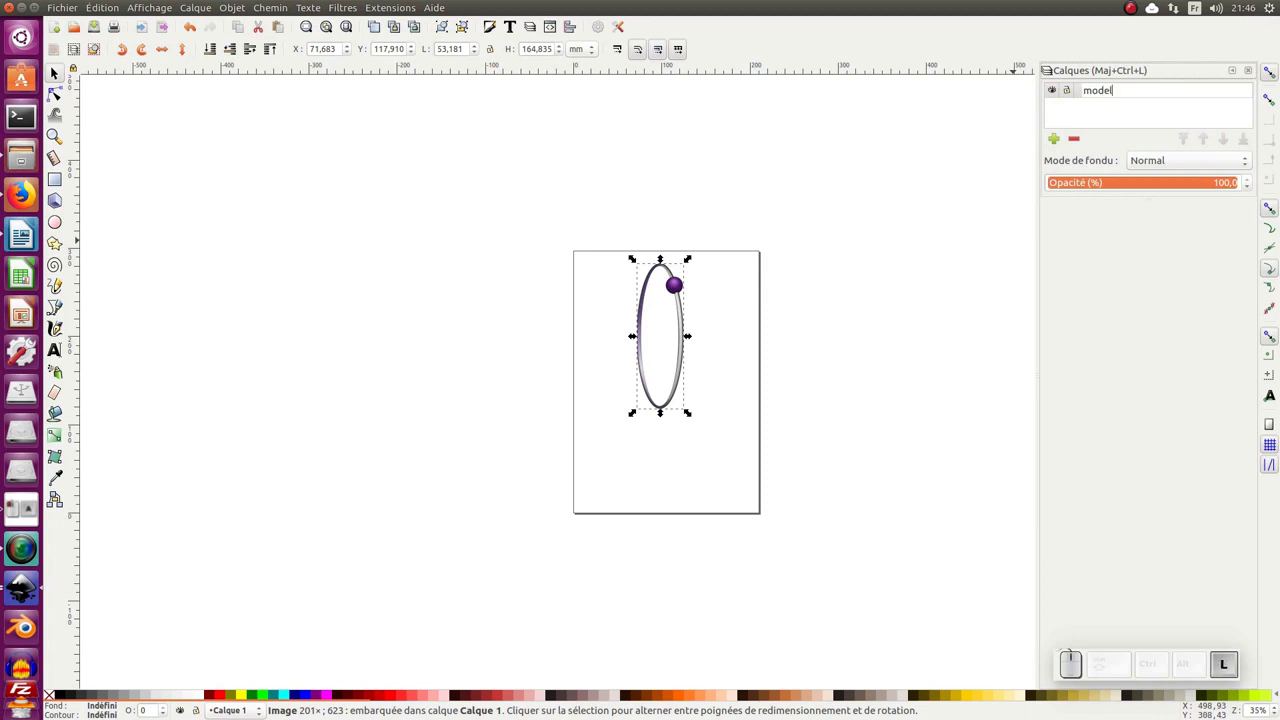
key(Return)
click(1070, 91)
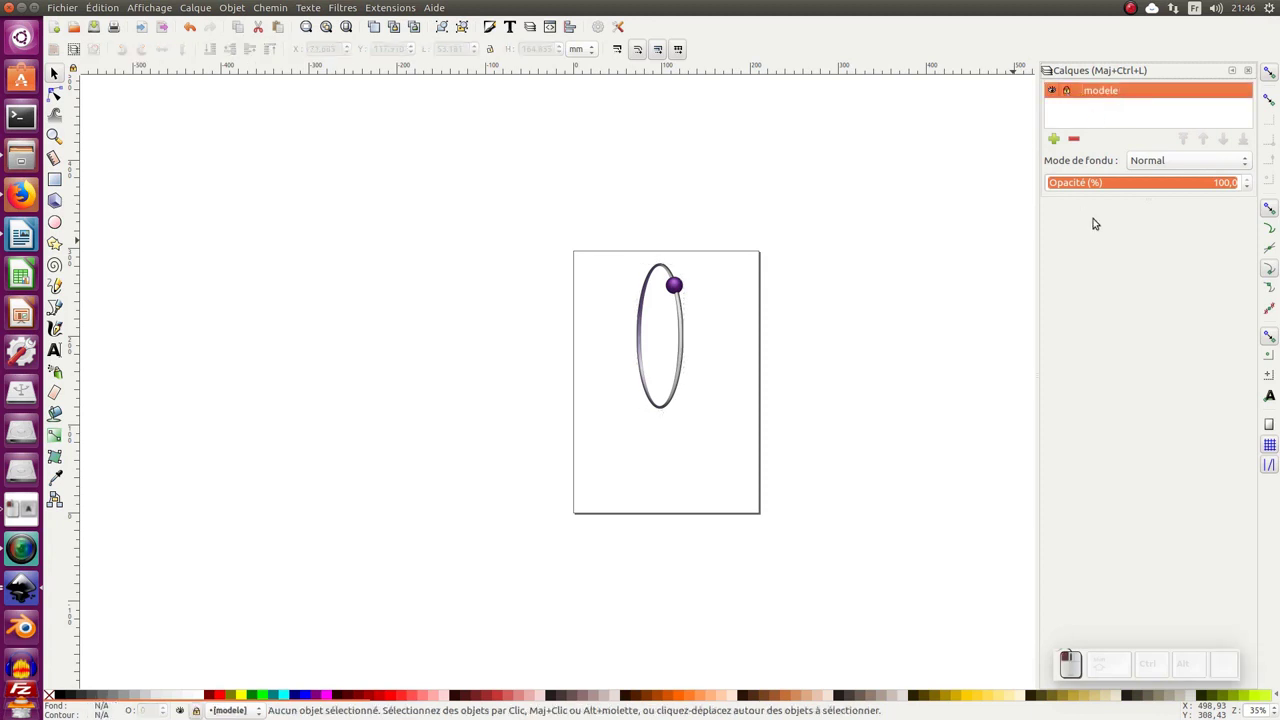
Add a new layer named illustration above modele and switch between the layers
click(1058, 144)
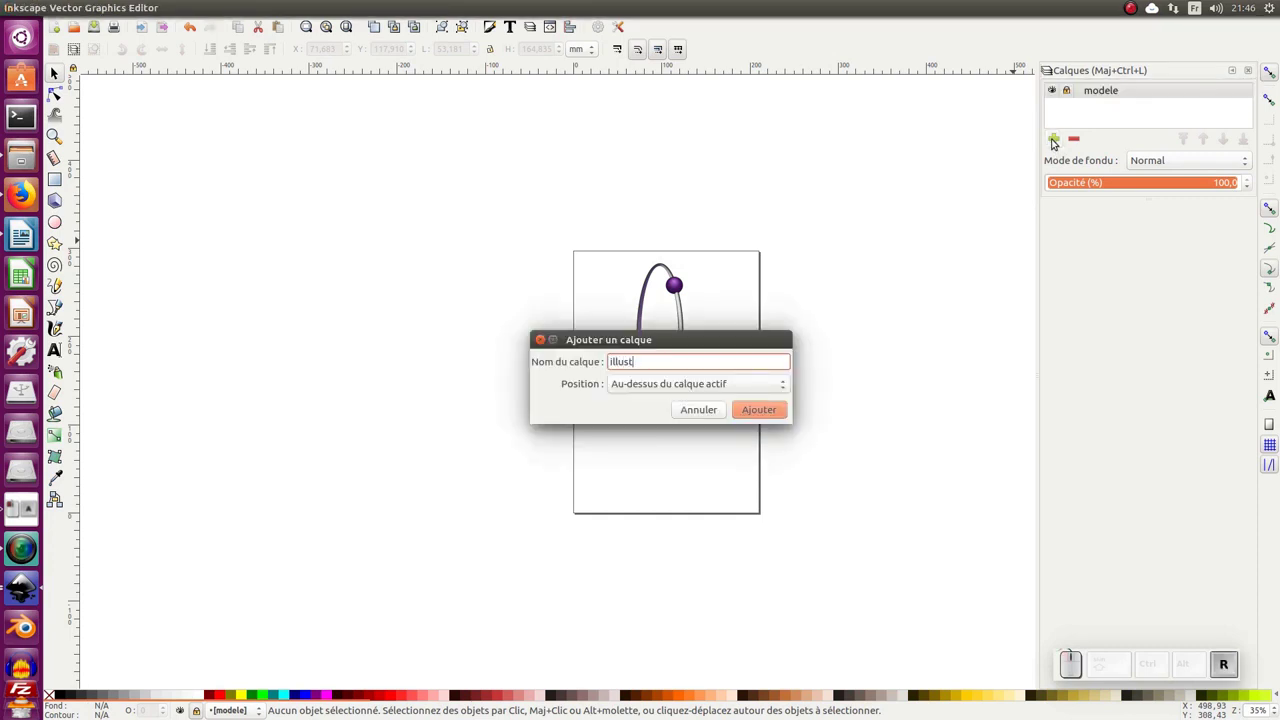
key(Return)
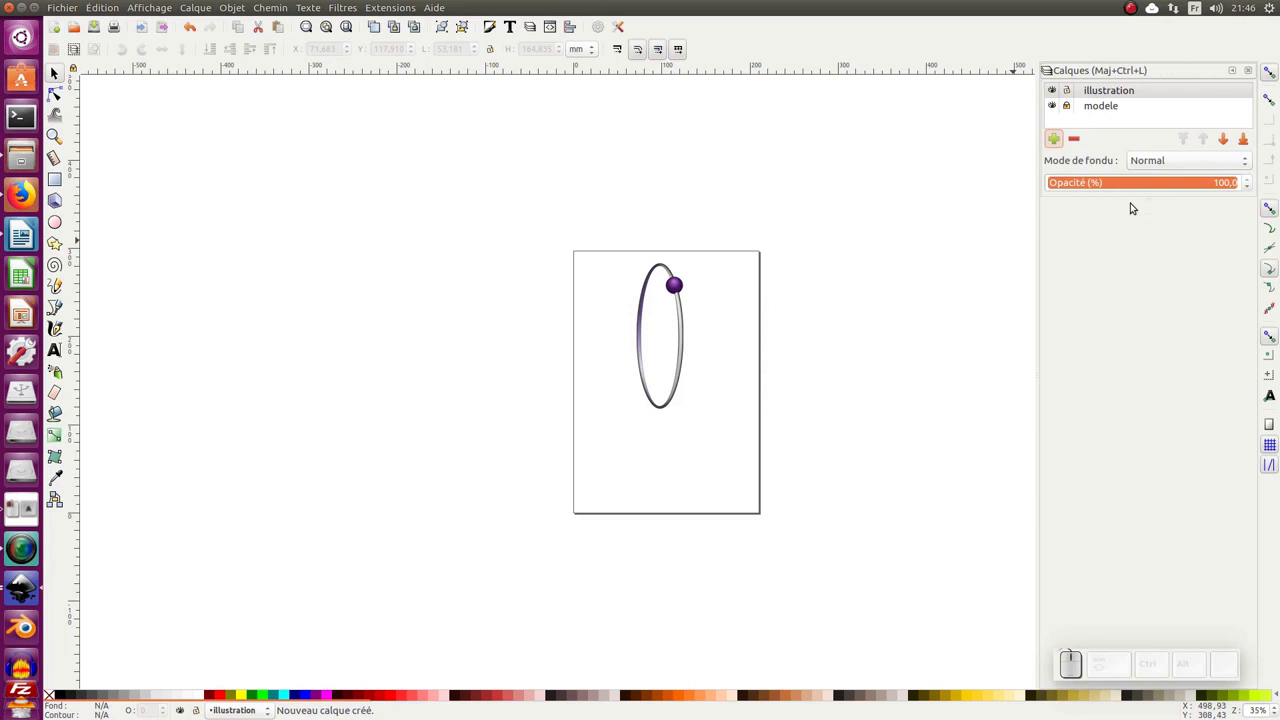
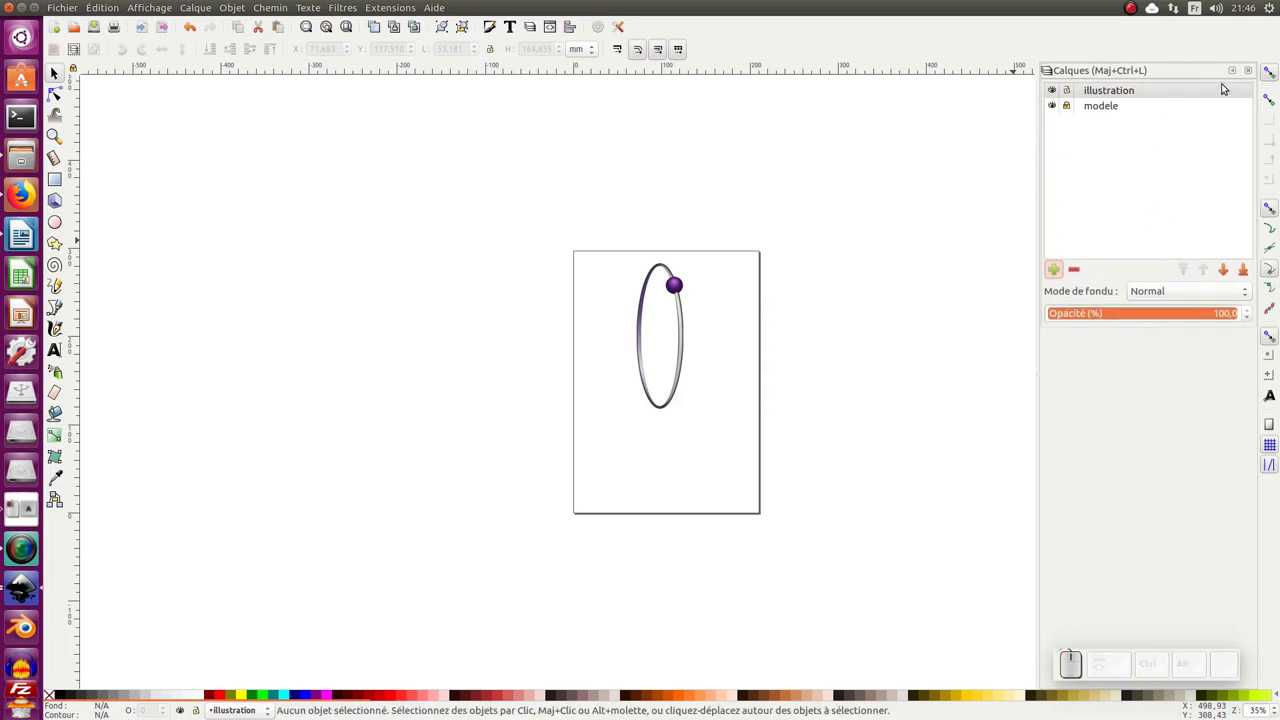
click(1132, 102)
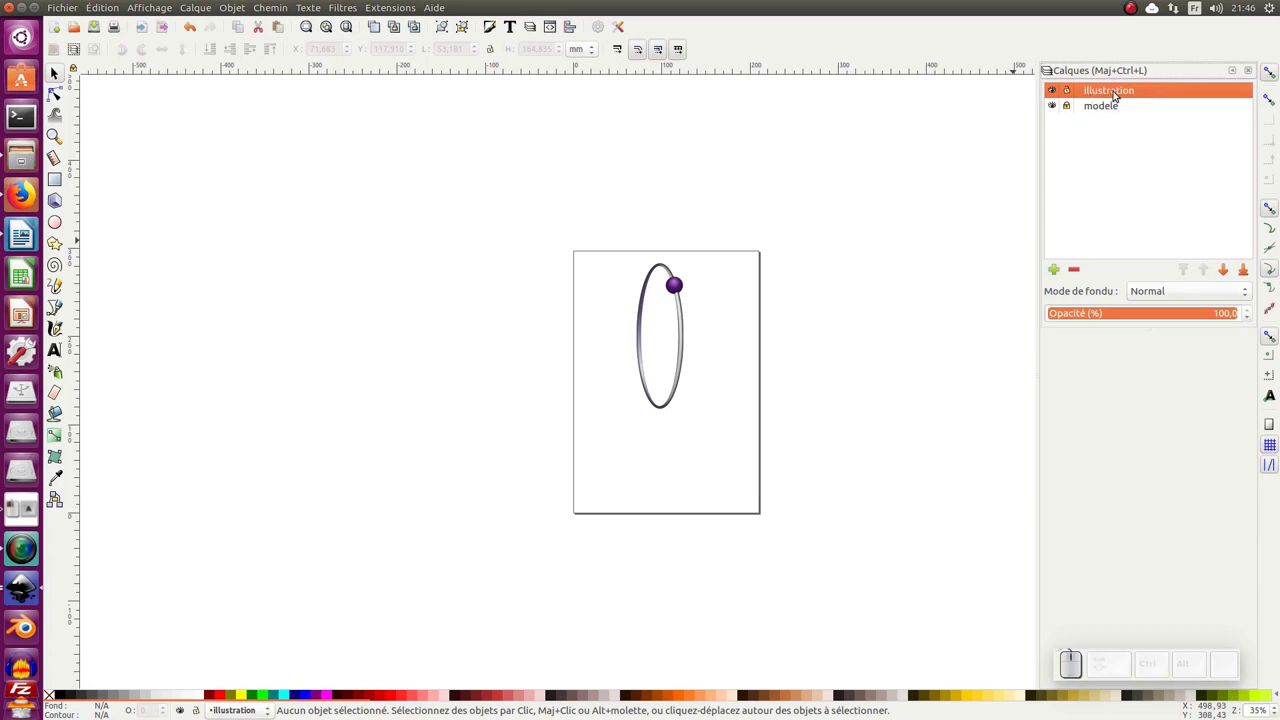
click(1116, 105)
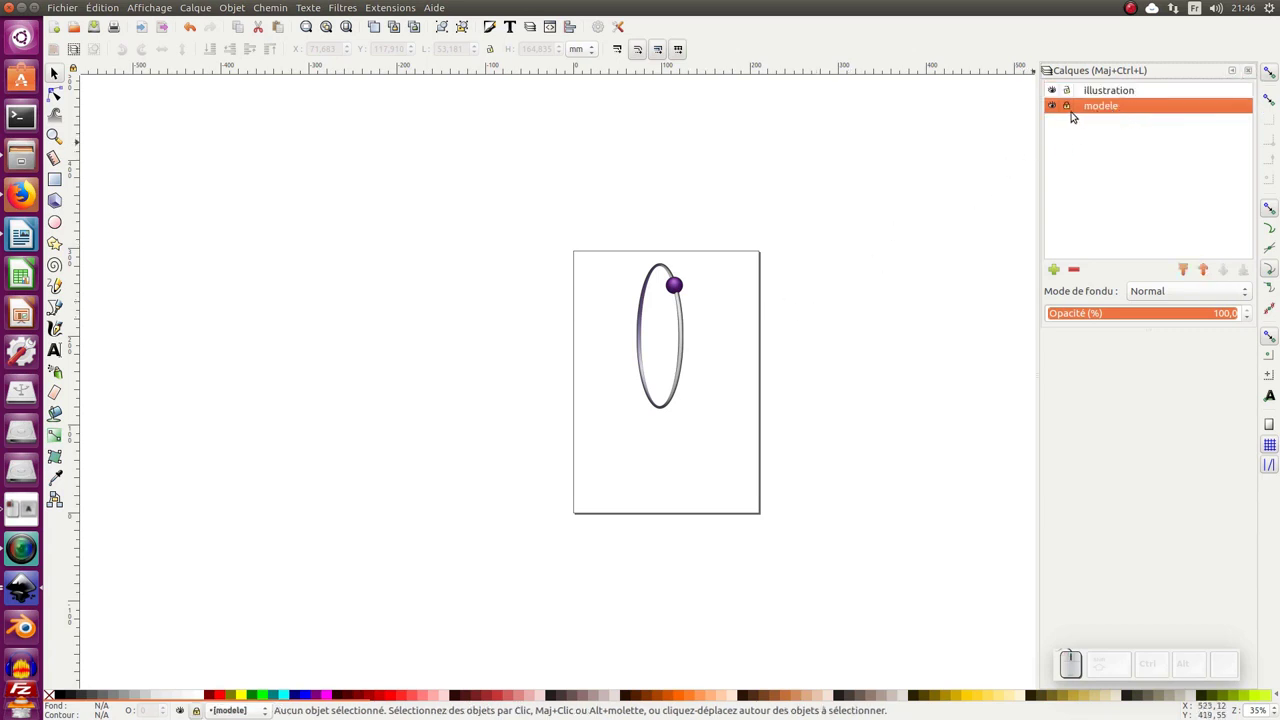
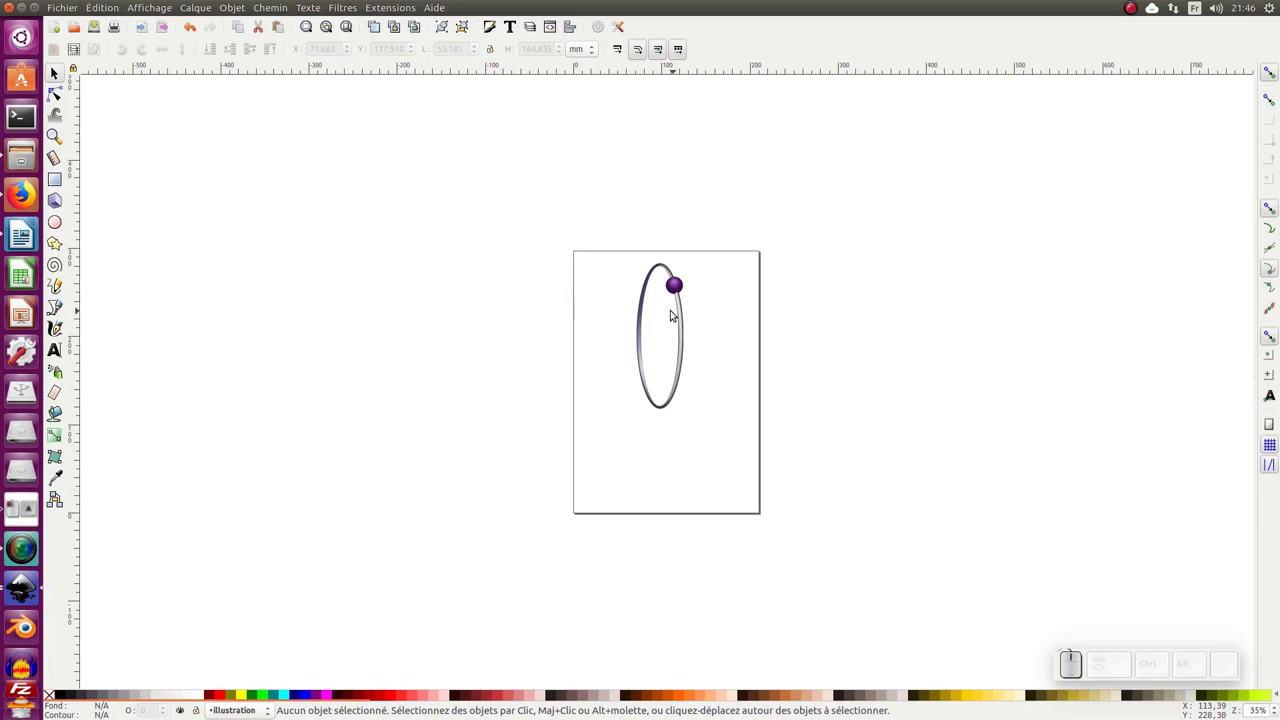
drag(665, 323, 665, 322)
key(KP_1)
key(KP_2)
key(KP_3)
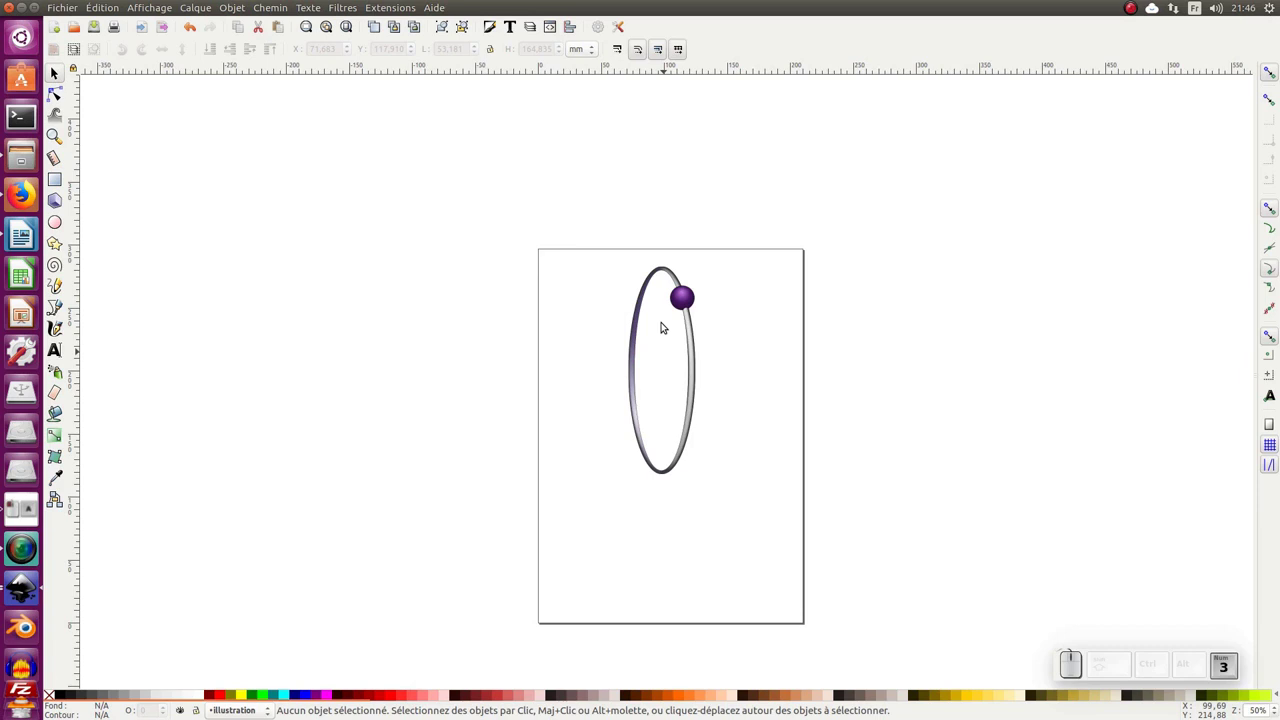
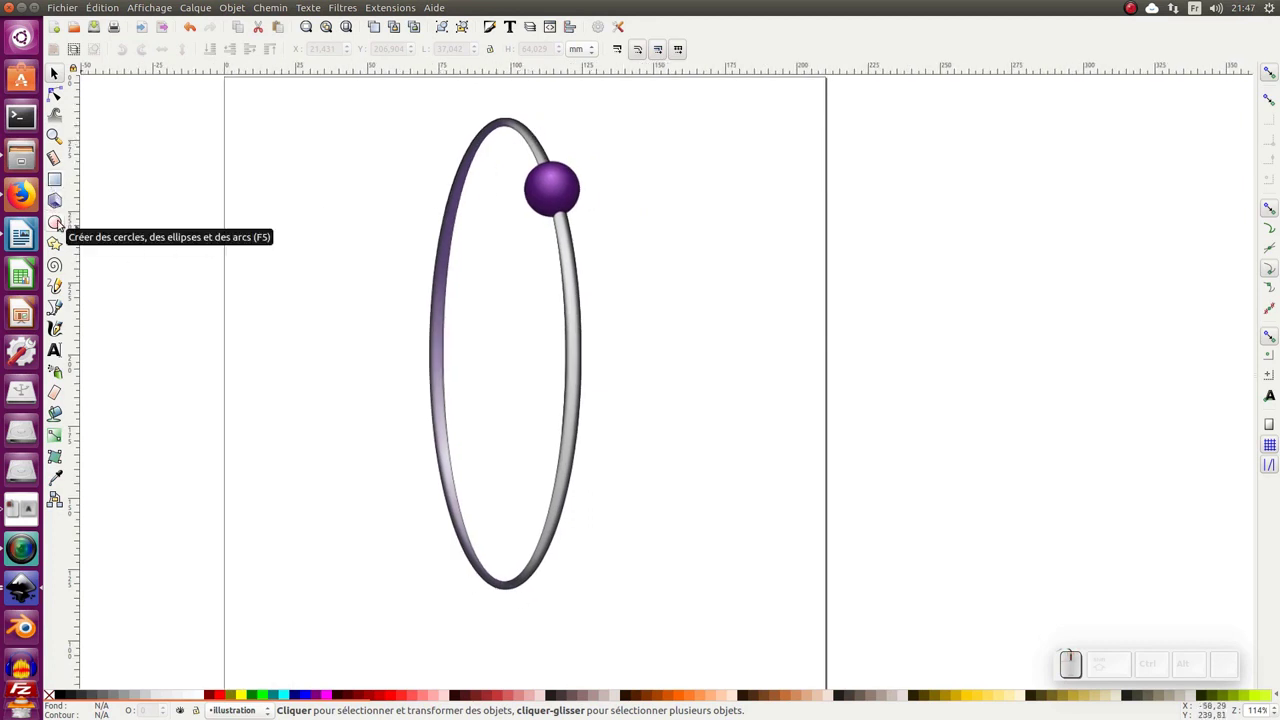
Draw a tall grey ellipse beside the earring image and select it
click(61, 220)
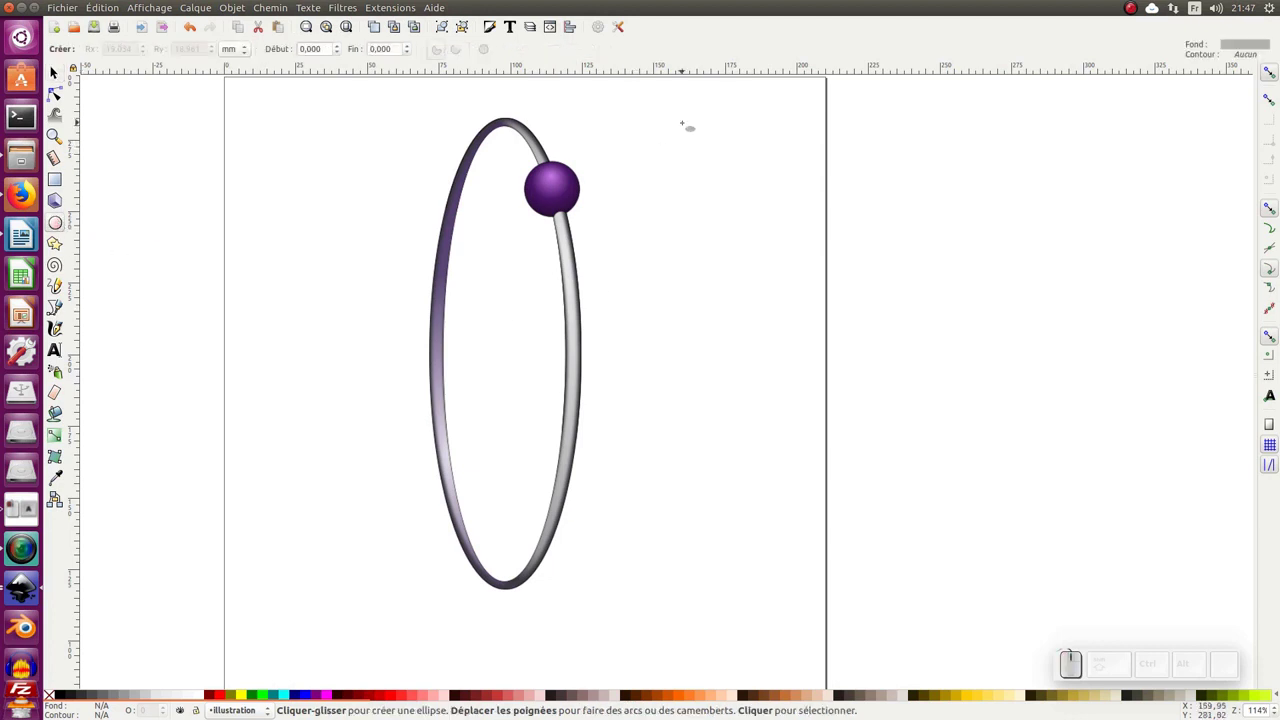
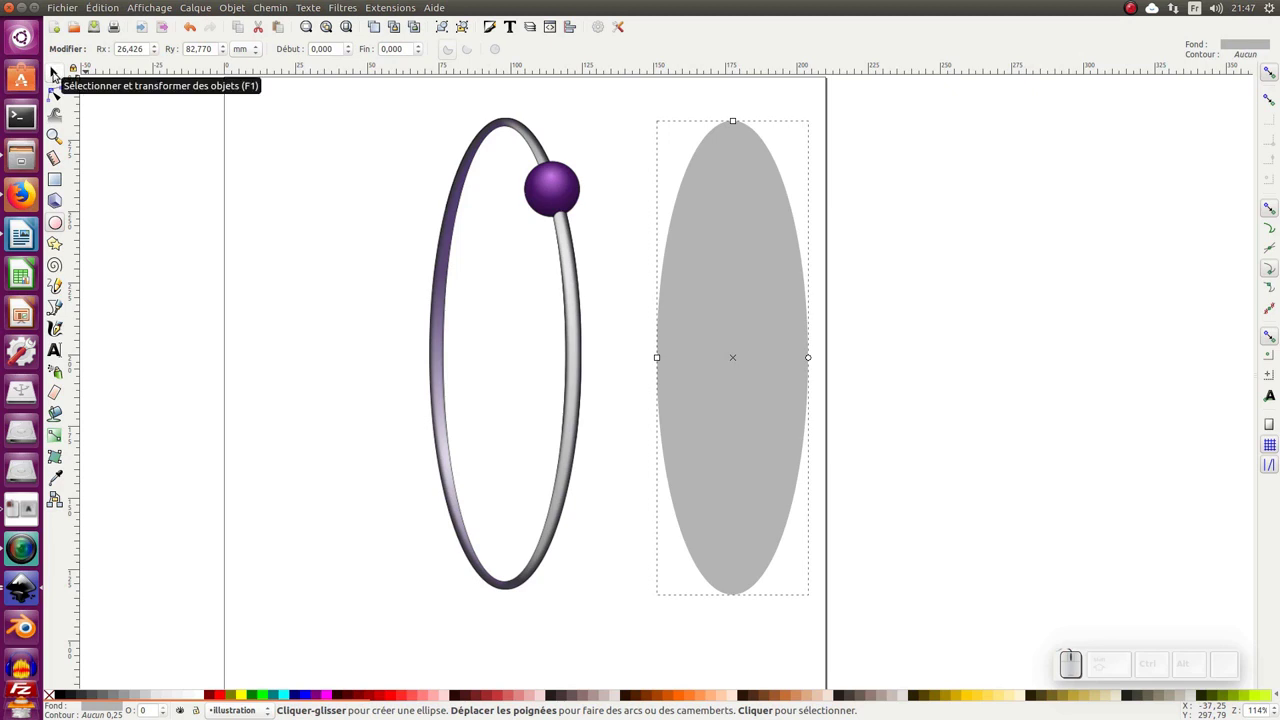
click(57, 71)
click(737, 121)
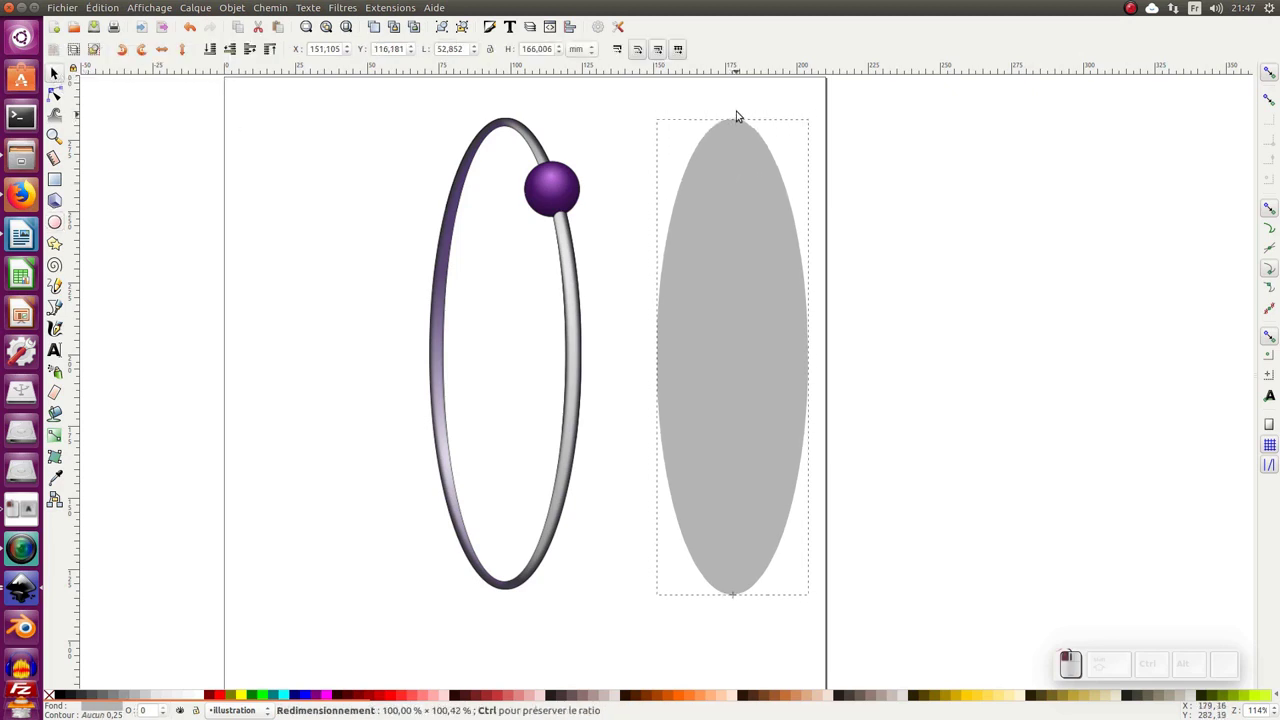
Stretch the ellipse slightly taller and give it a thin black outline
click(737, 603)
click(739, 580)
click(738, 599)
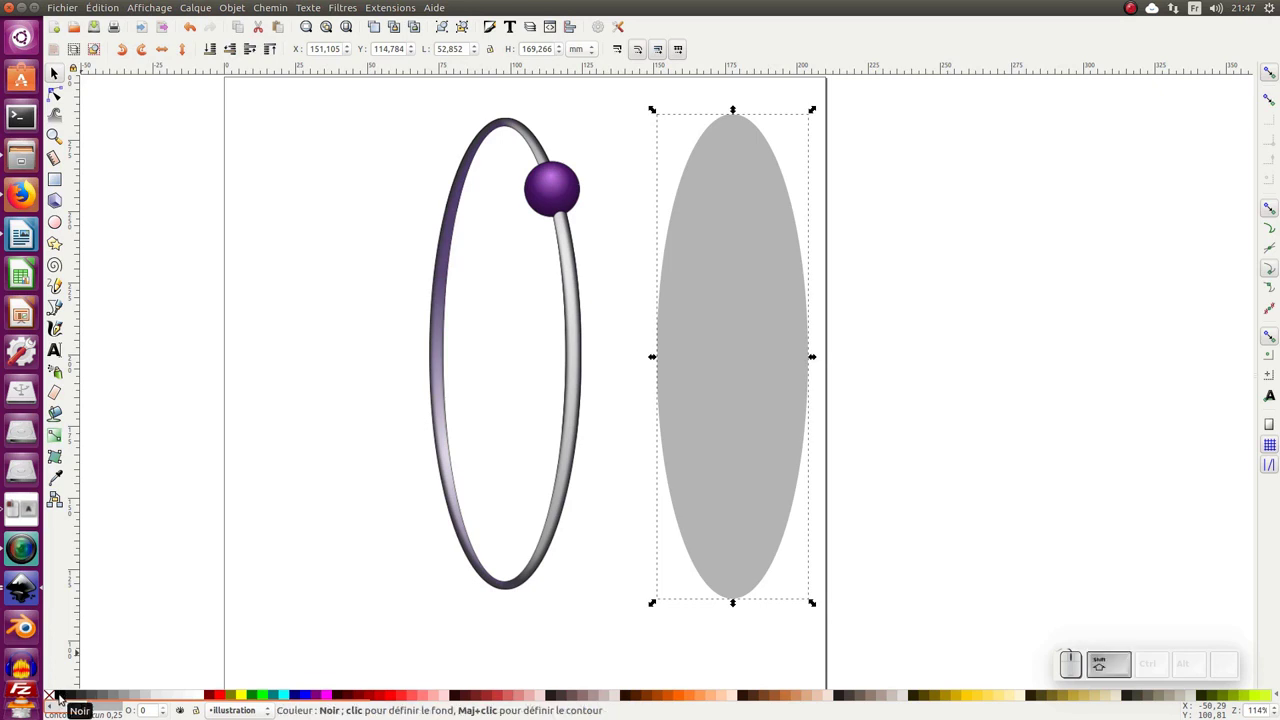
click(66, 692)
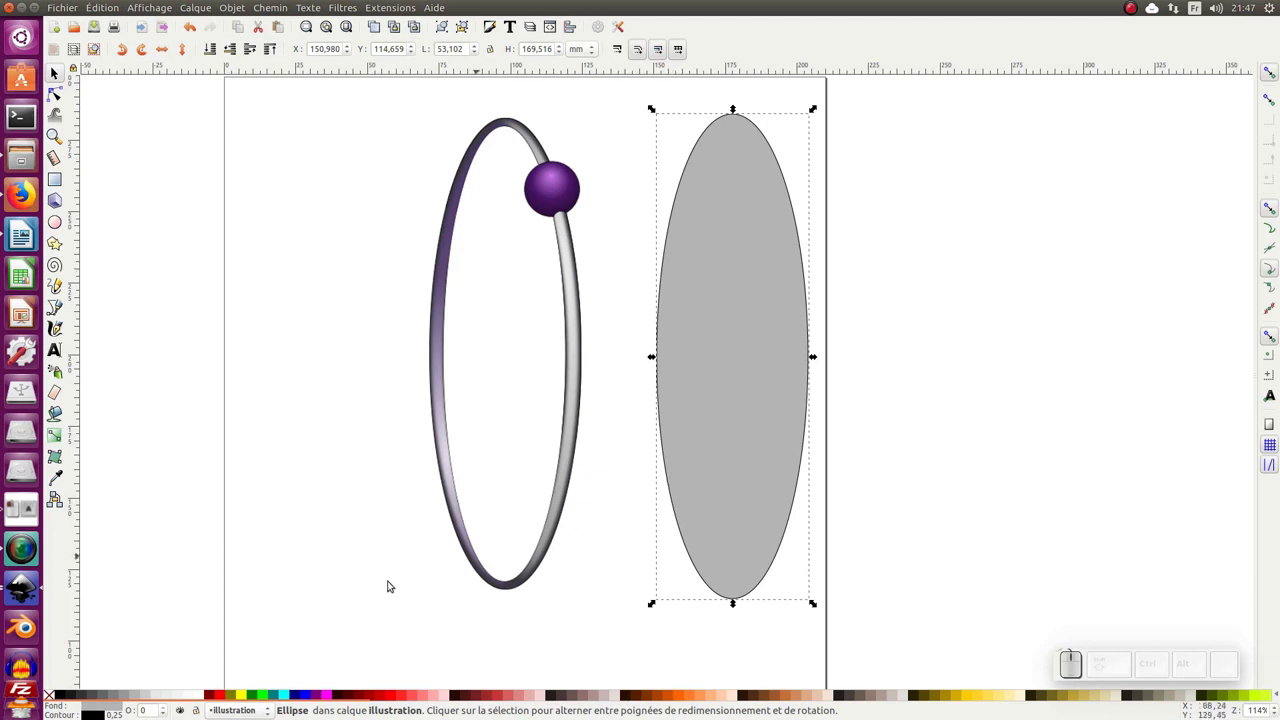
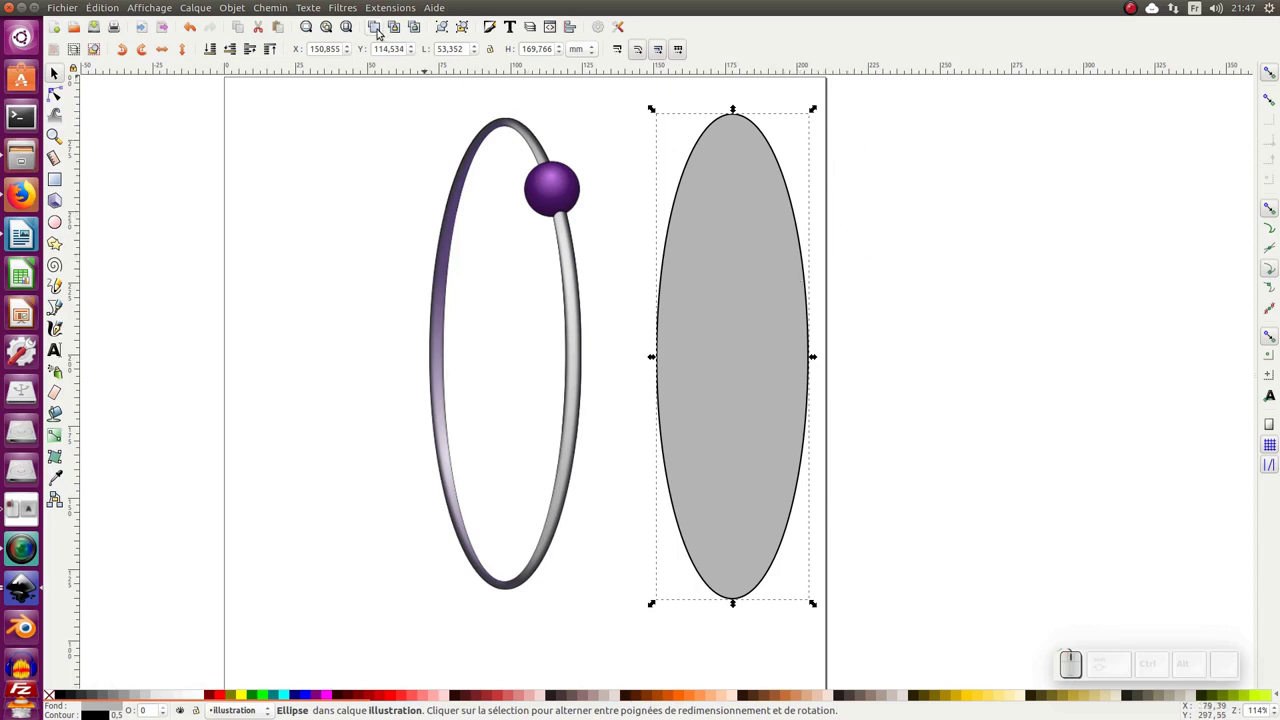
Duplicate the ellipse and make the copy narrower and slightly shorter inside the original
click(99, 3)
click(142, 195)
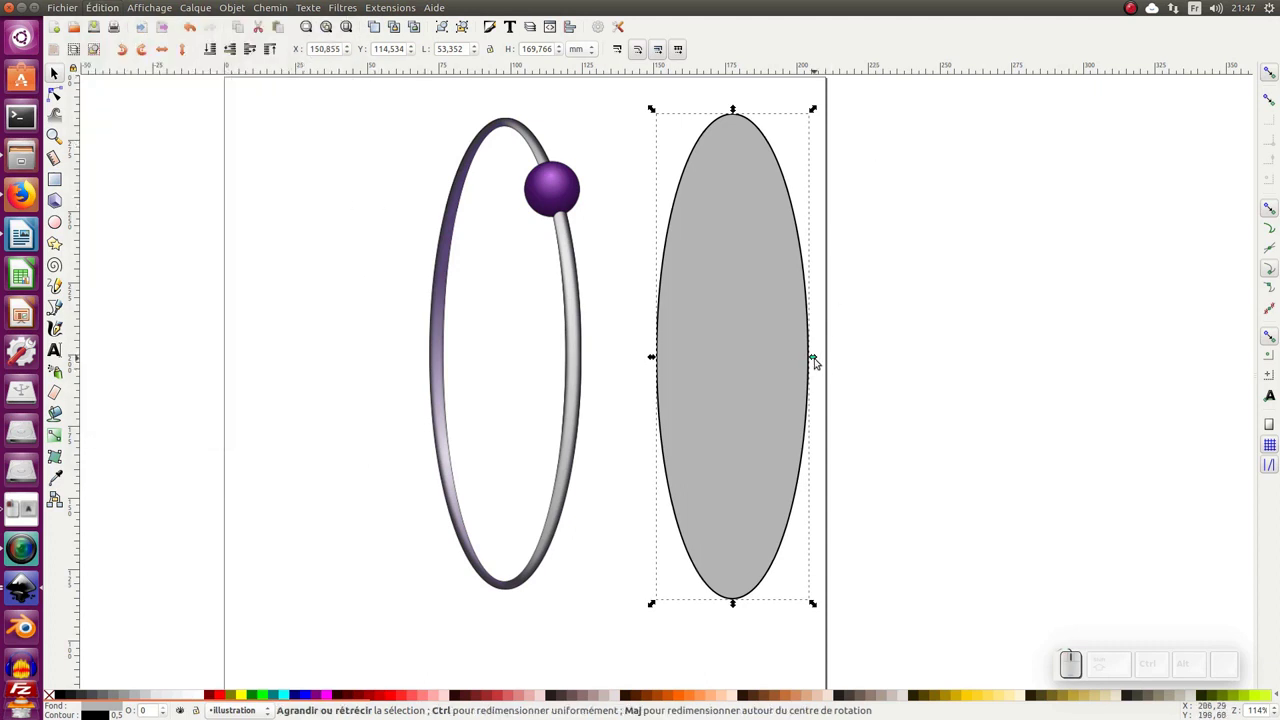
drag(818, 358, 802, 363)
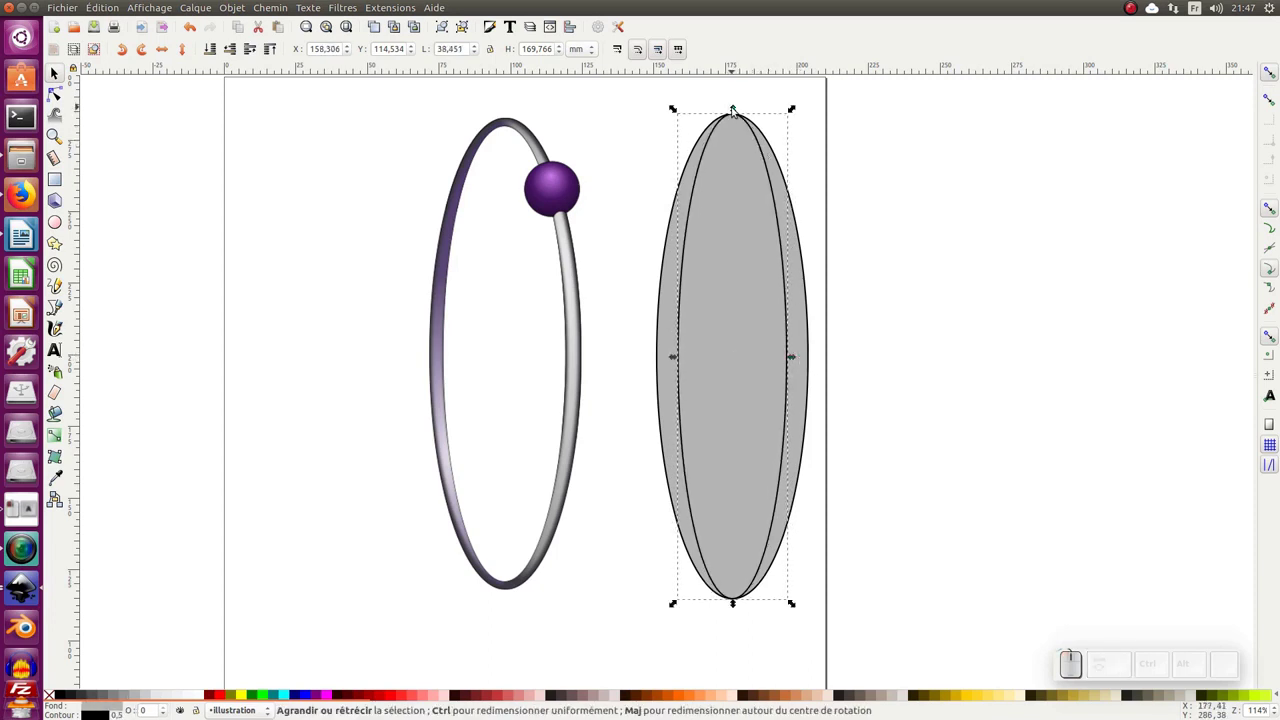
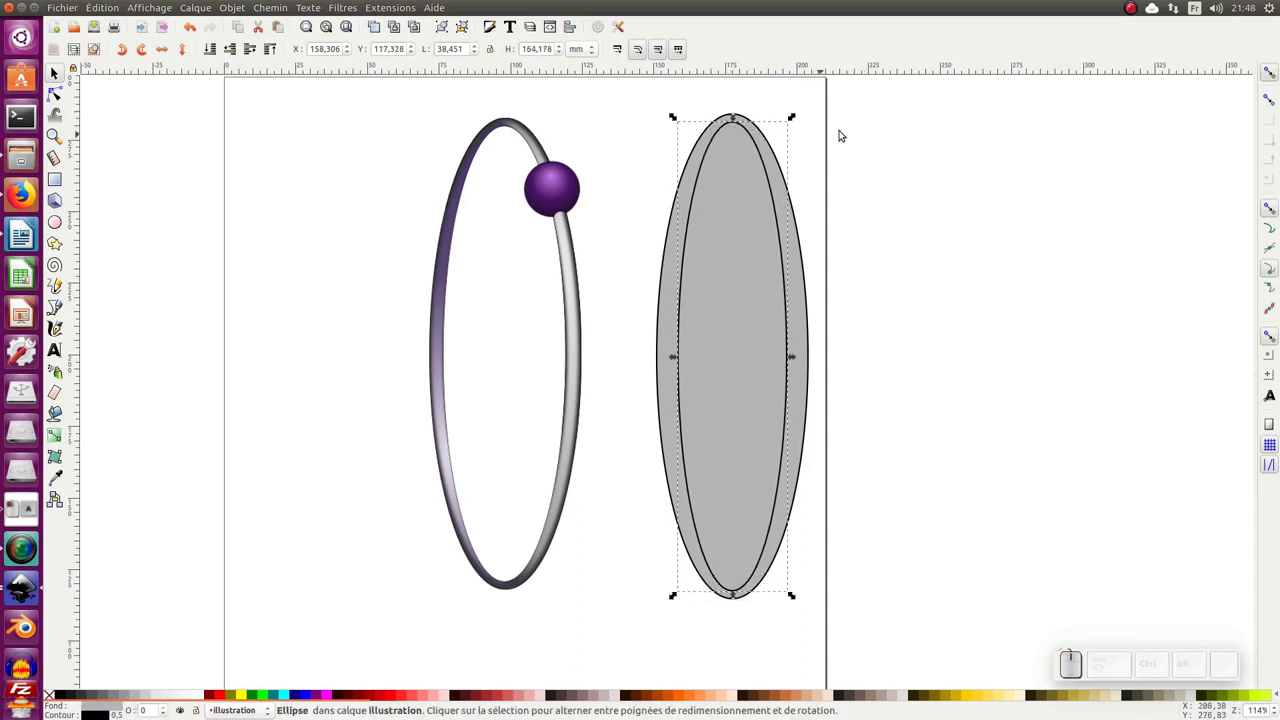
drag(875, 98, 869, 173)
Select both nested ellipses together
click(938, 86)
click(755, 291)
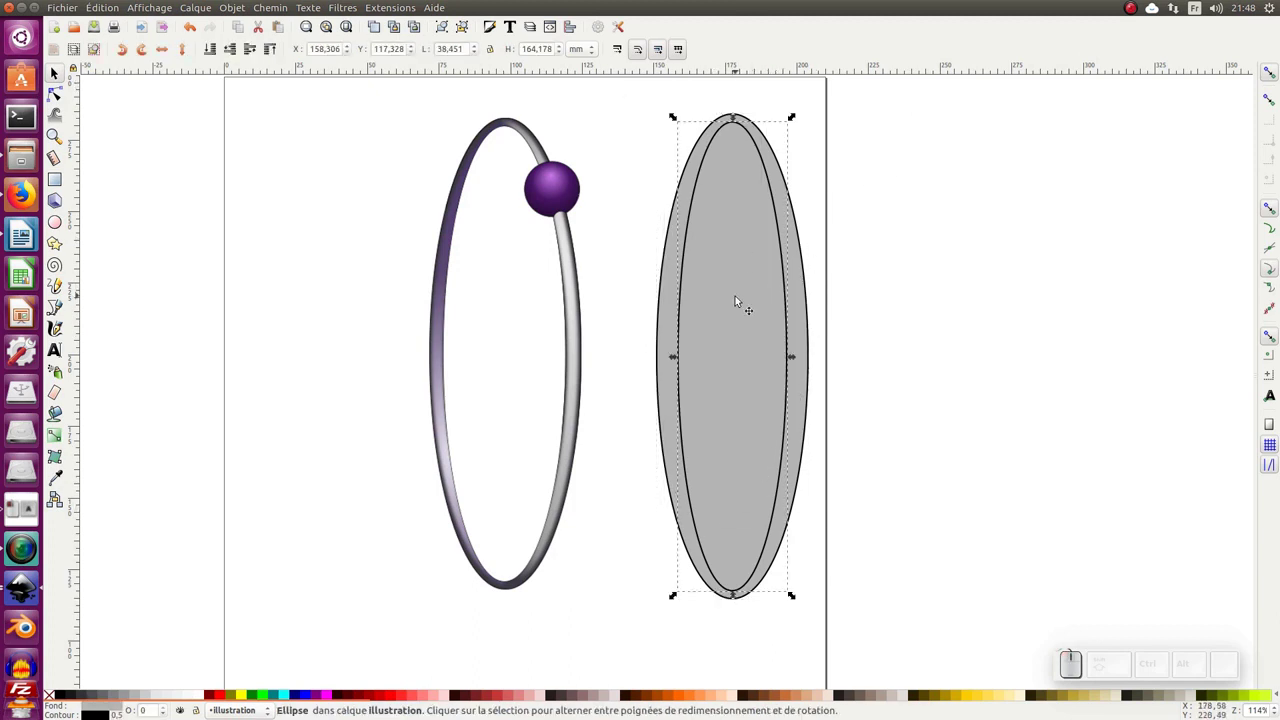
click(808, 287)
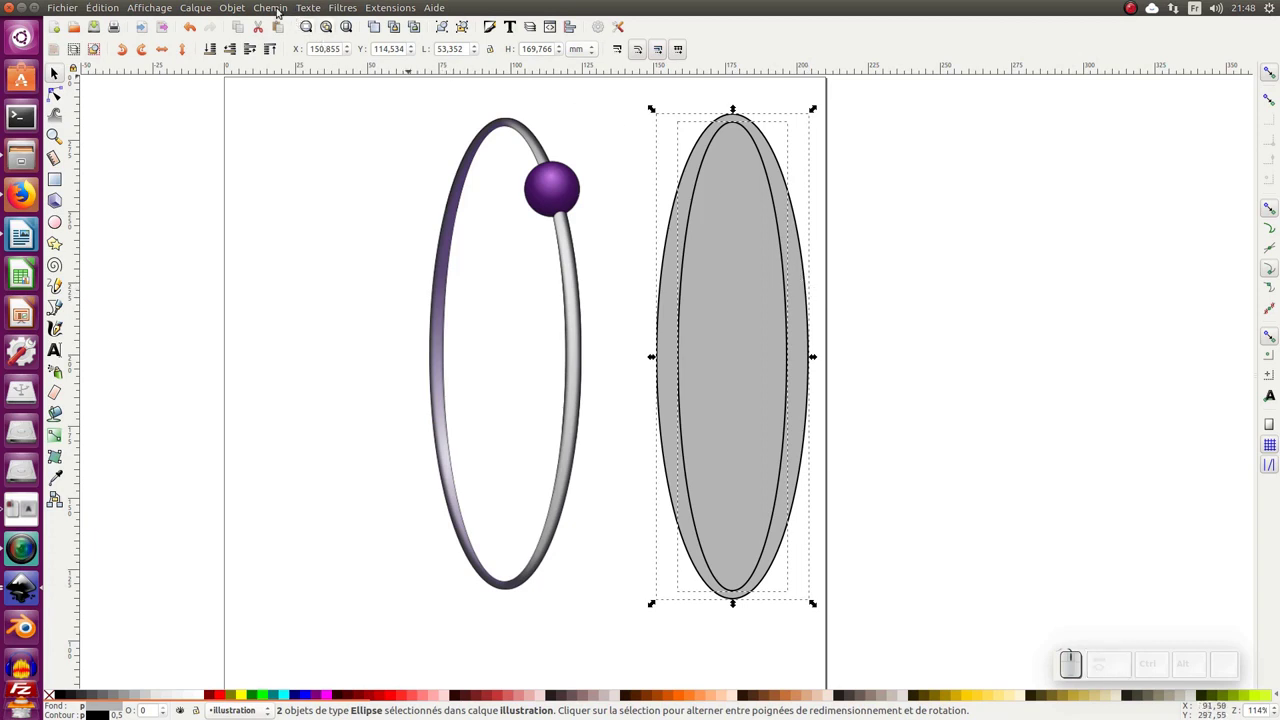
Cut the inner ellipse out of the outer one with Path > Difference, forming a ring
click(284, 6)
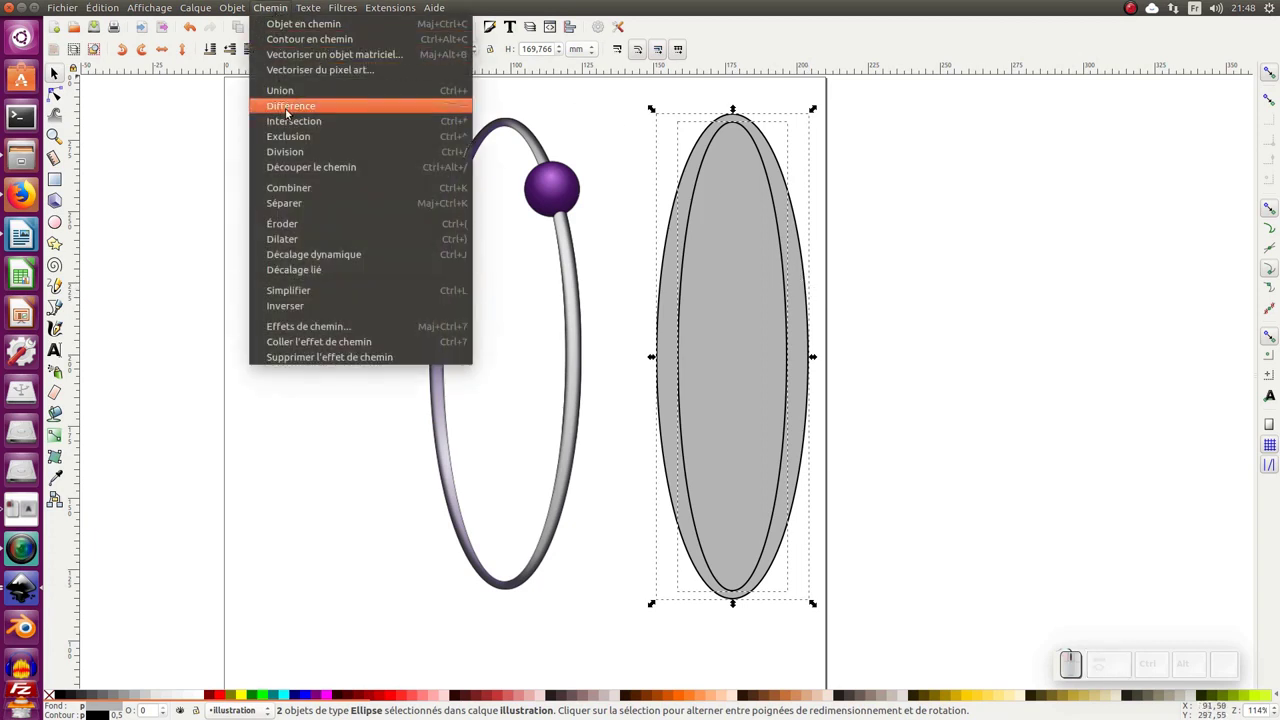
click(294, 109)
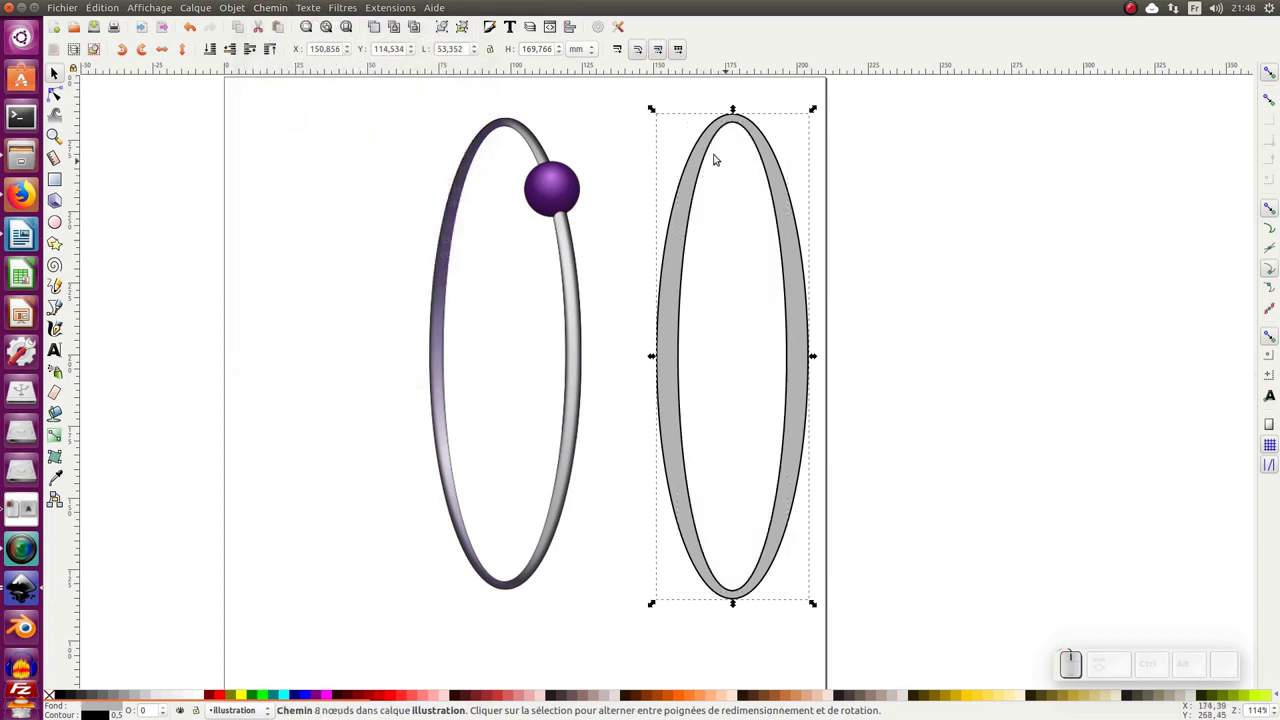
drag(695, 182, 807, 194)
Pan right of the page and start another outer/inner ellipse pair there
key(ctrl+z)
drag(870, 261, 776, 326)
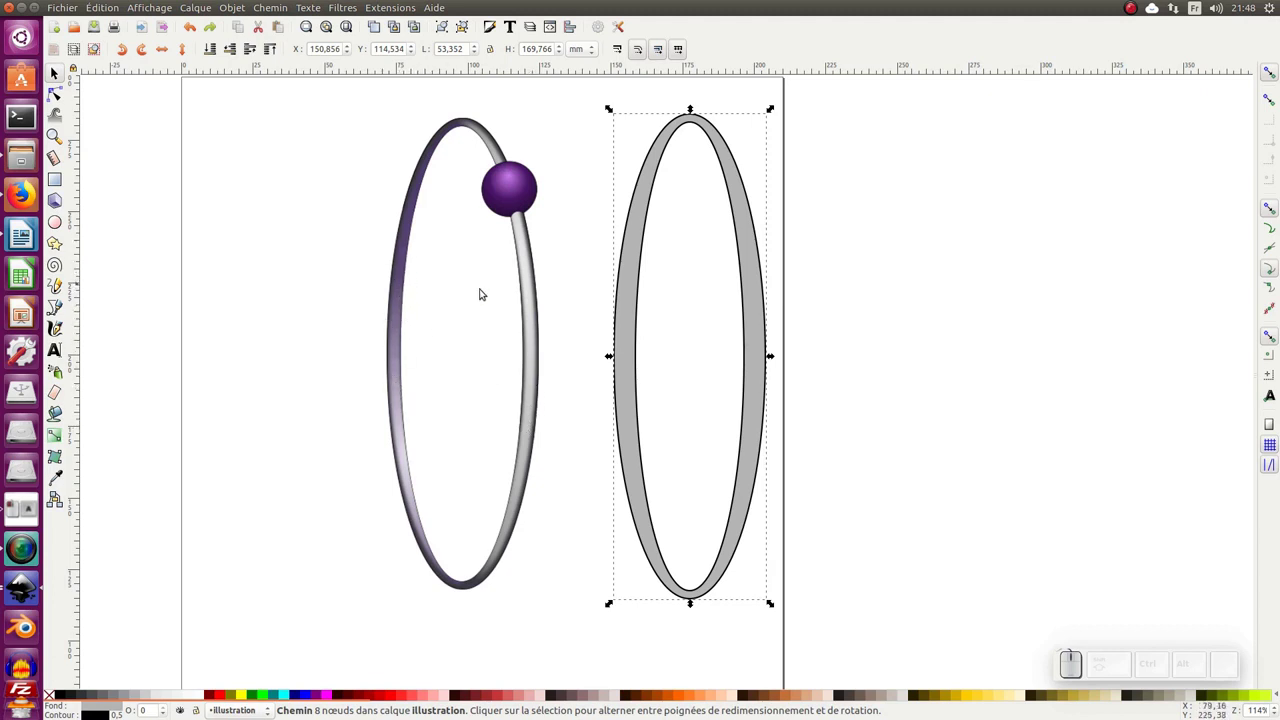
click(695, 200)
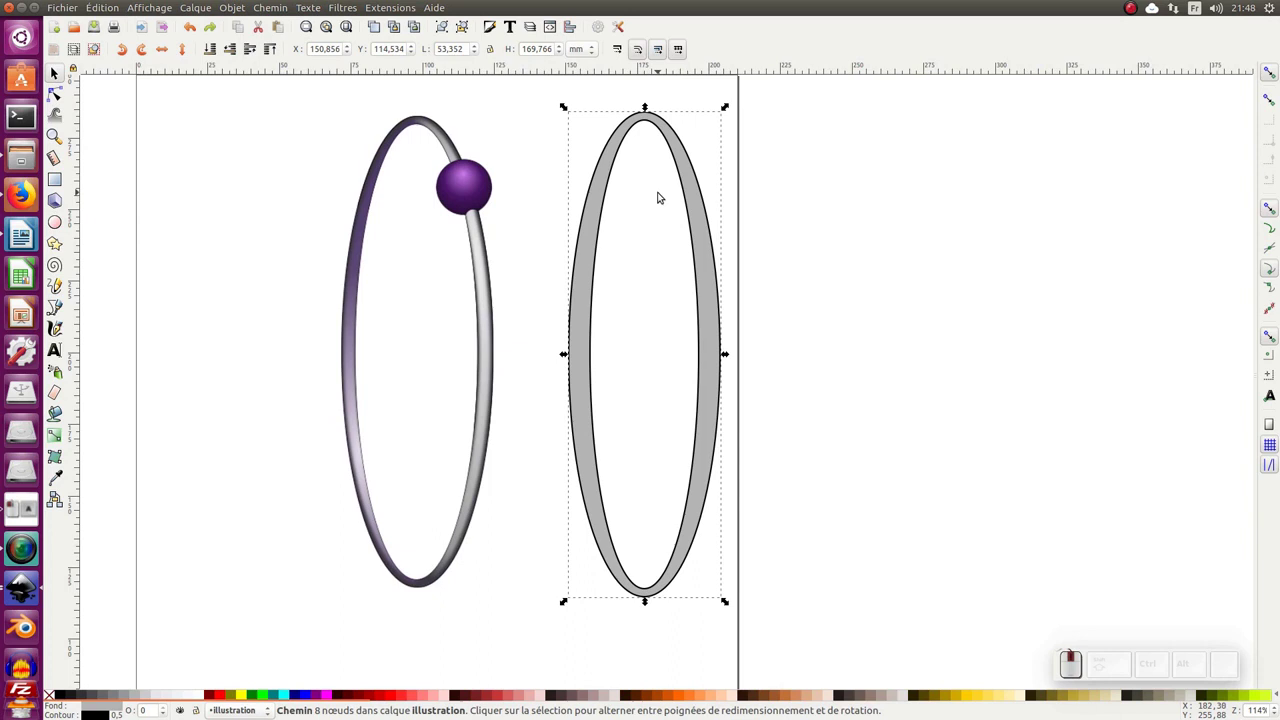
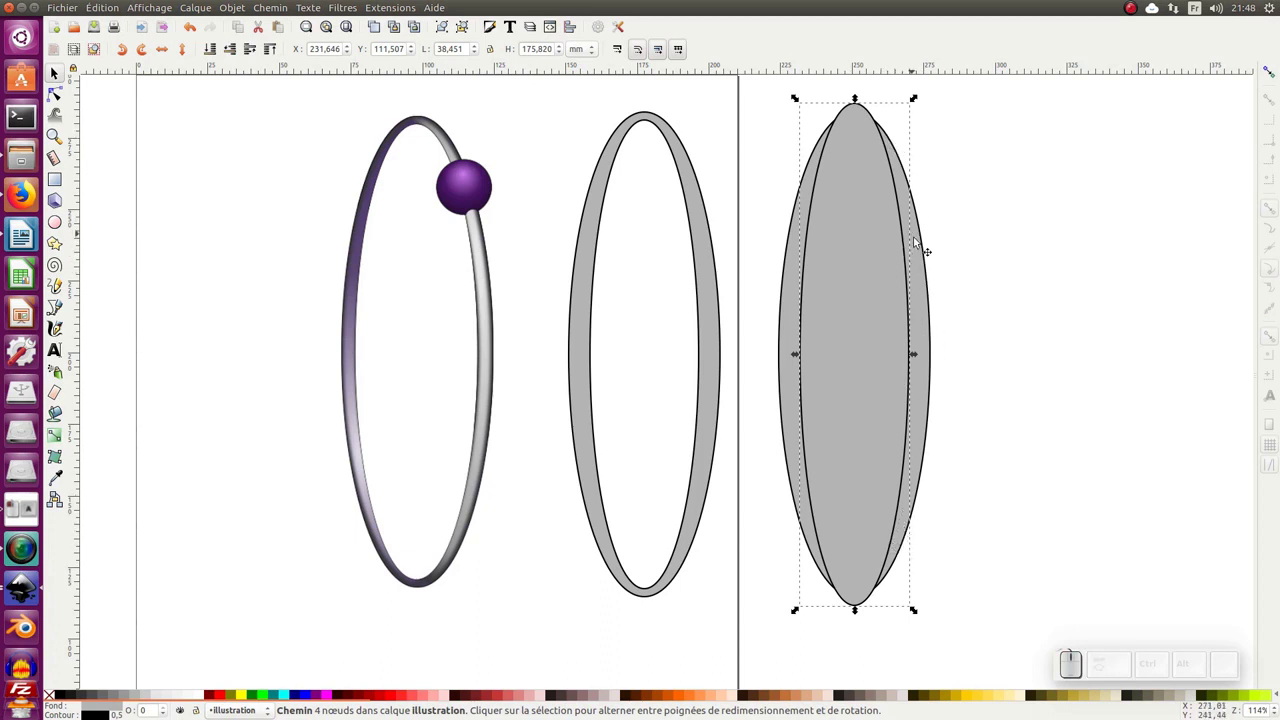
Select both shapes, try Intersection, then divide them along each other's outlines
click(921, 242)
click(293, 14)
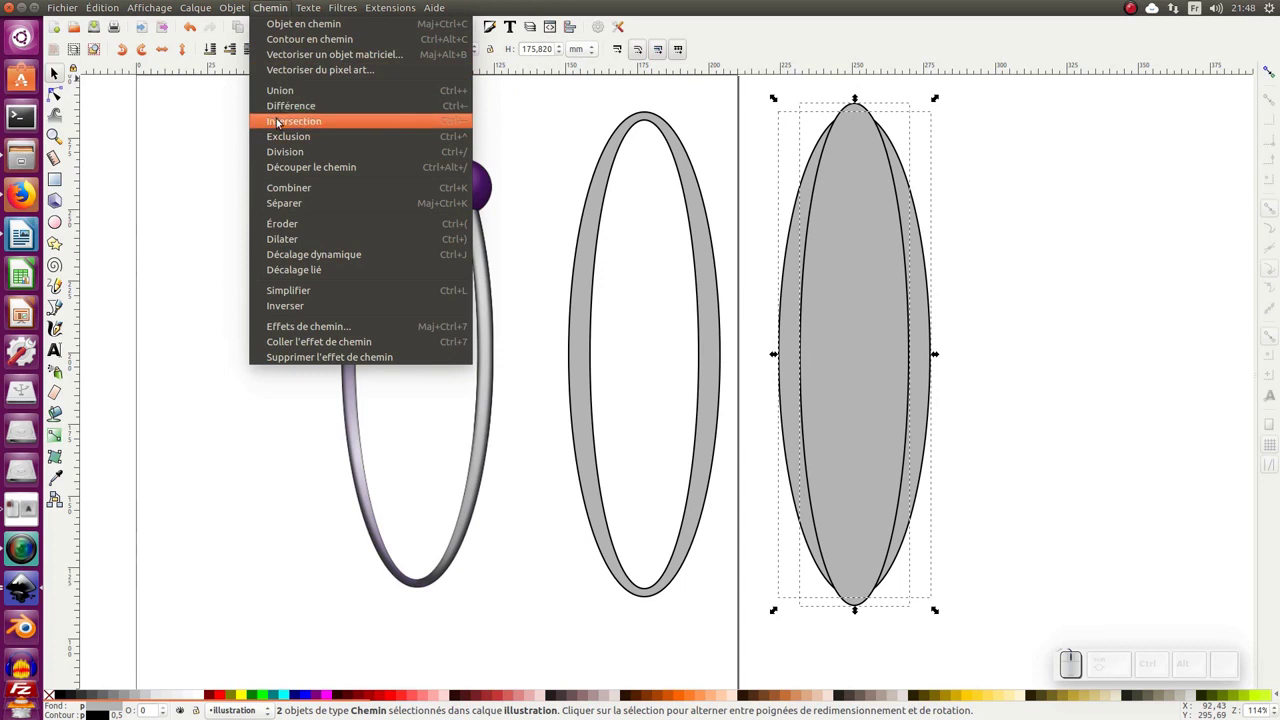
click(283, 123)
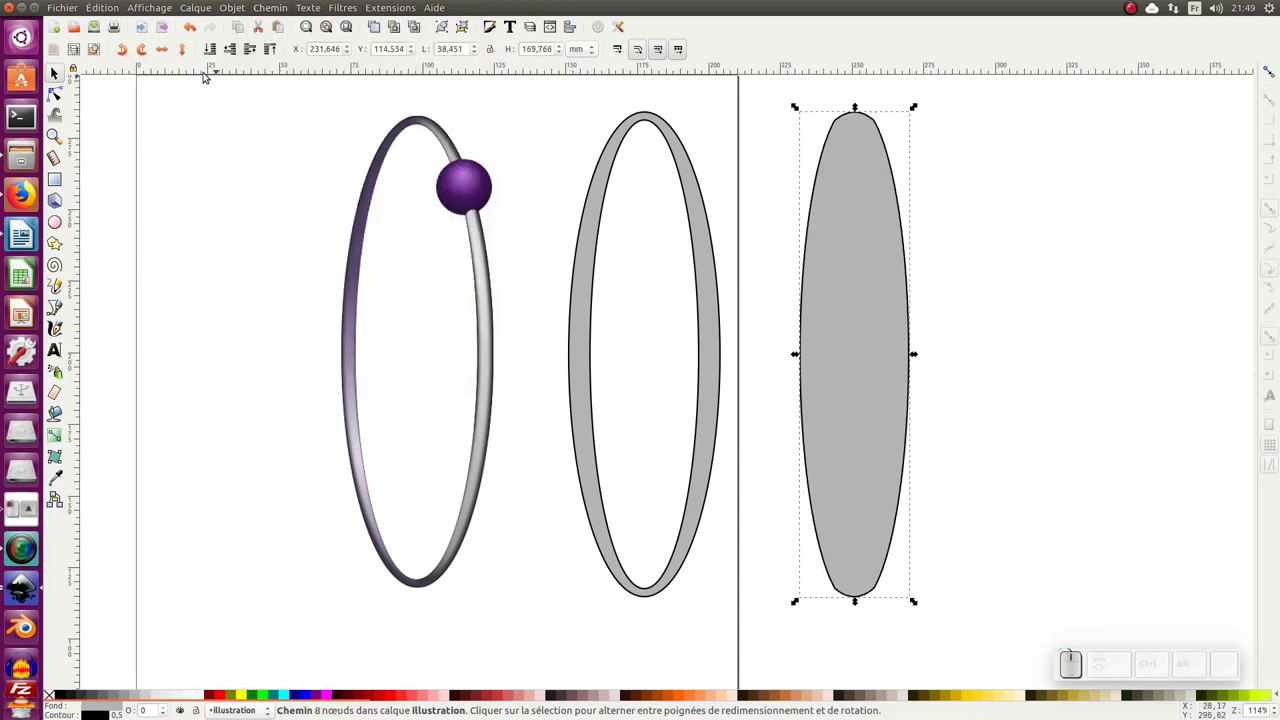
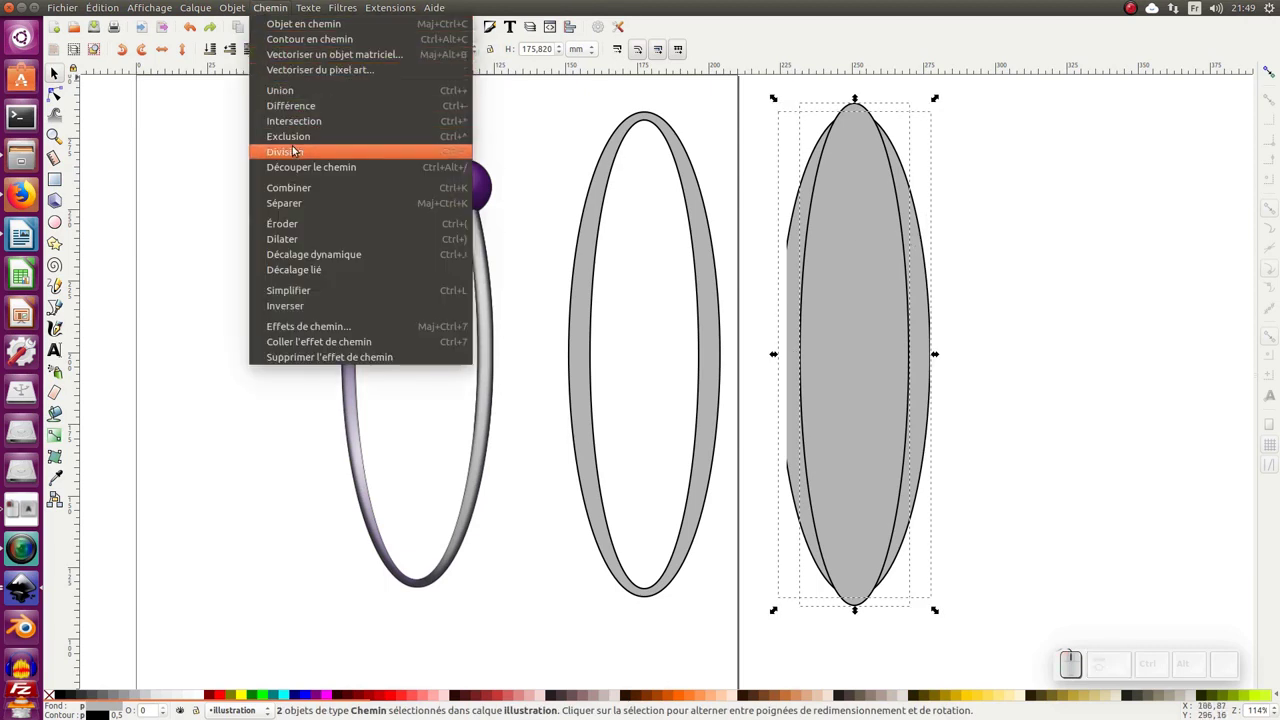
click(302, 139)
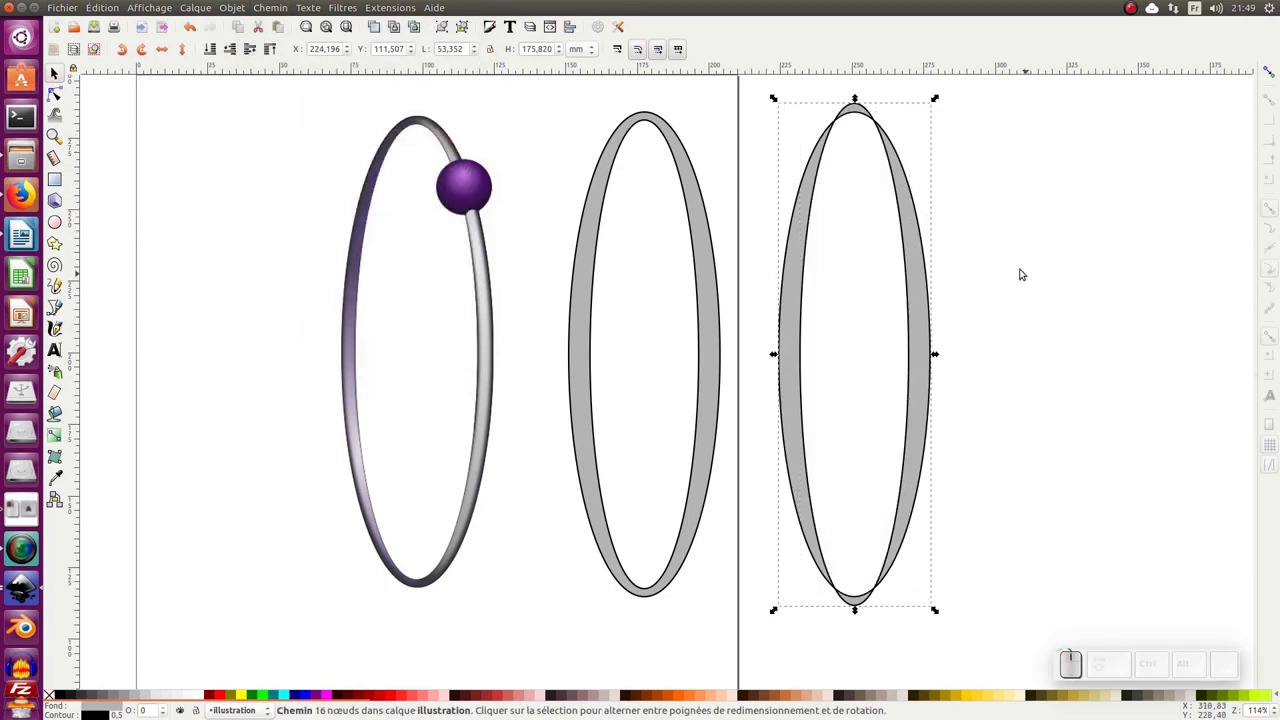
Break the result apart into separate crescents and tips, selecting the small top tip
click(278, 16)
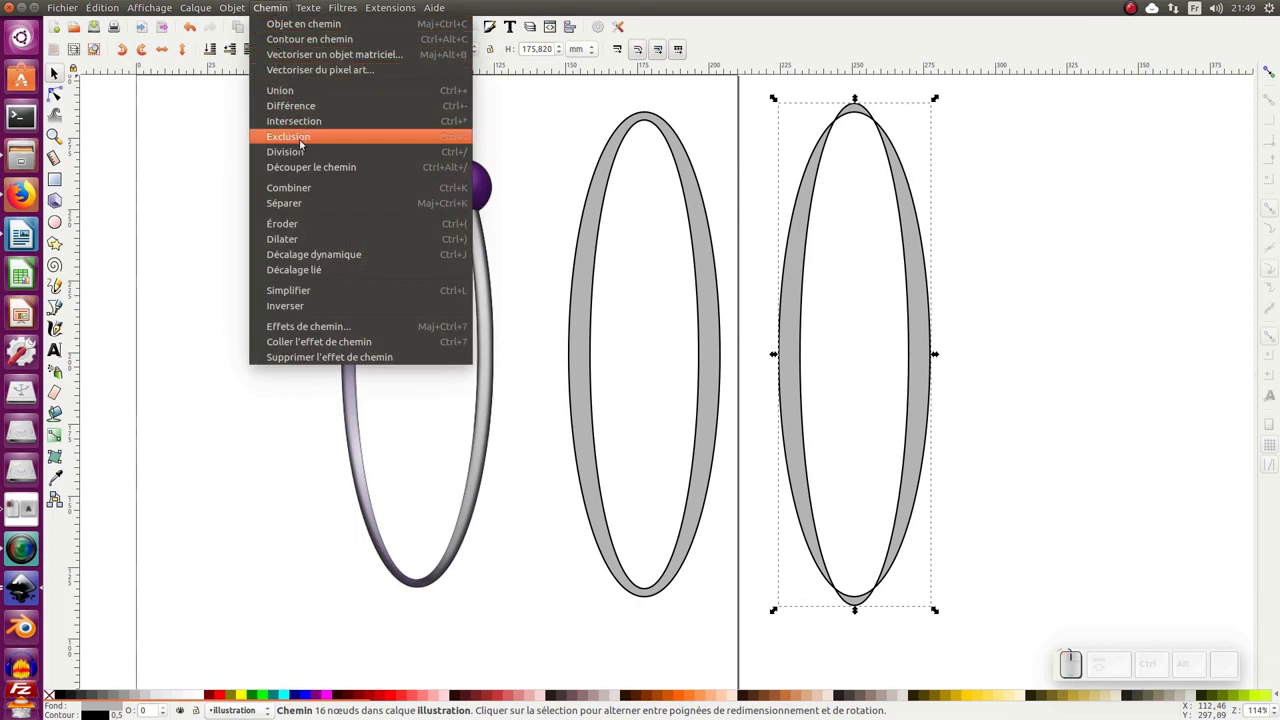
click(309, 205)
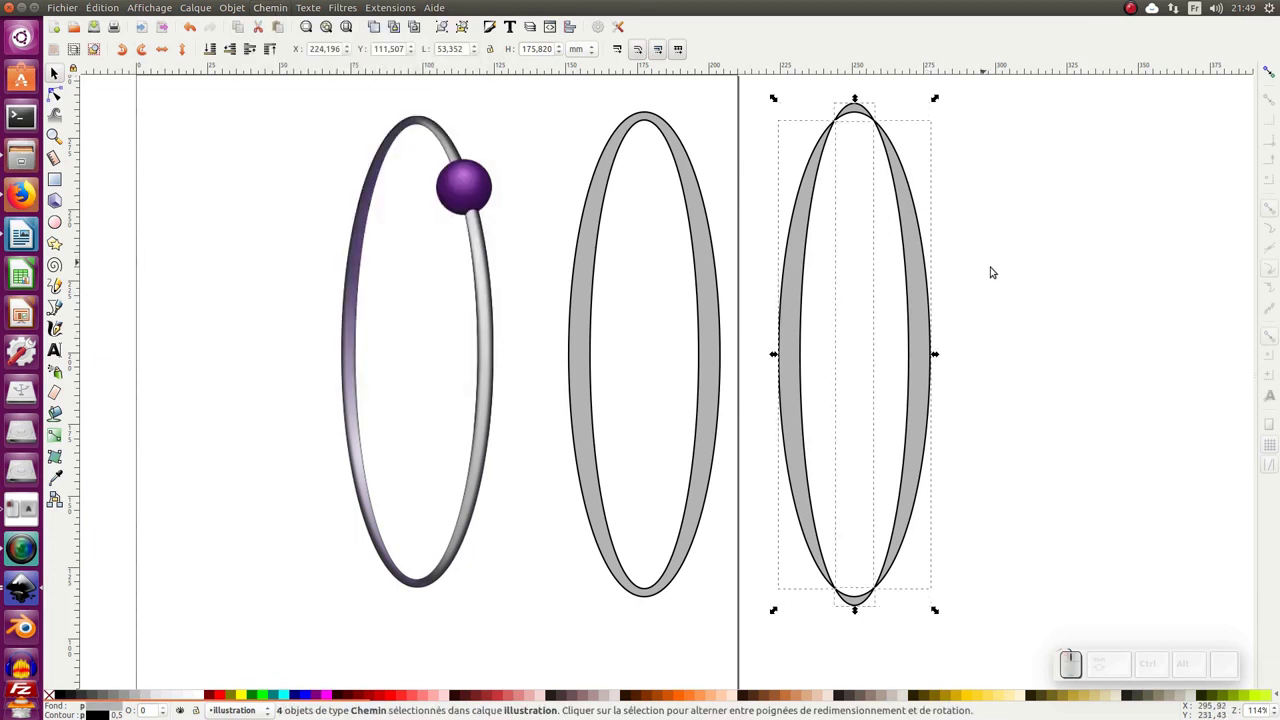
click(994, 323)
Delete the tips, move one crescent onto the ring and delete the leftover crescent
drag(861, 112, 834, 153)
key(Delete)
click(816, 170)
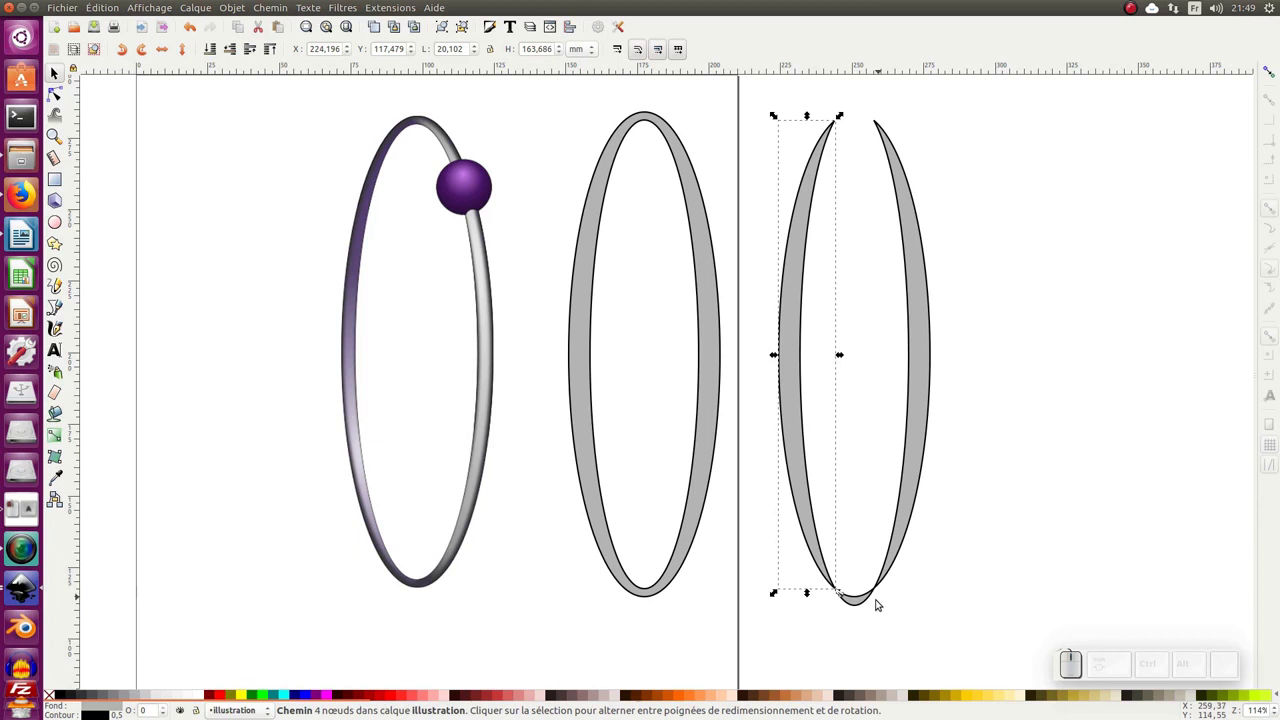
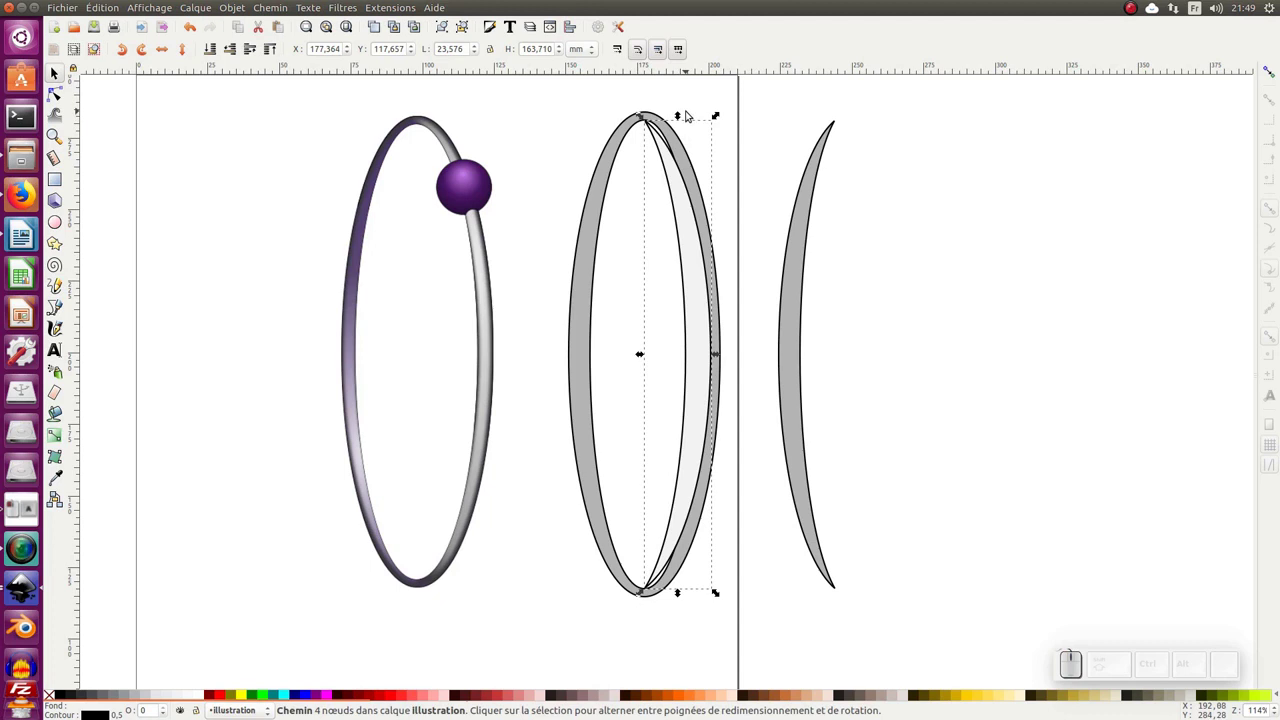
click(683, 116)
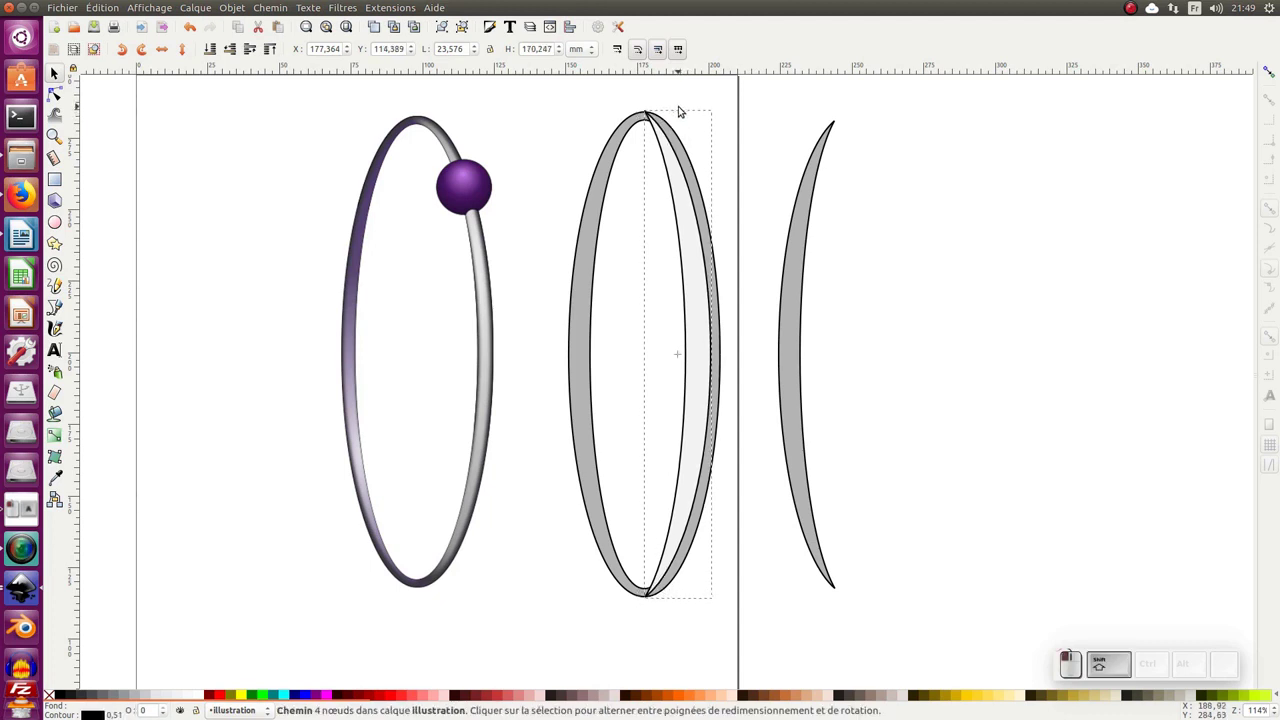
click(809, 206)
key(Delete)
Duplicate the crescent, flip it horizontally and move the copy to the ring's left side
click(691, 250)
key(ctrl+d)
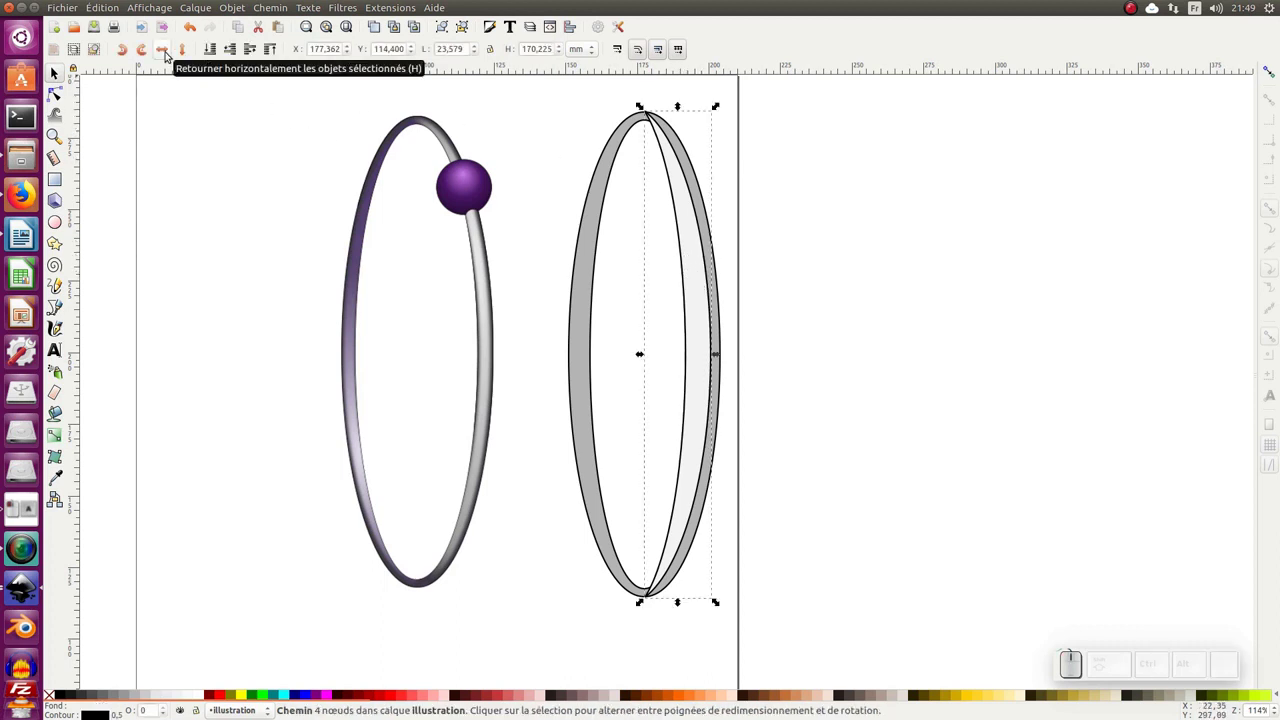
key(h)
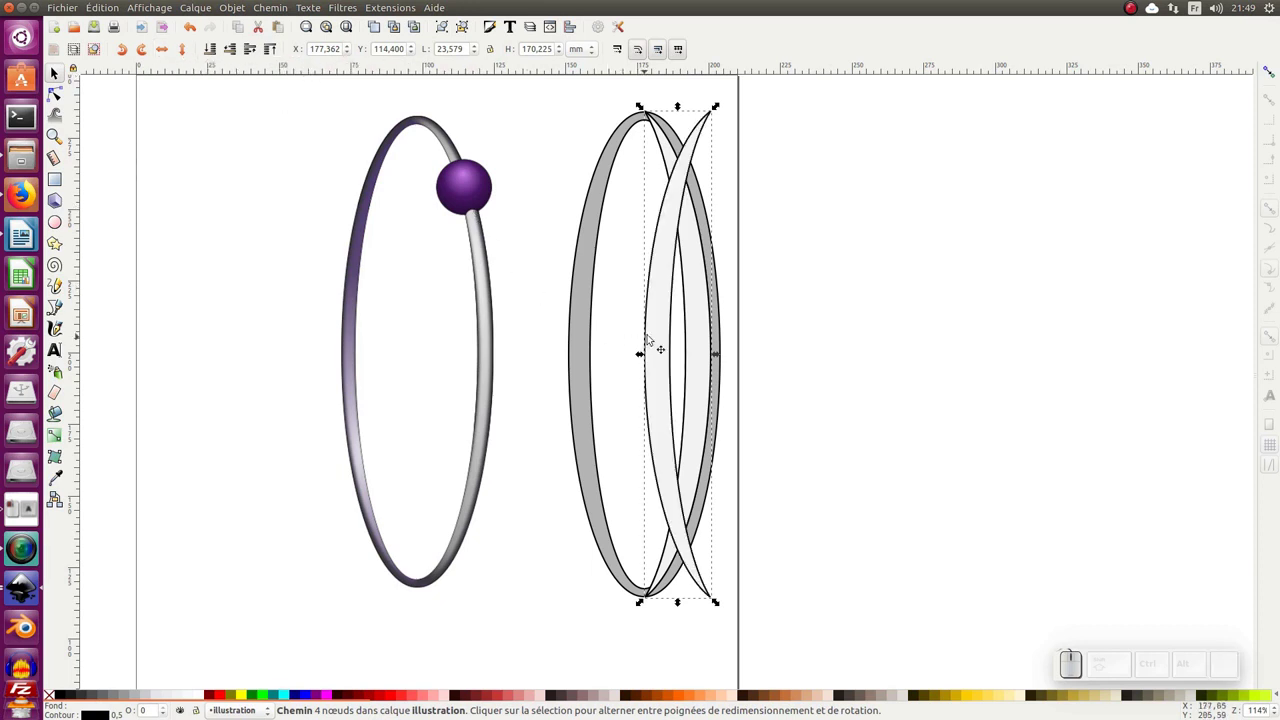
drag(660, 327, 531, 406)
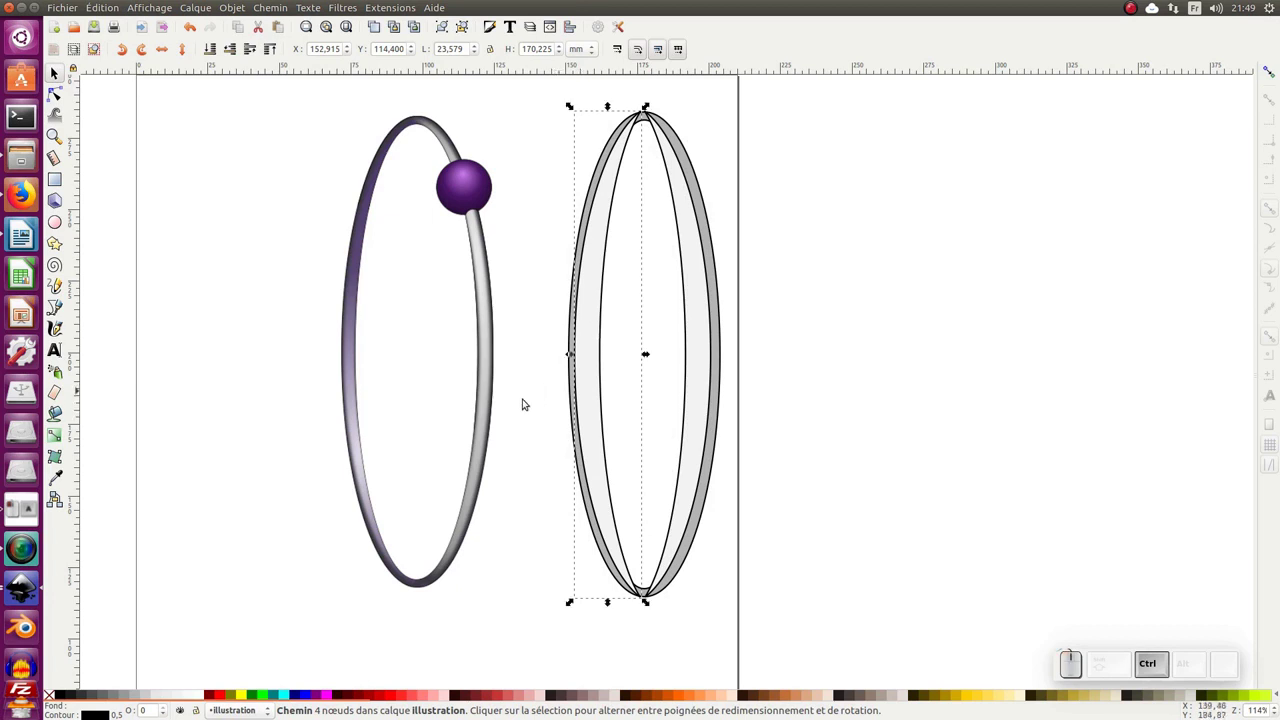
Sample the ring's purple for the left crescent and give the right crescent a radial gradient fill
click(59, 478)
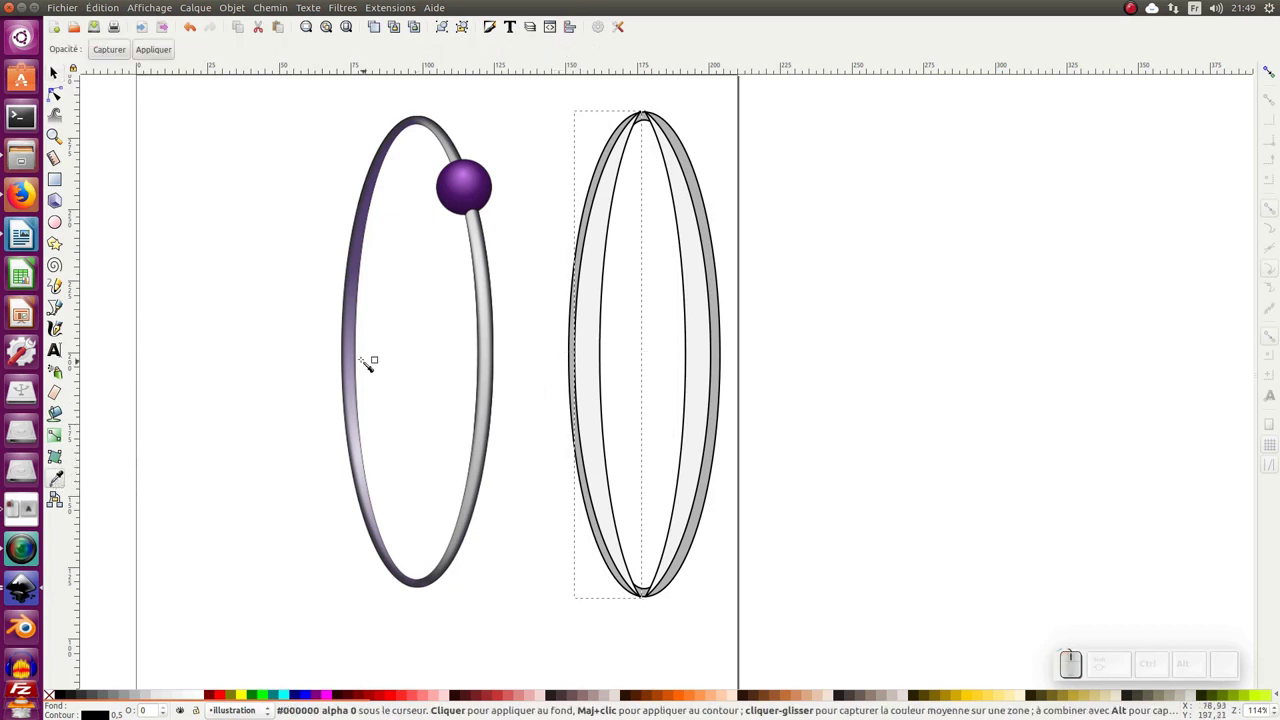
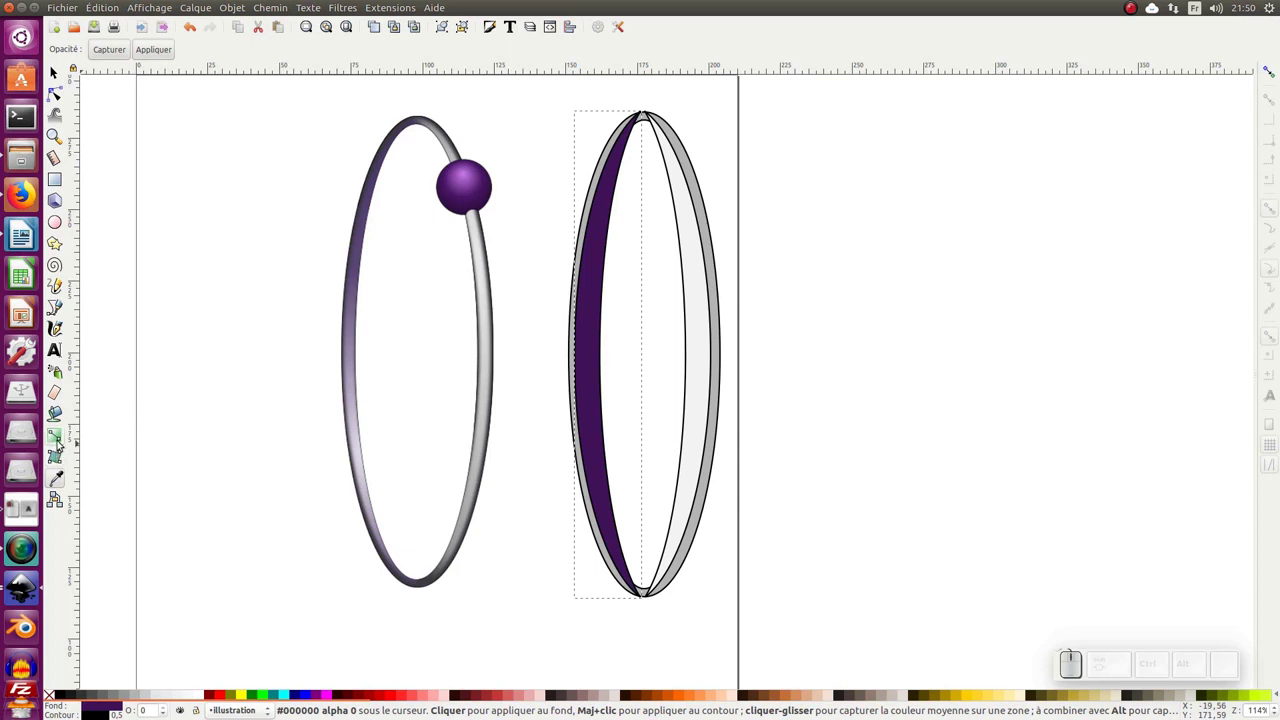
click(494, 31)
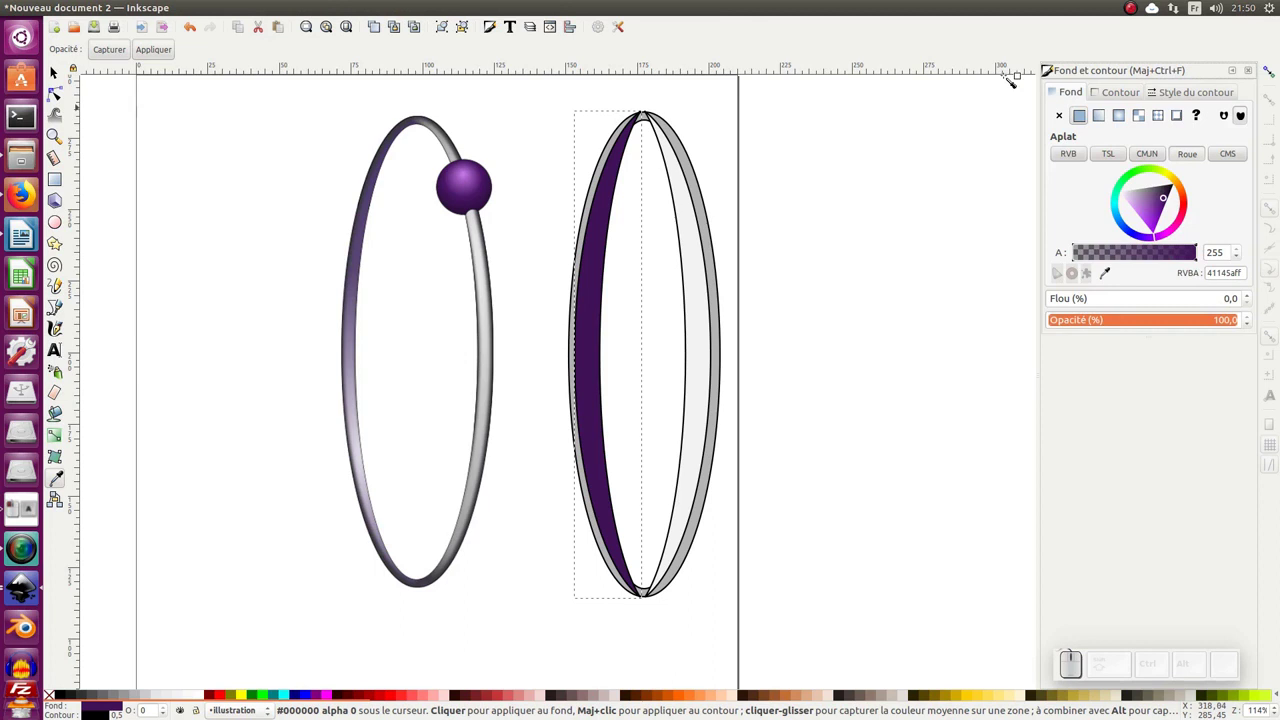
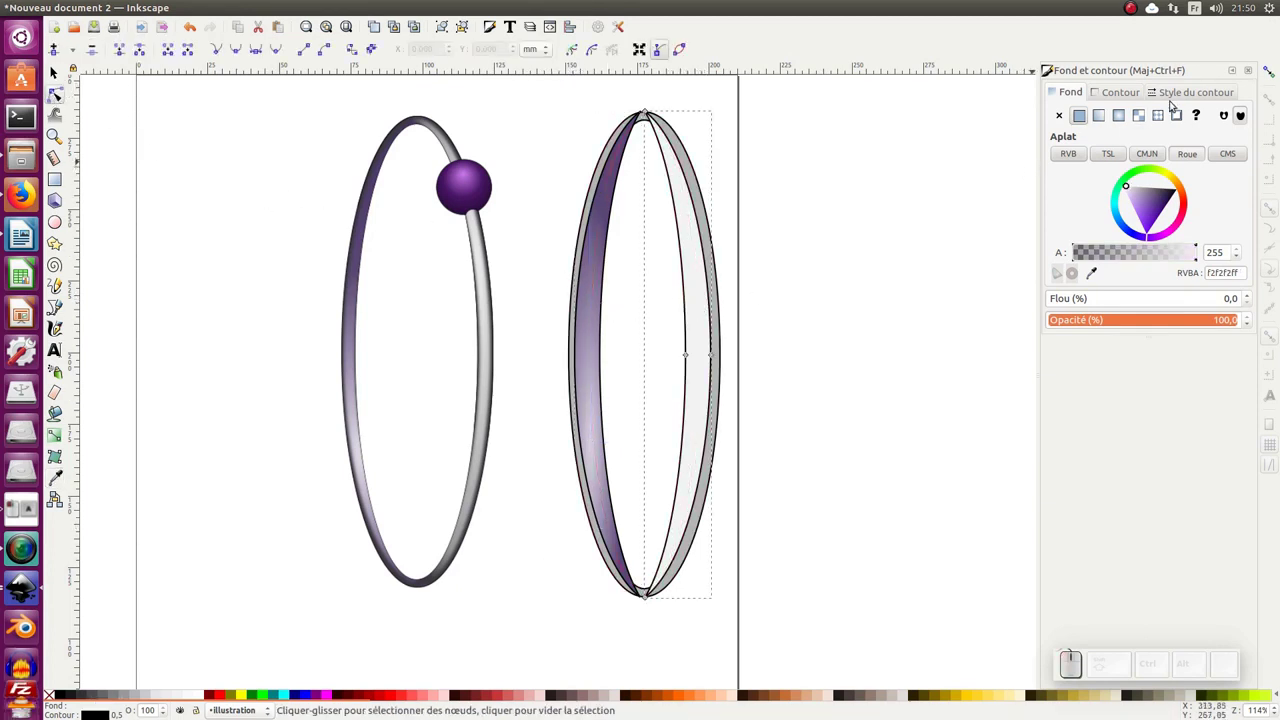
click(1123, 114)
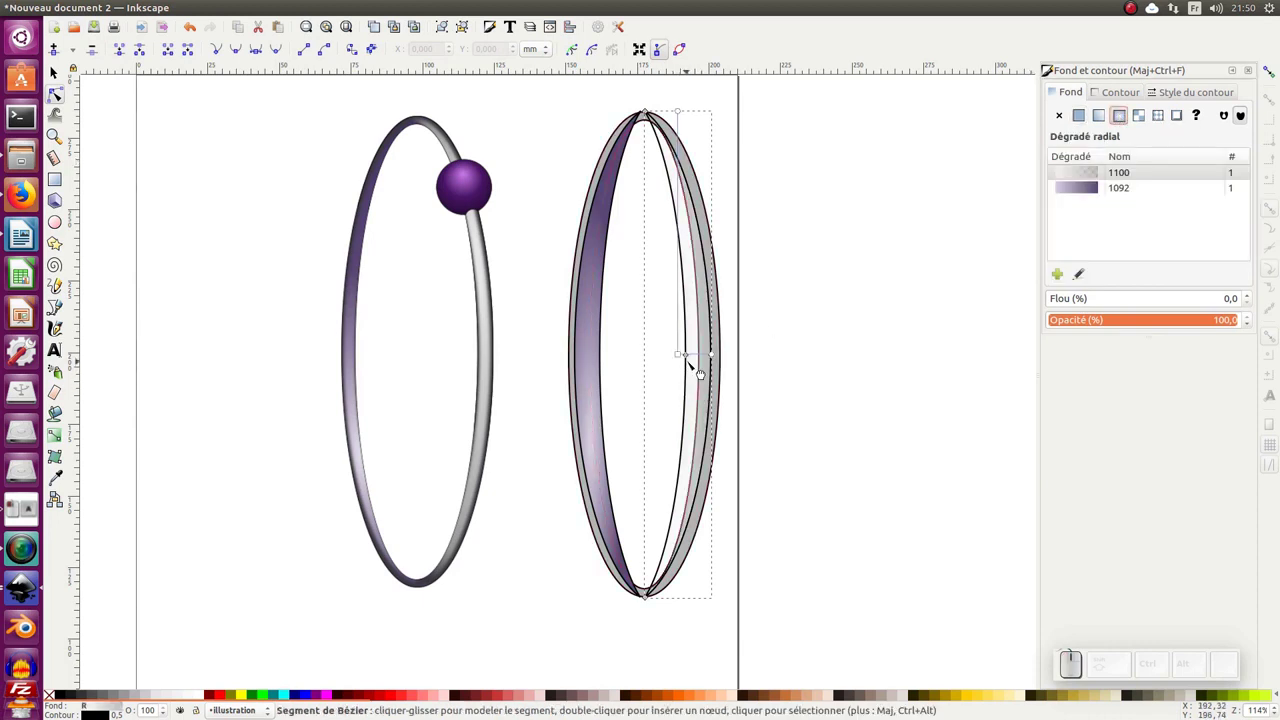
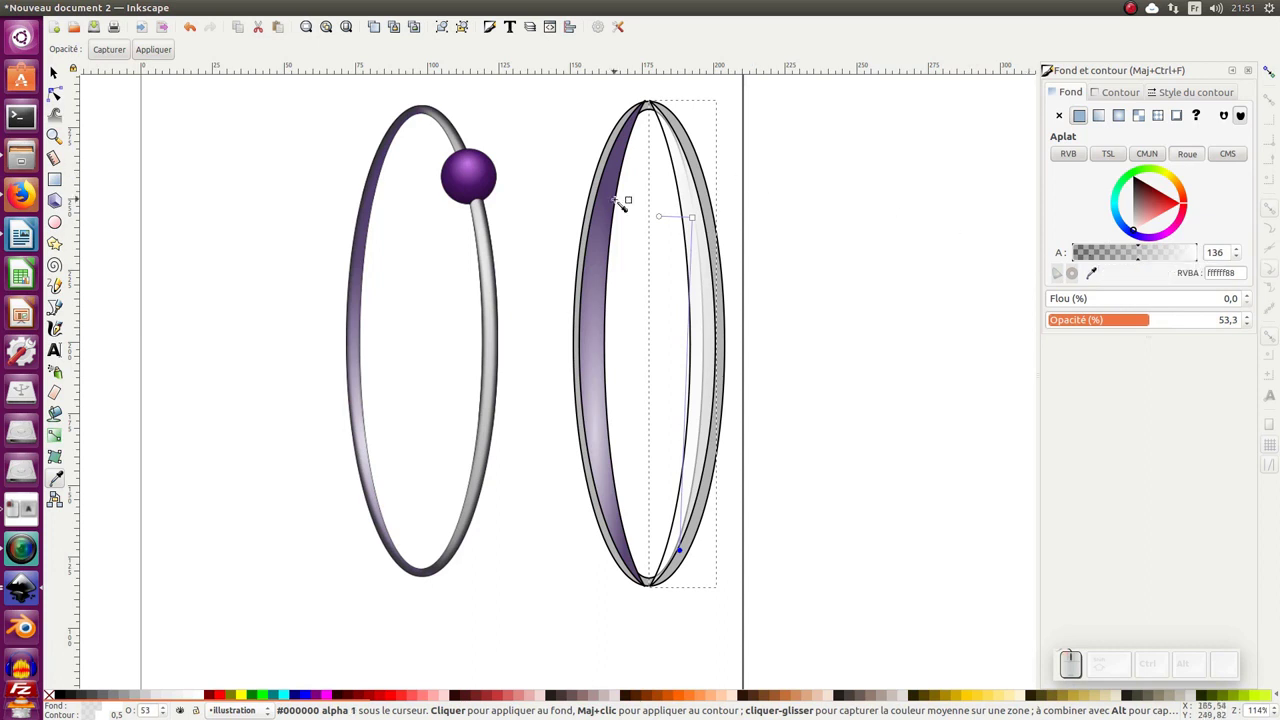
Remove the stroke from the highlight group, then select the outer ring path
click(65, 78)
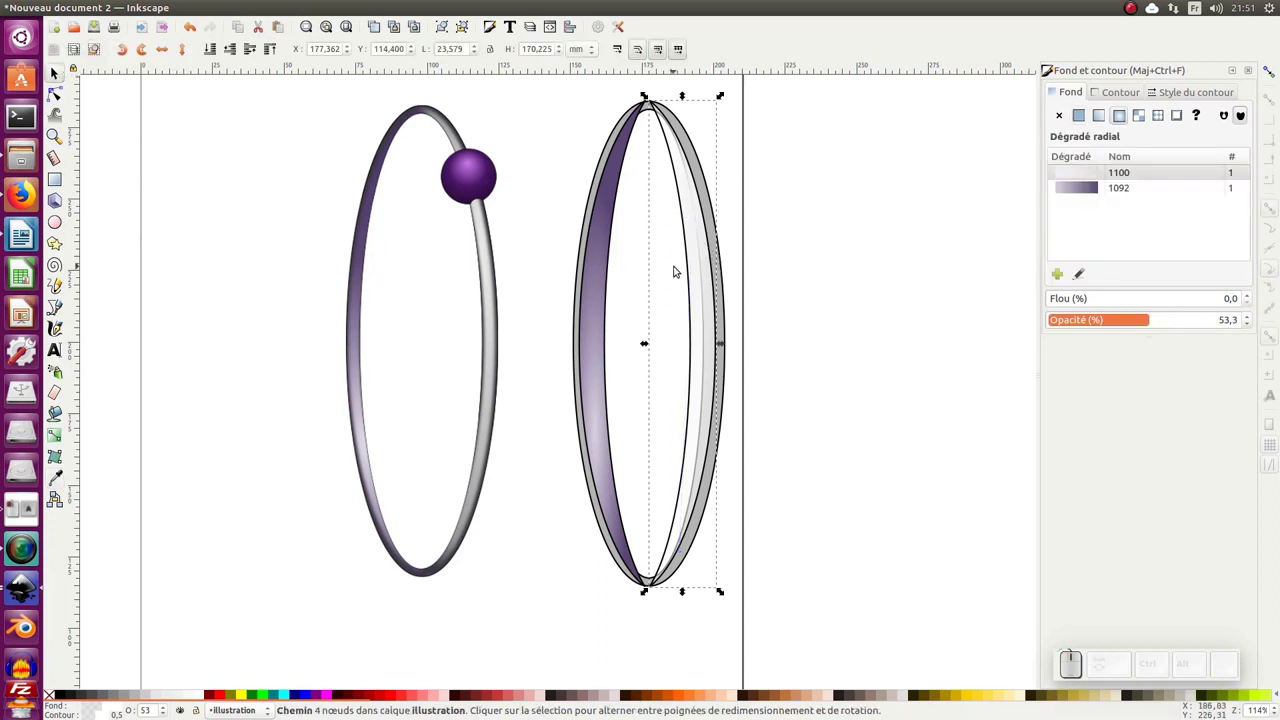
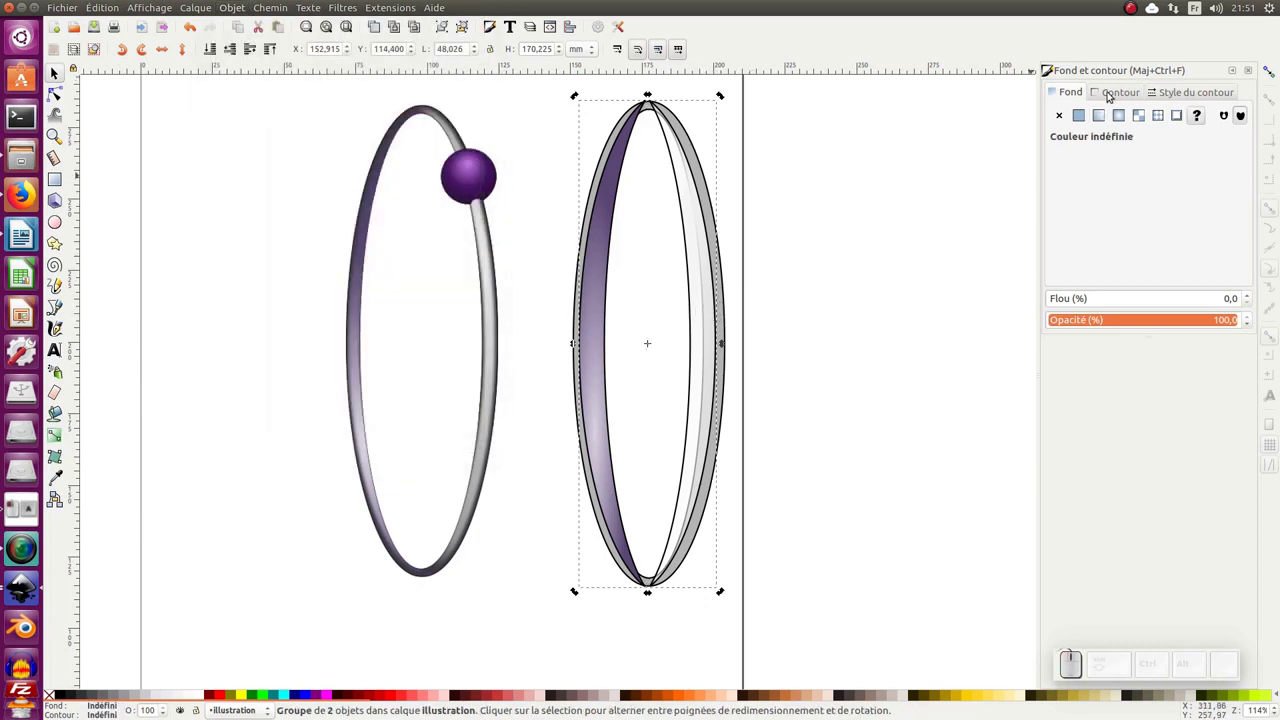
click(1117, 92)
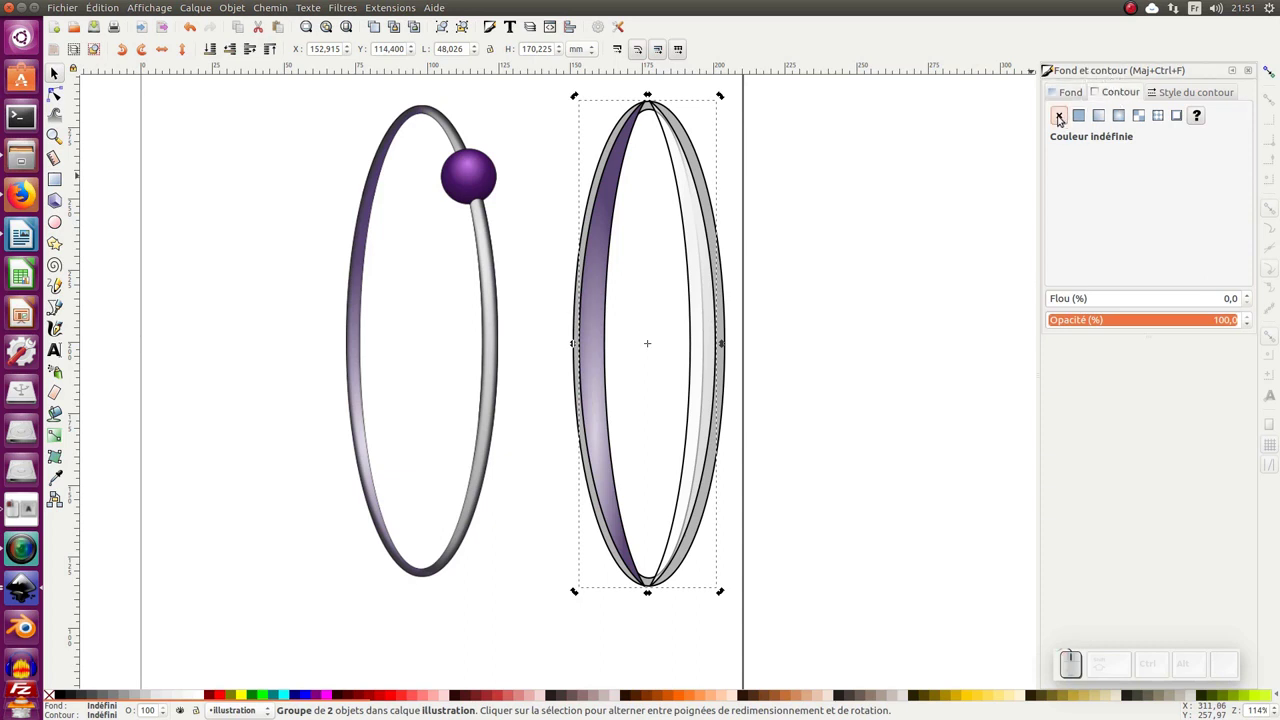
click(1064, 114)
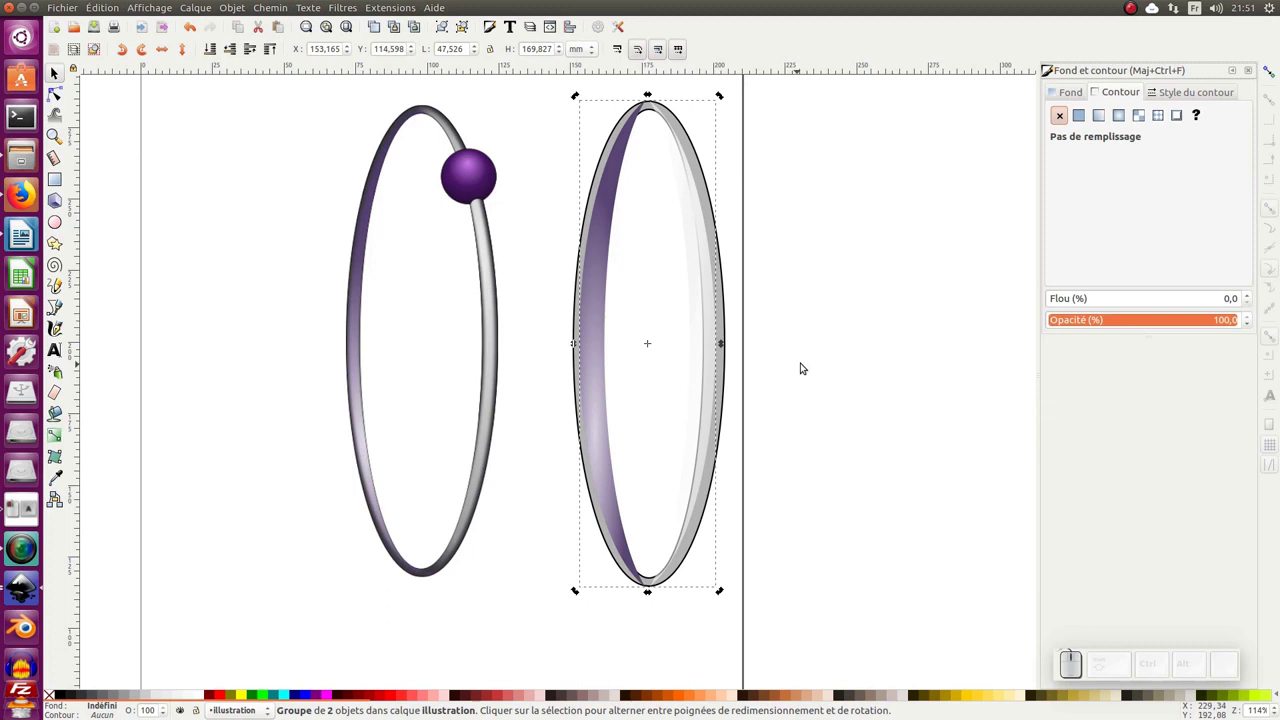
click(804, 363)
click(730, 271)
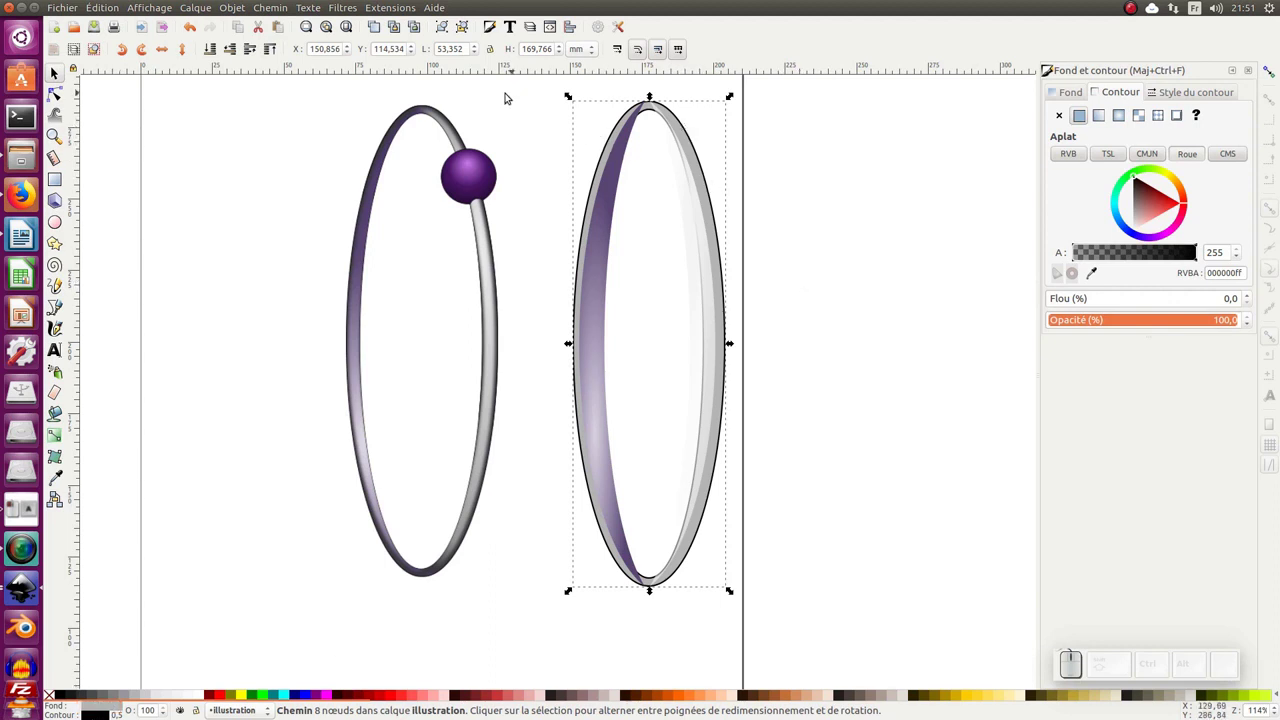
Group the ring, clone it, add the highlight group to the selection and set the clone as clip
click(444, 26)
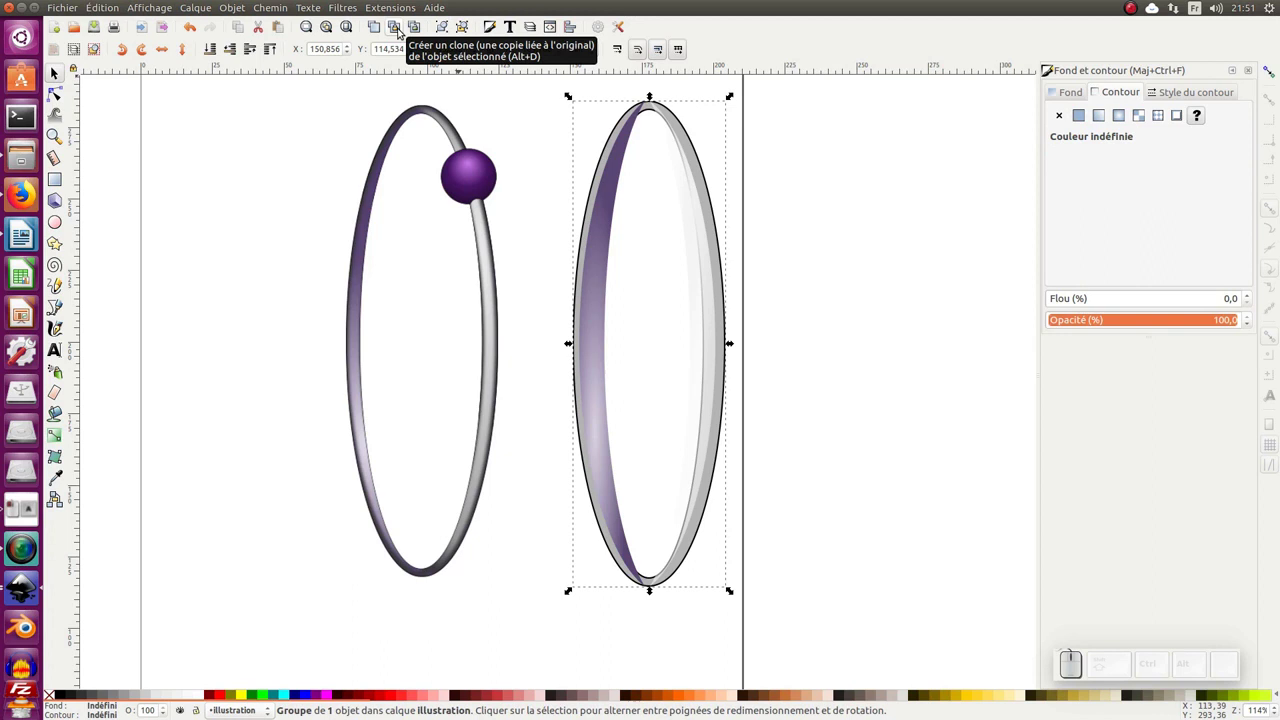
click(399, 32)
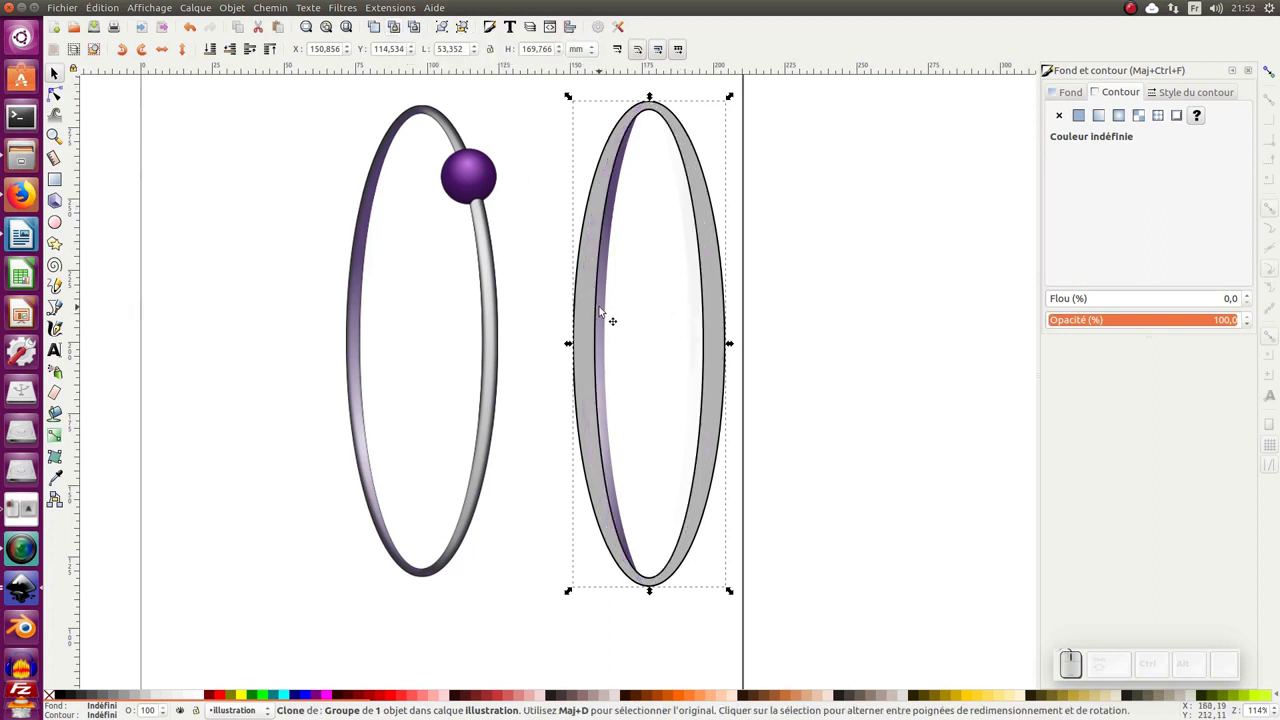
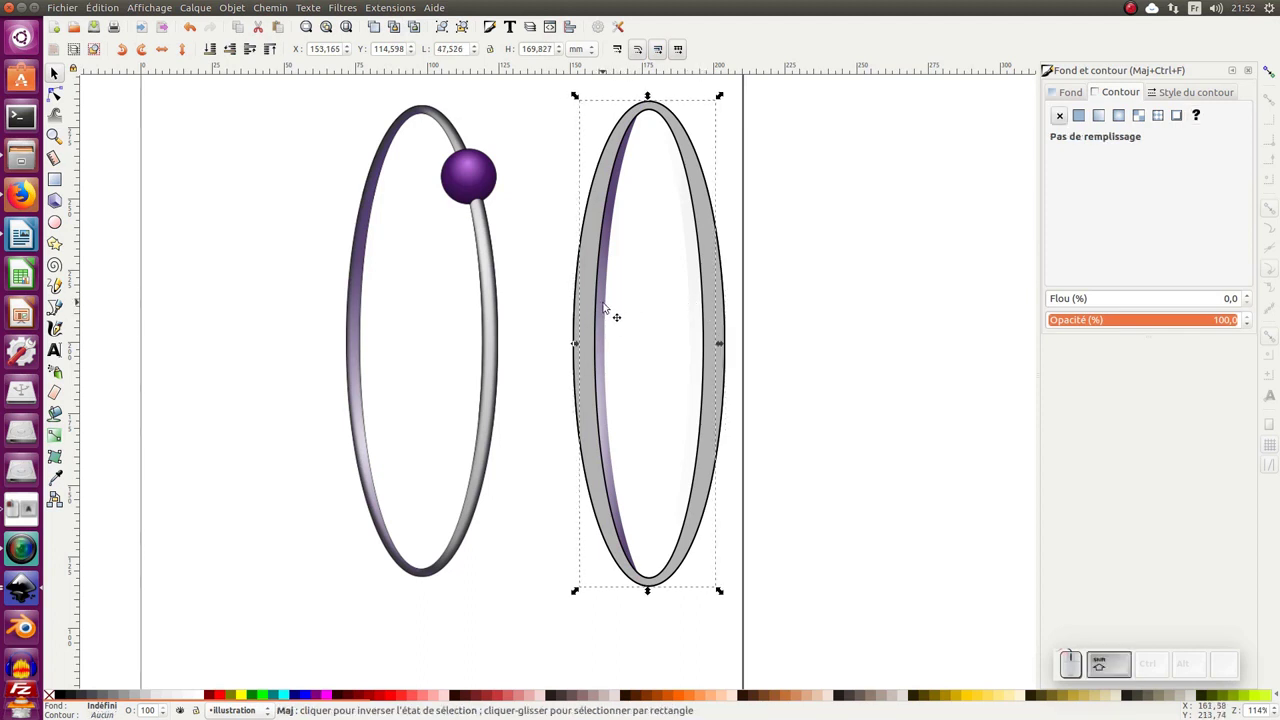
click(607, 302)
click(585, 307)
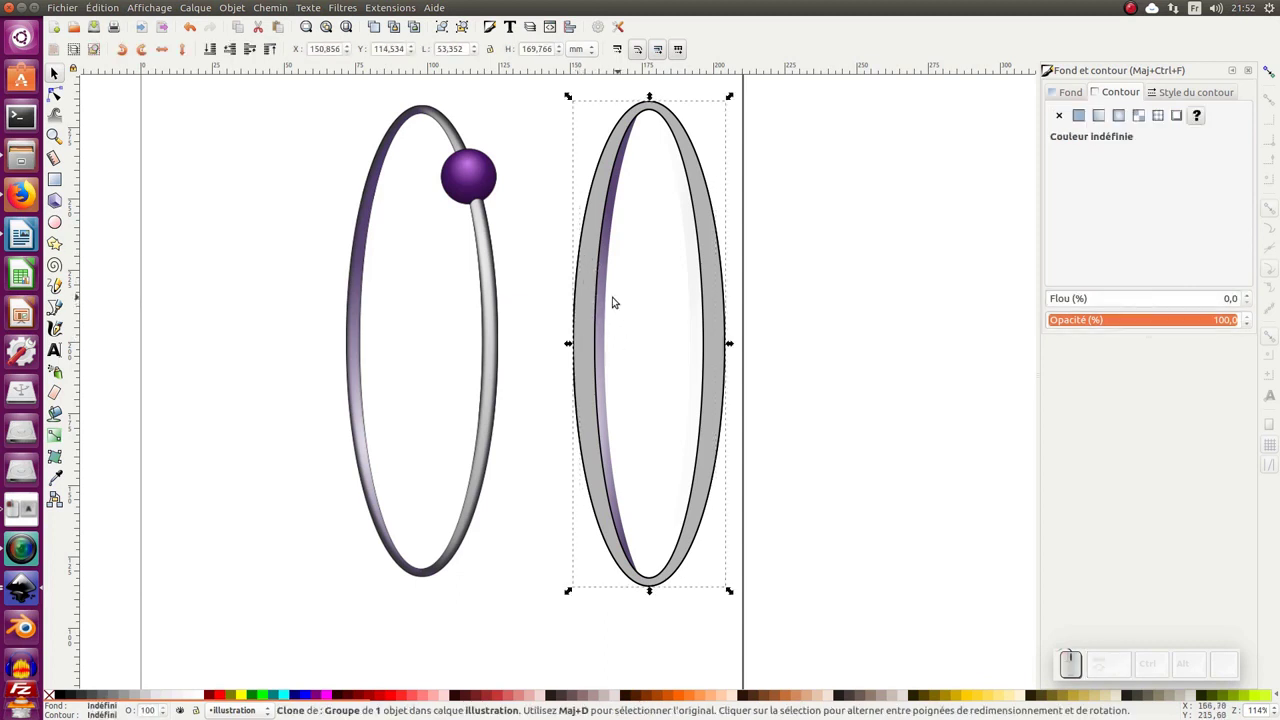
click(611, 295)
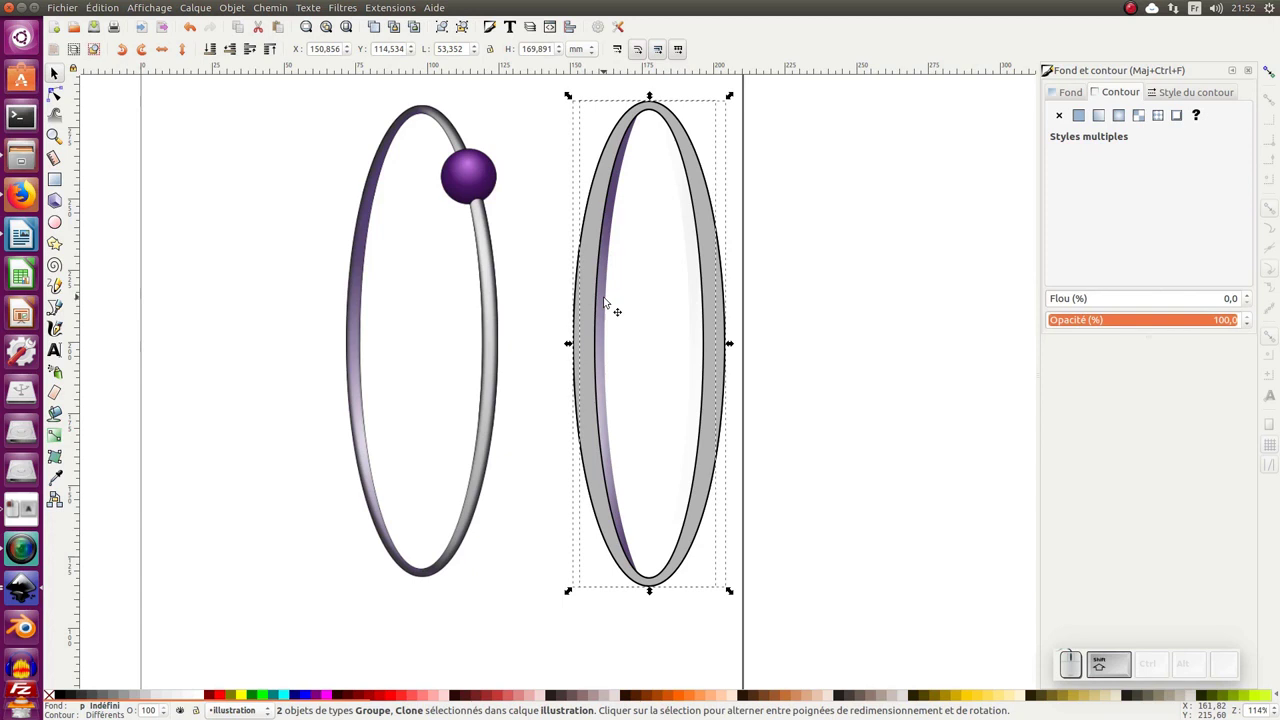
click(600, 246)
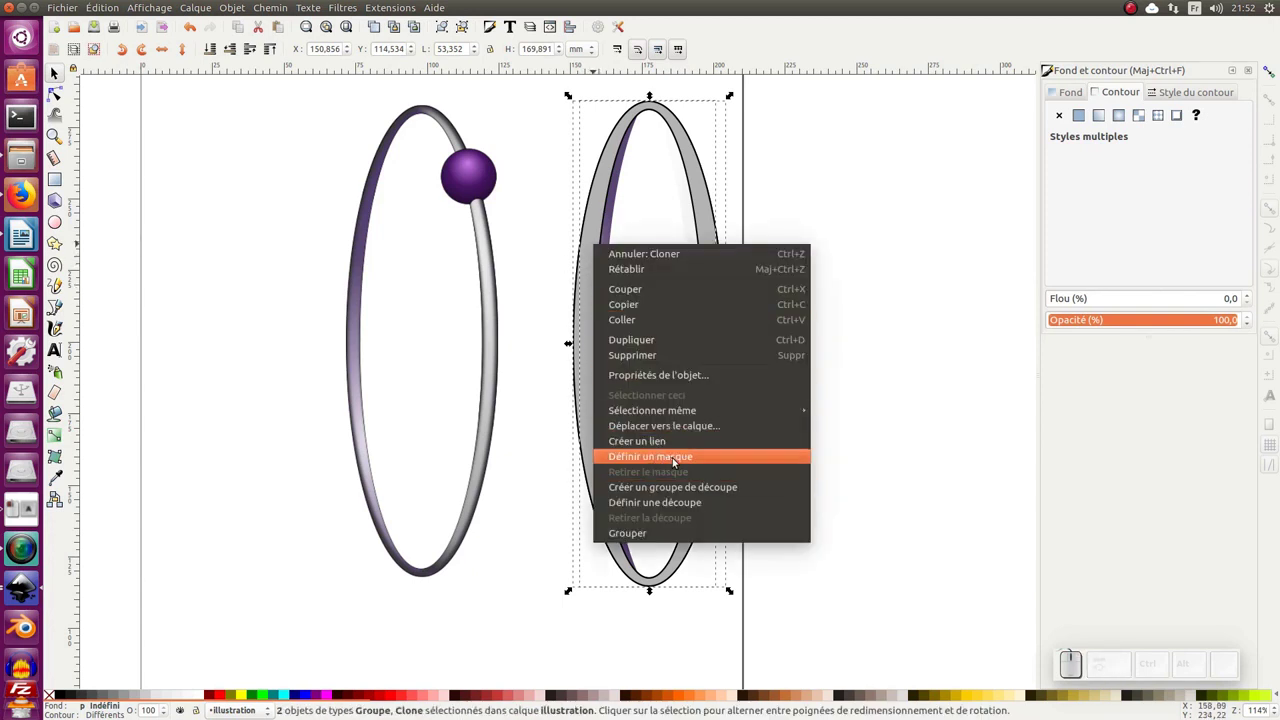
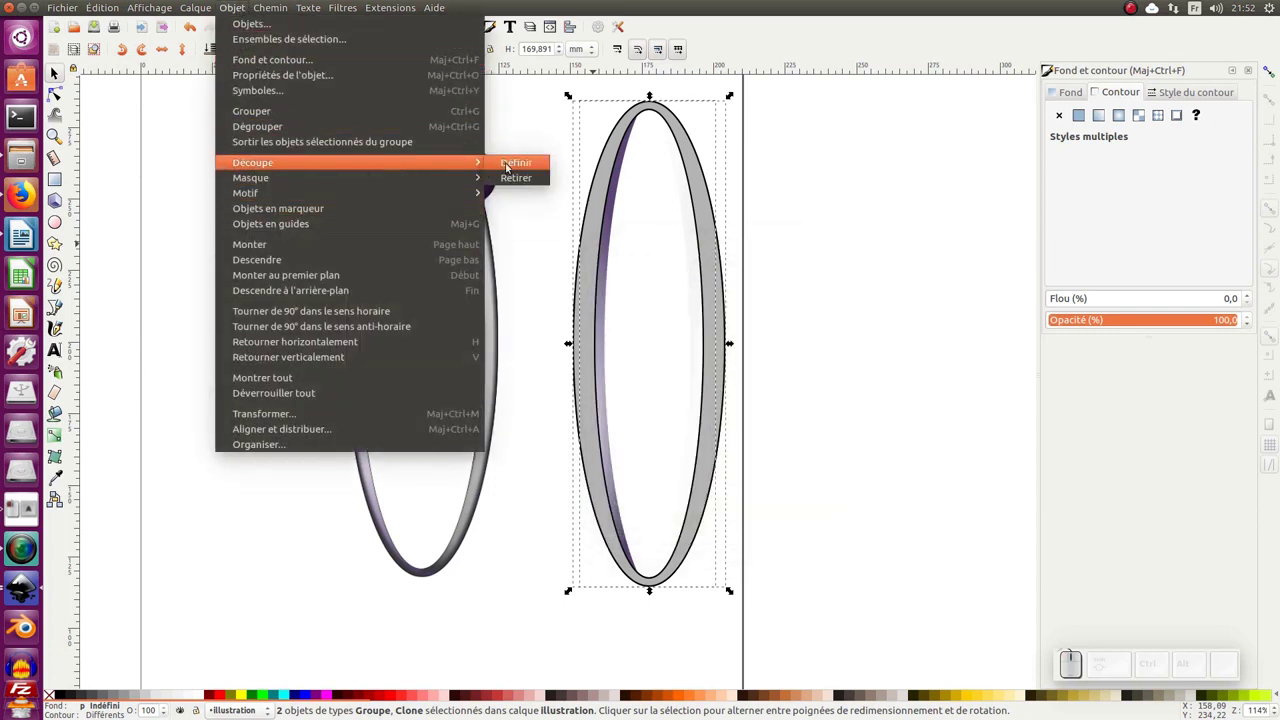
click(513, 166)
Deselect, then reselect the clipped hoop group on the canvas
click(796, 282)
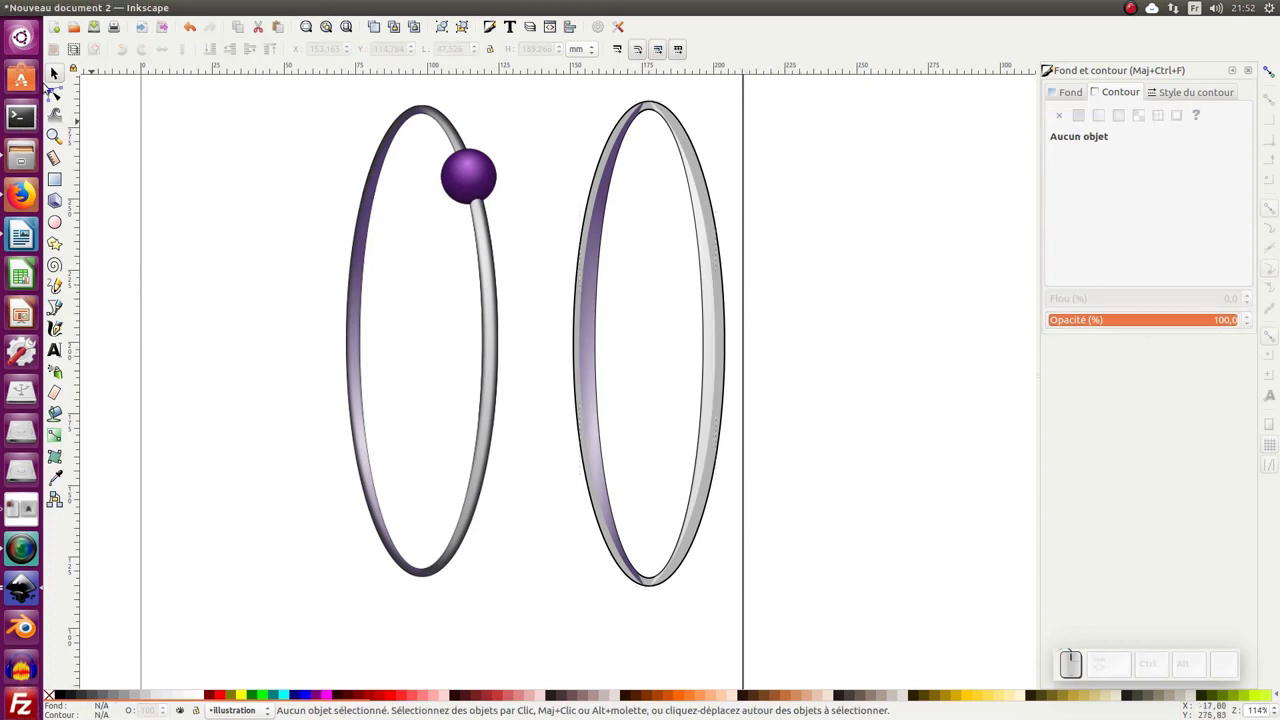
click(57, 71)
click(592, 318)
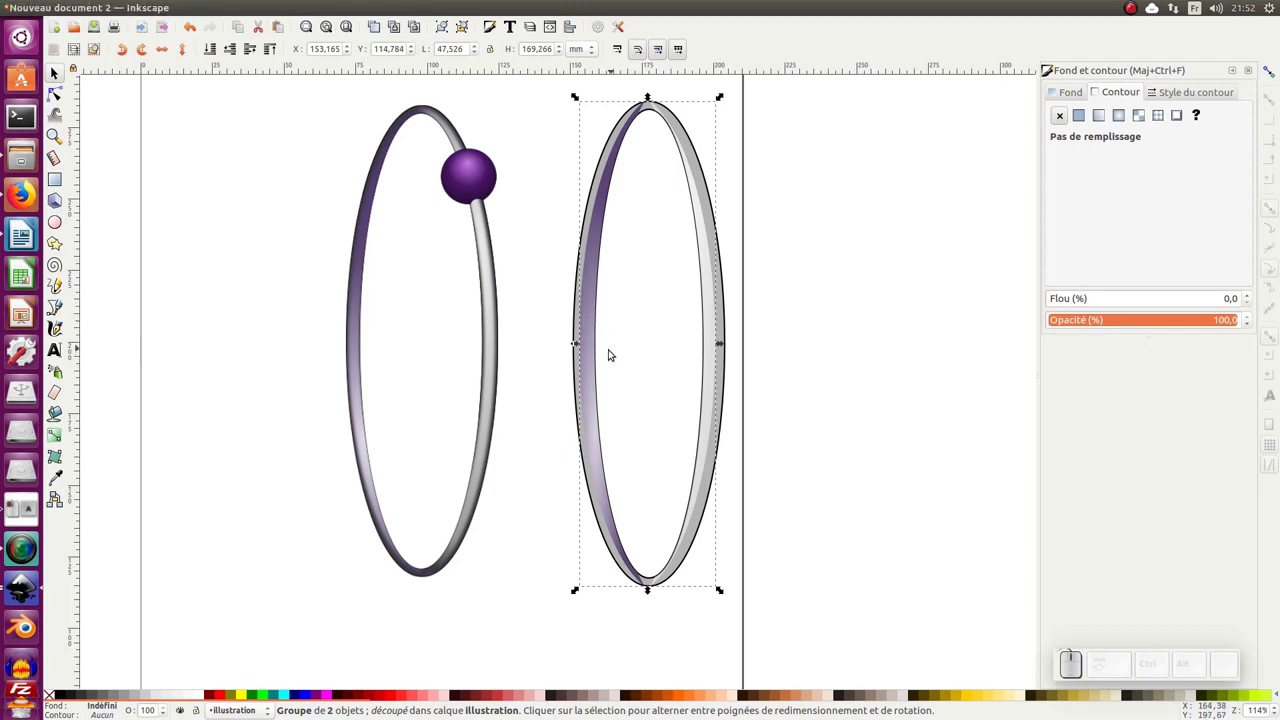
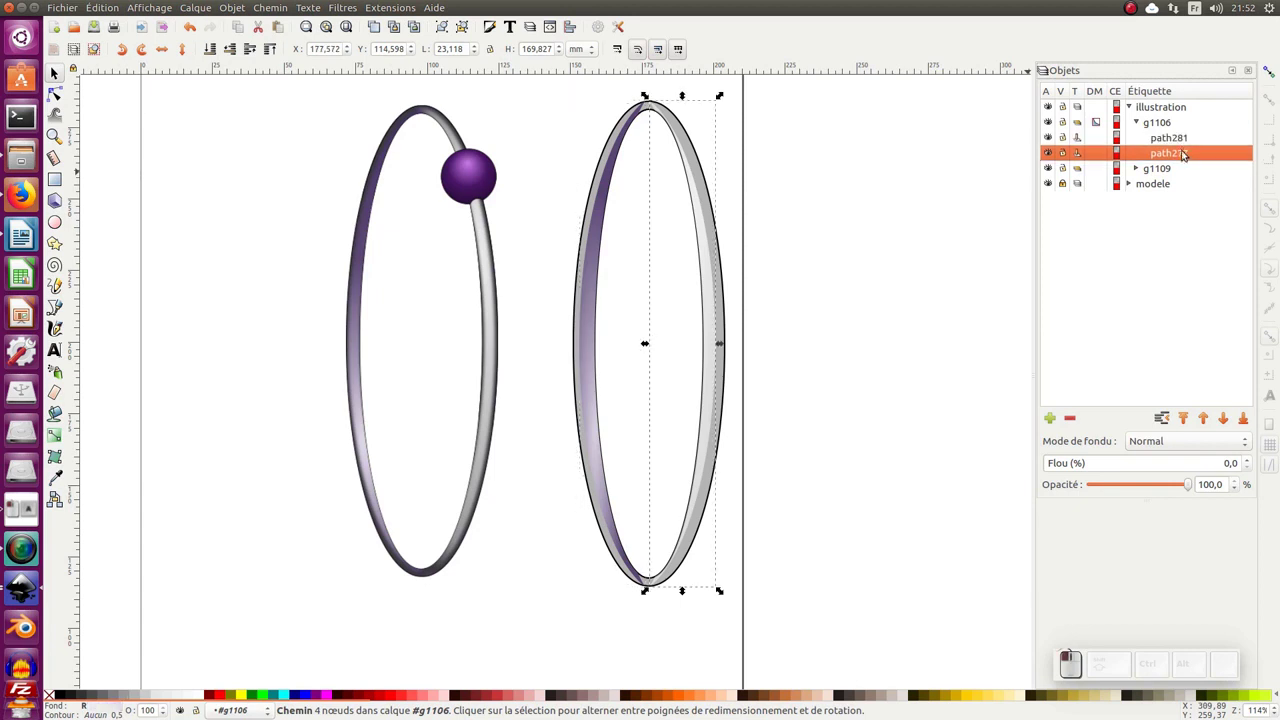
Group inner ring pieces path281 and path277 and give the group a 1% blur
click(1184, 145)
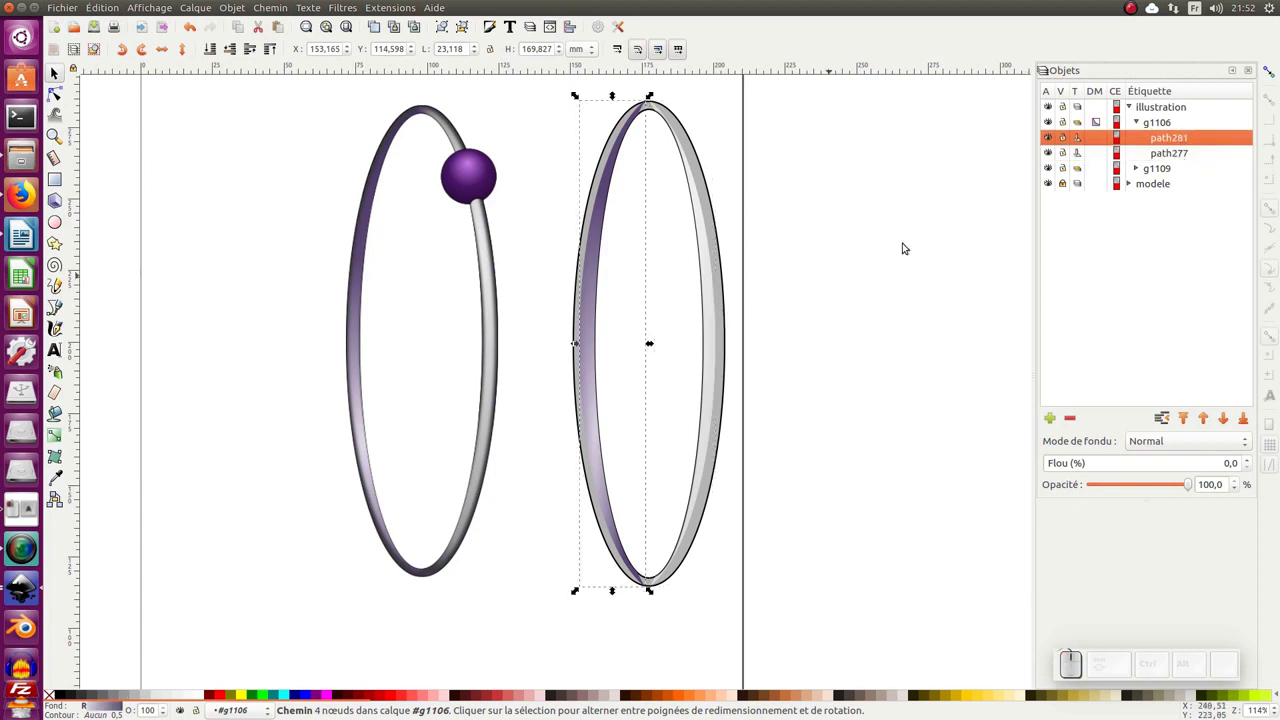
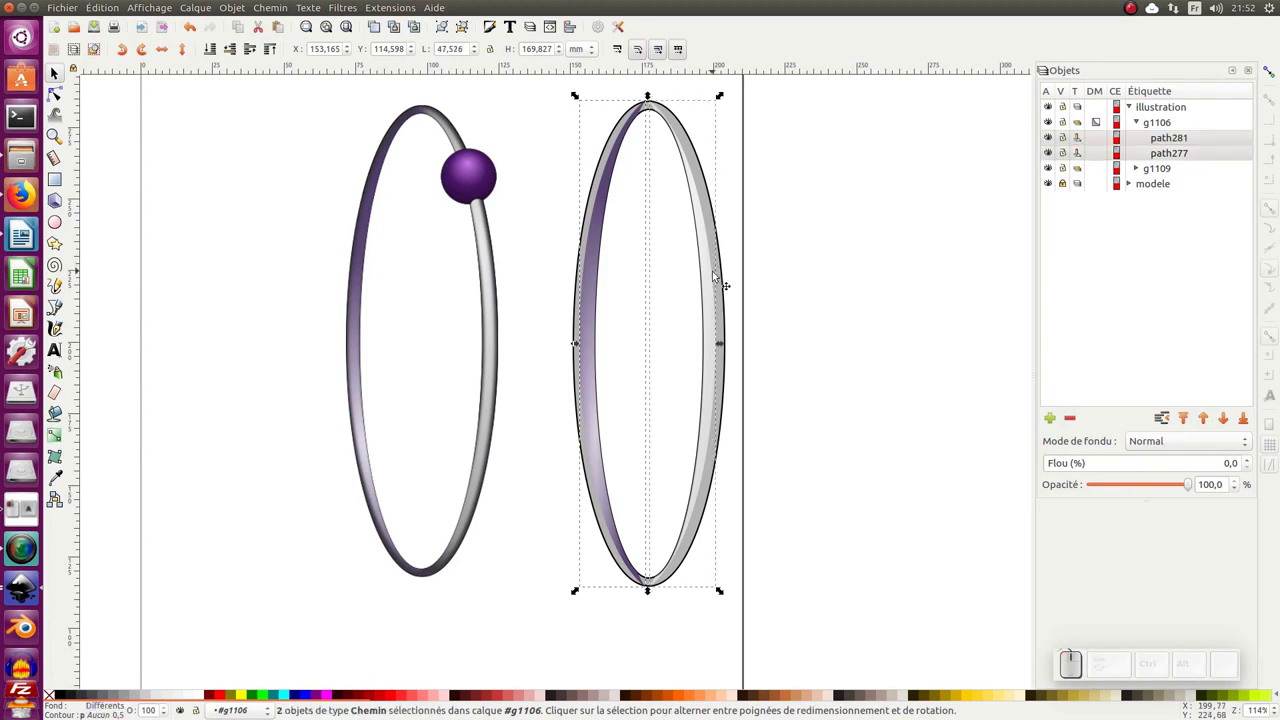
key(ctrl+g)
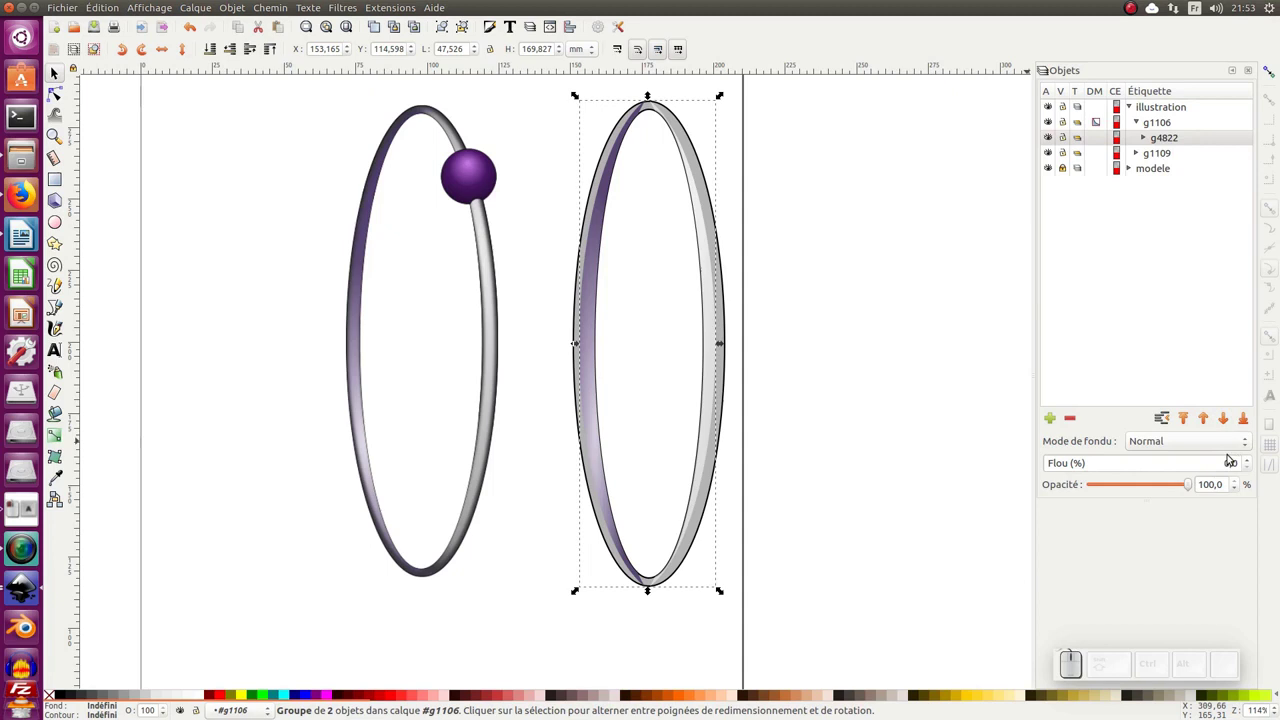
click(1250, 459)
click(1250, 459)
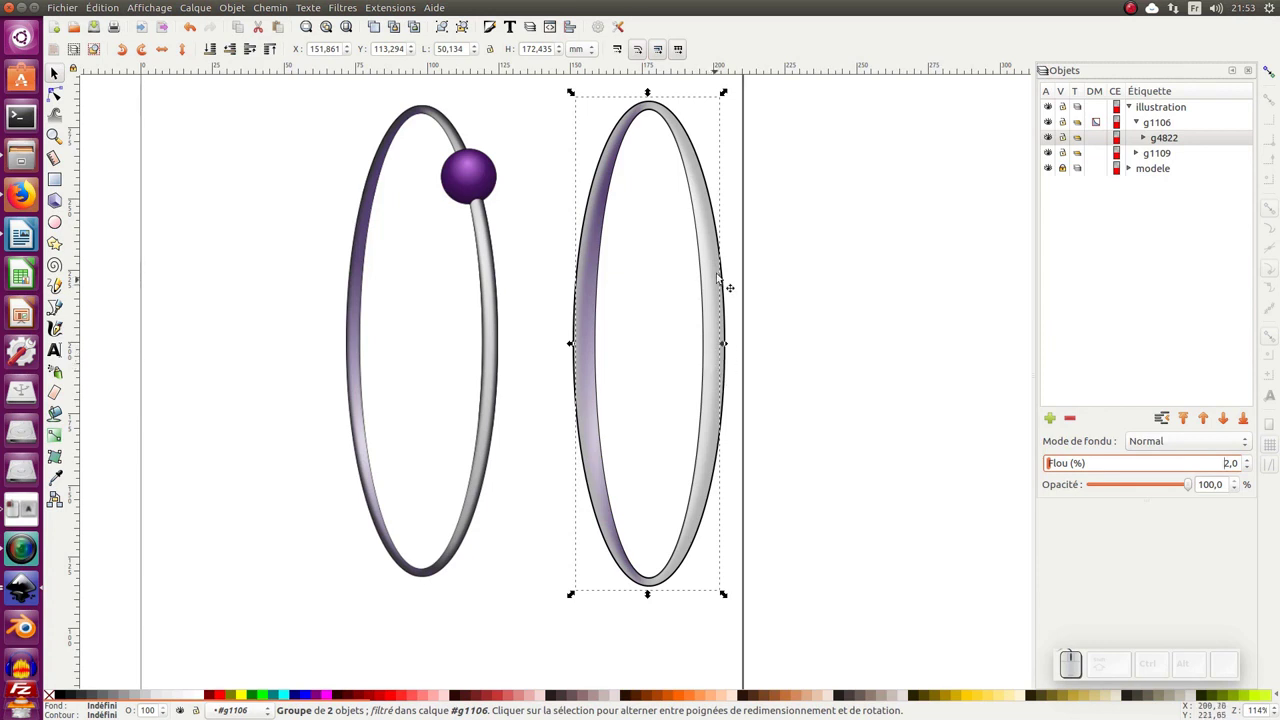
click(1249, 469)
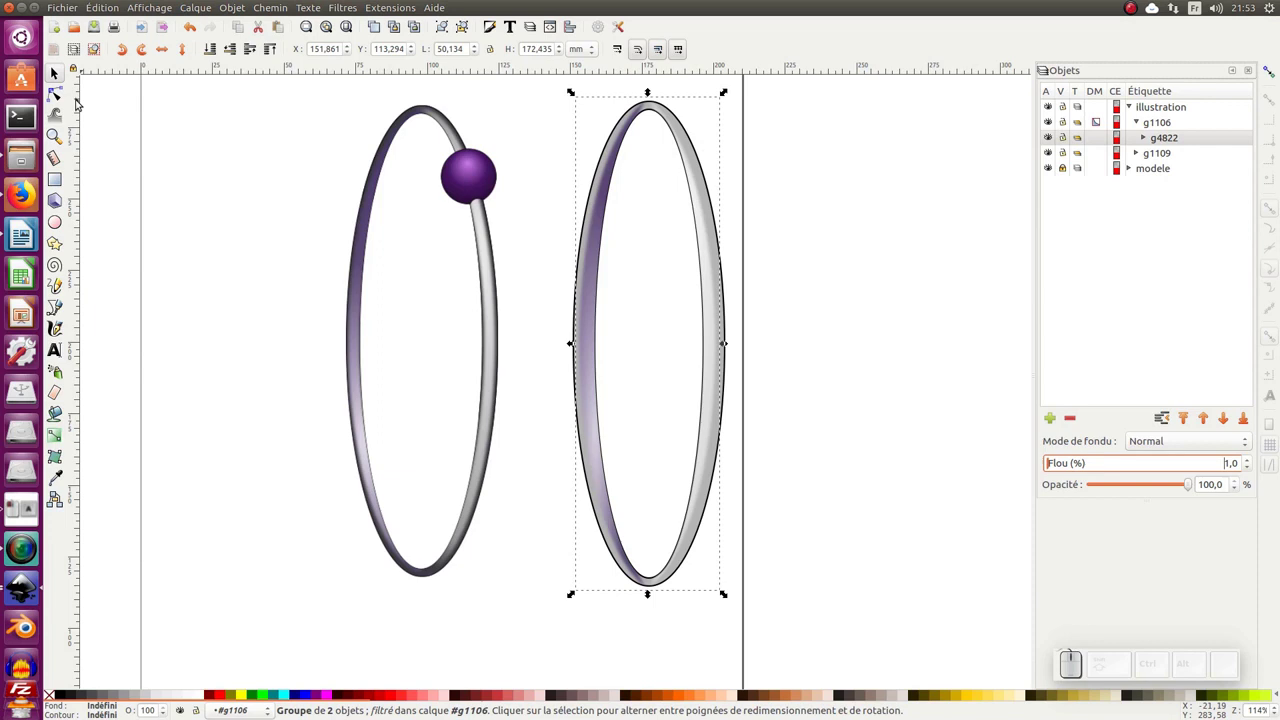
Edit path260's nodes and its dark purple linear gradient with the Gradient tool
click(65, 99)
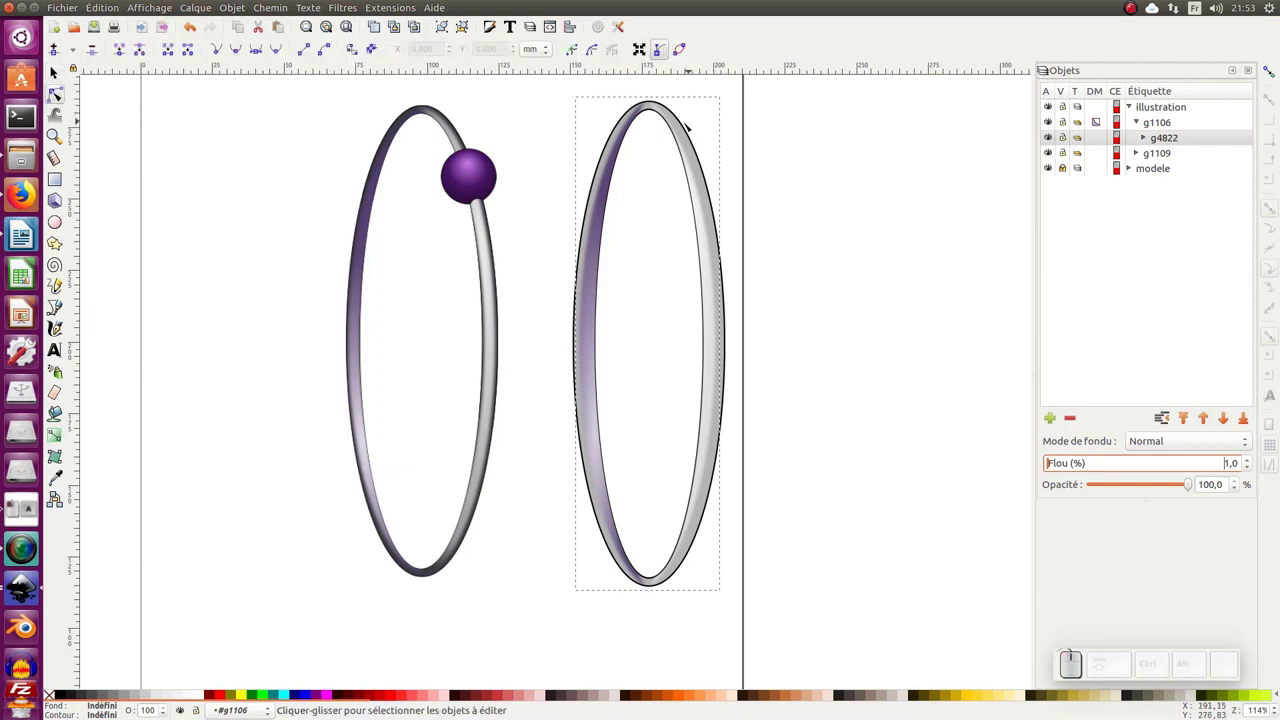
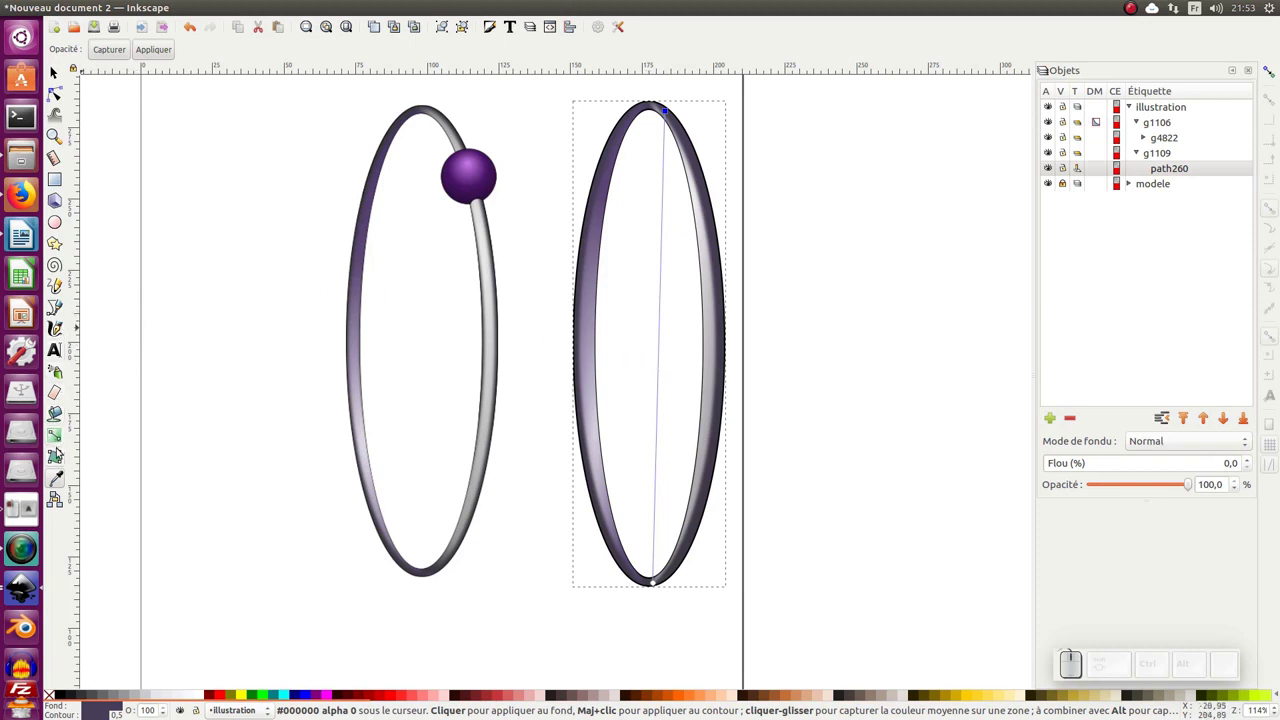
click(61, 444)
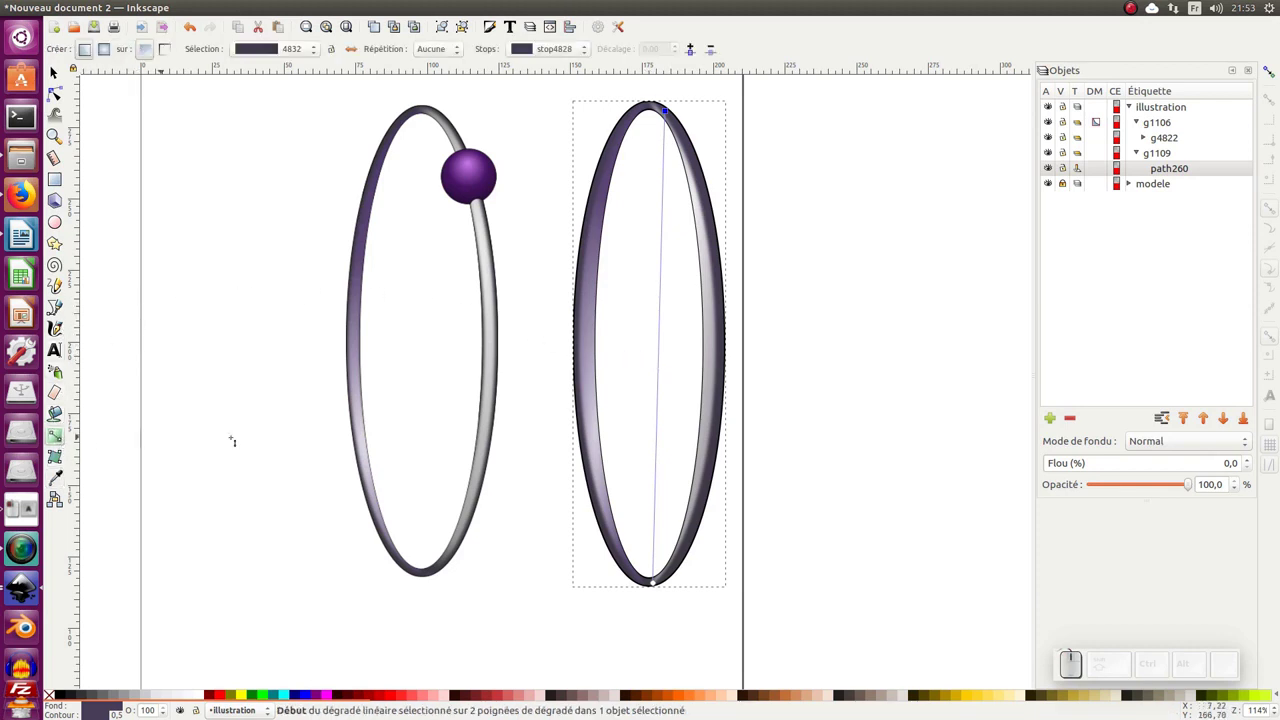
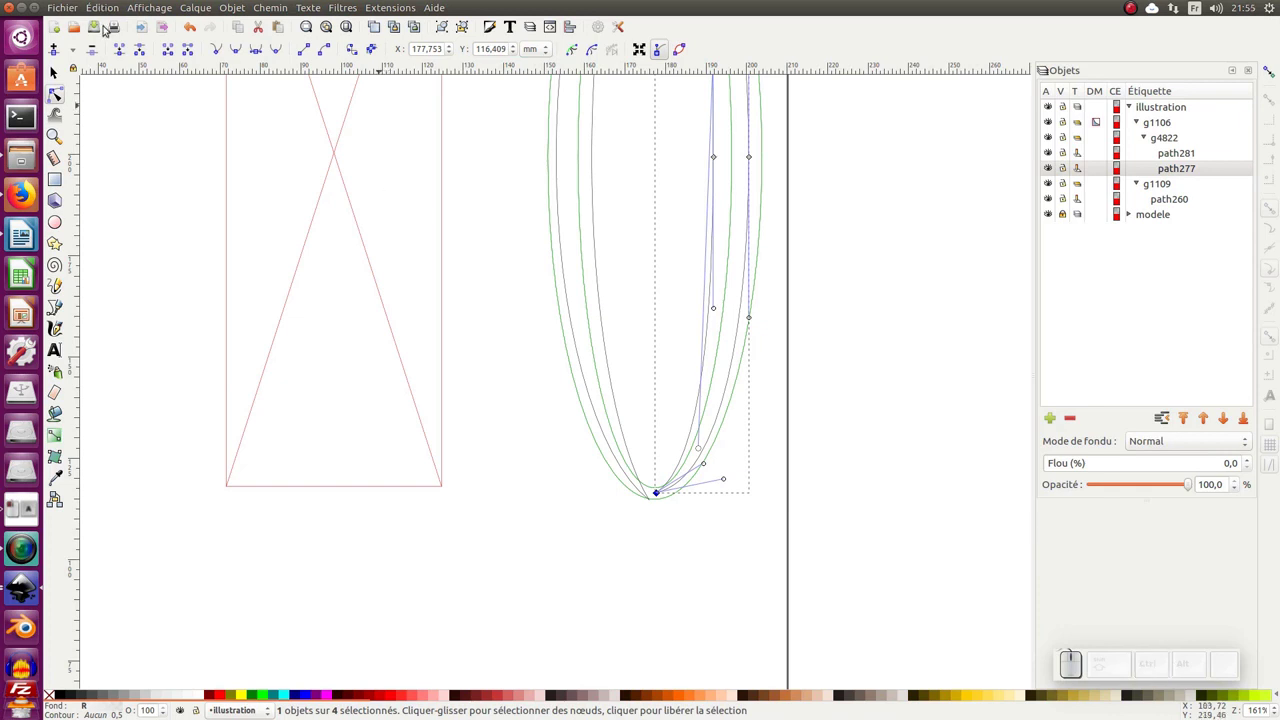
Toggle the display mode back from outline to normal rendering
click(157, 9)
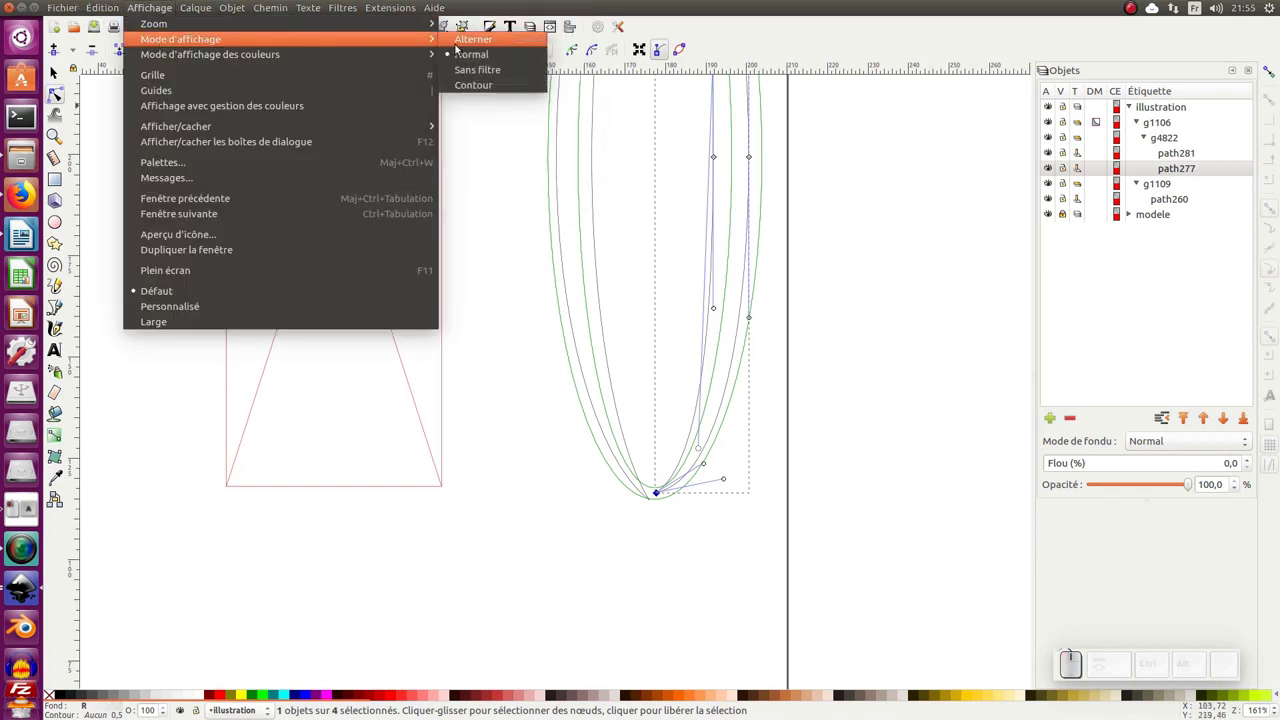
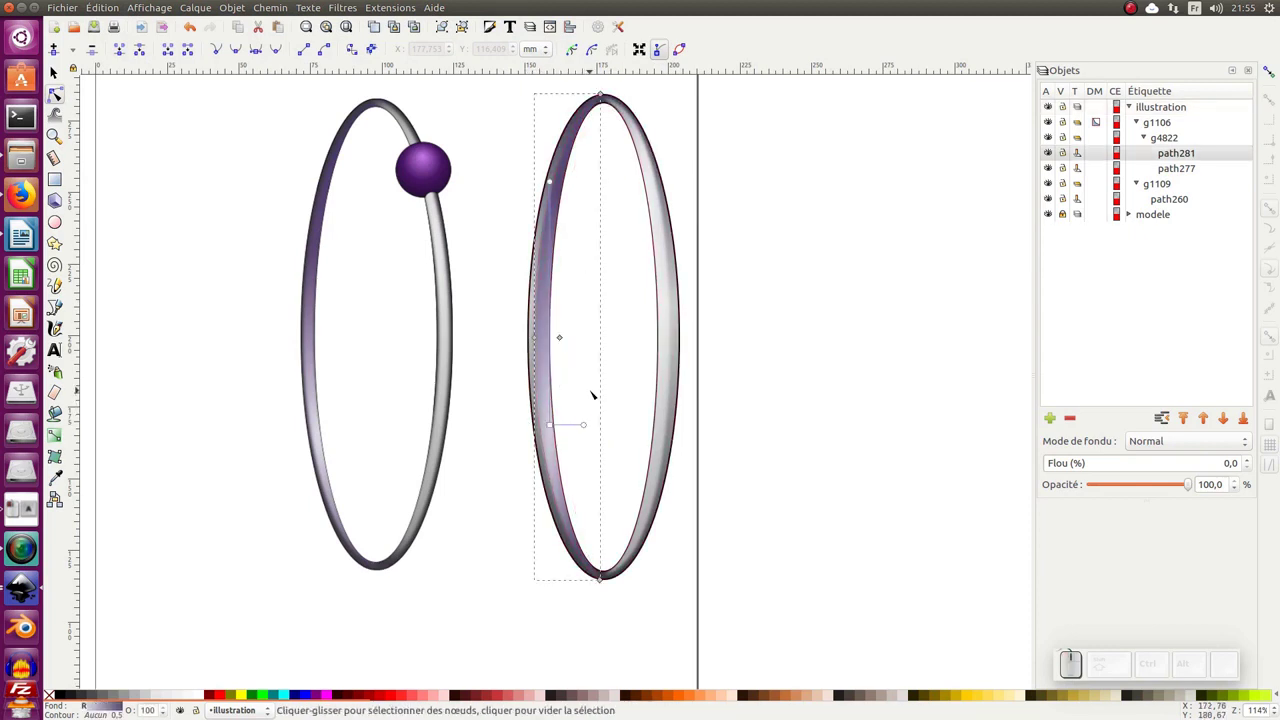
Delete inner path281 and duplicate the outer band path as a new shading piece
key(Delete)
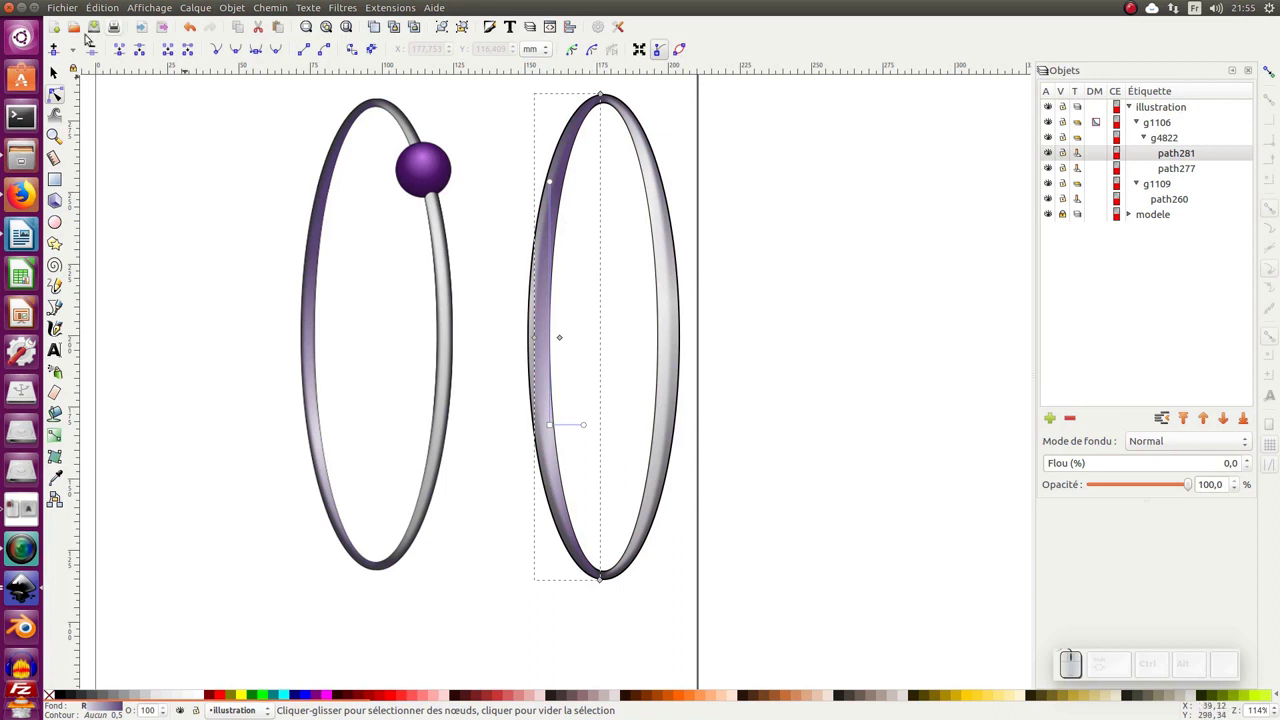
click(59, 70)
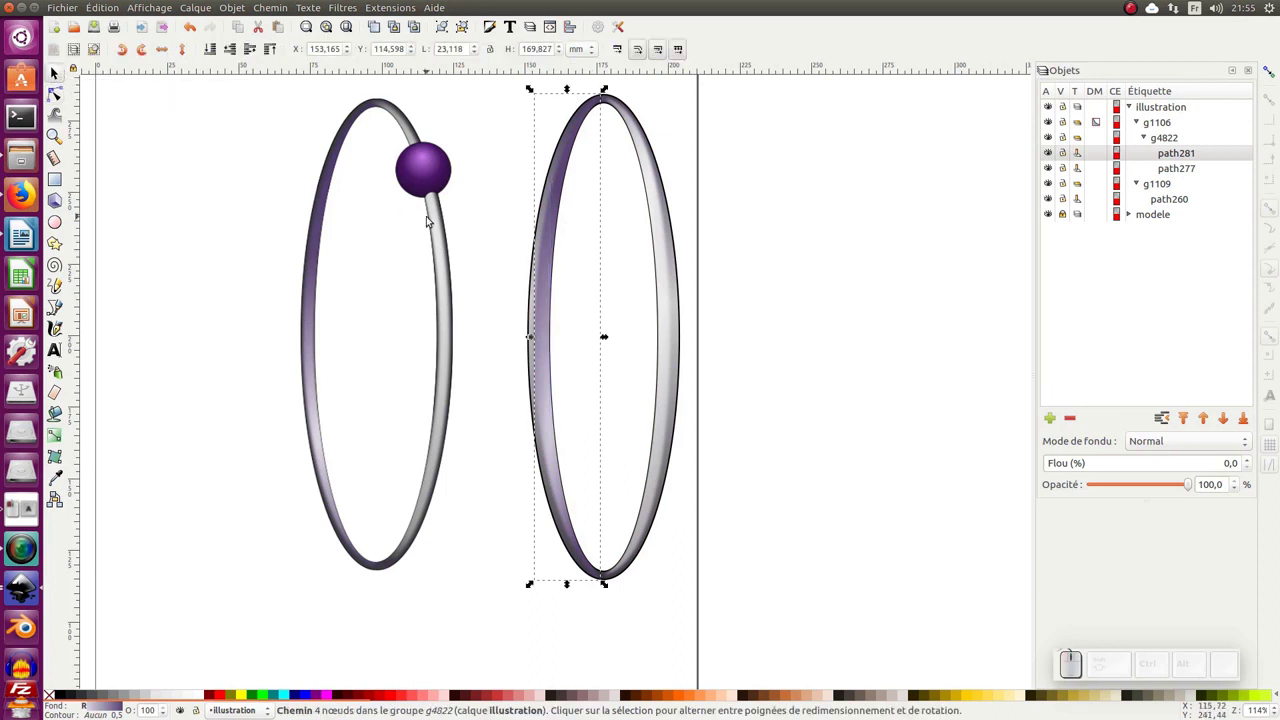
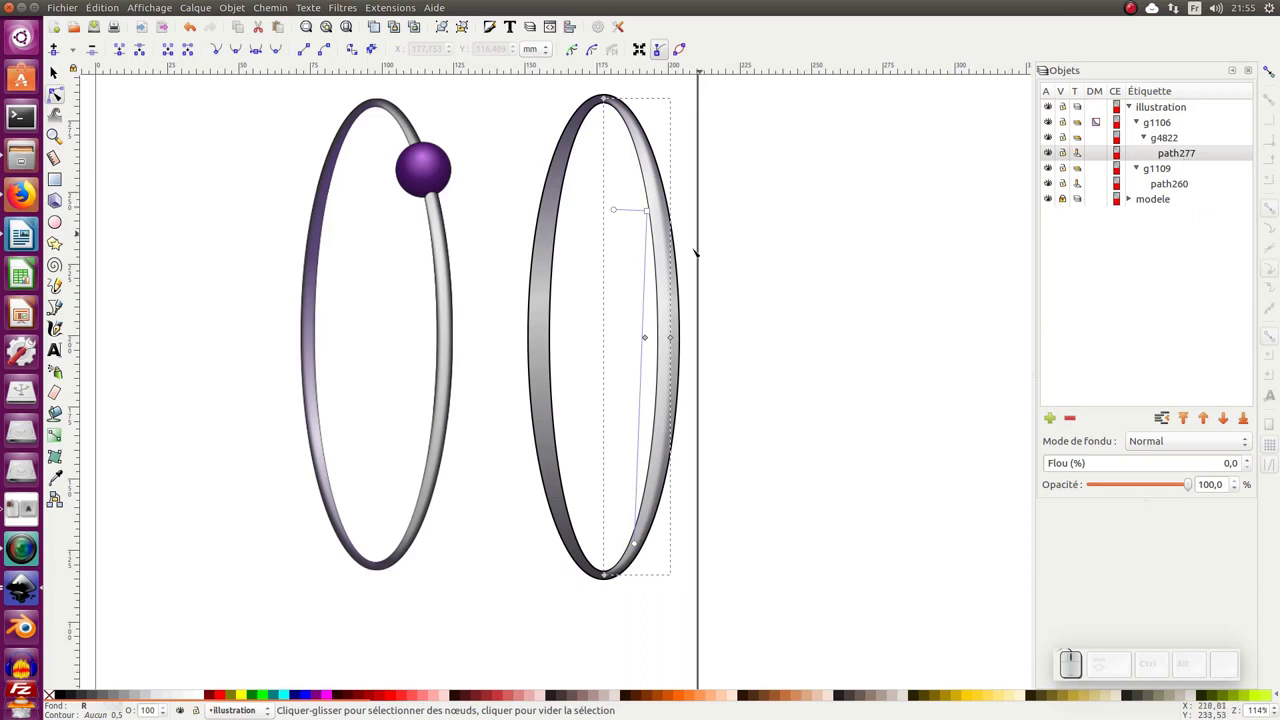
key(F1)
key(ctrl+d)
key(h)
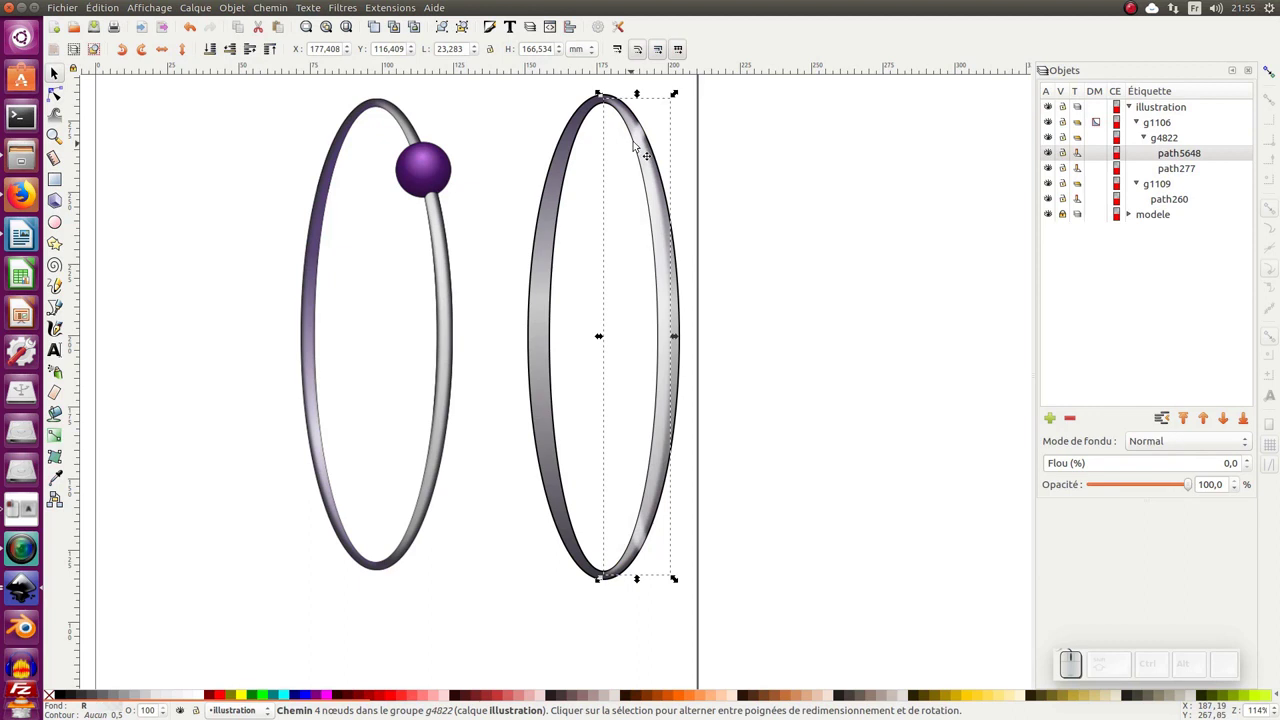
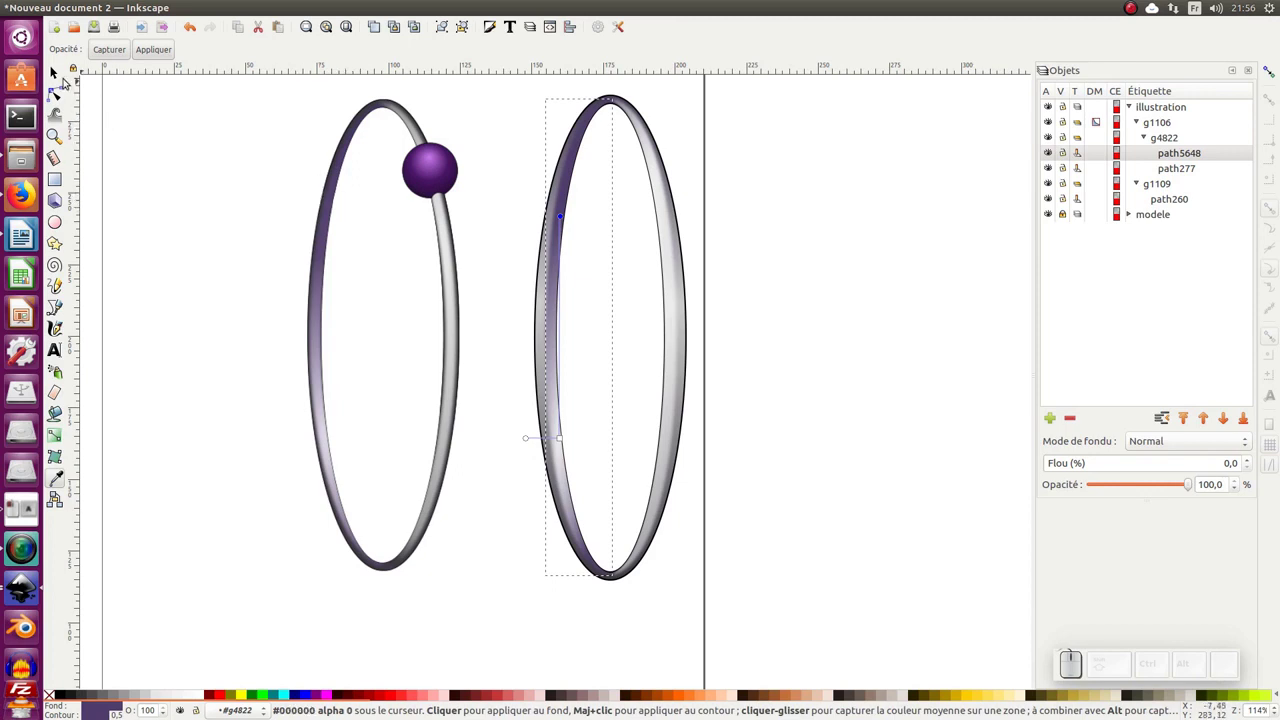
Draw a small light purple circle right of the page and deselect
drag(63, 74, 380, 369)
click(816, 526)
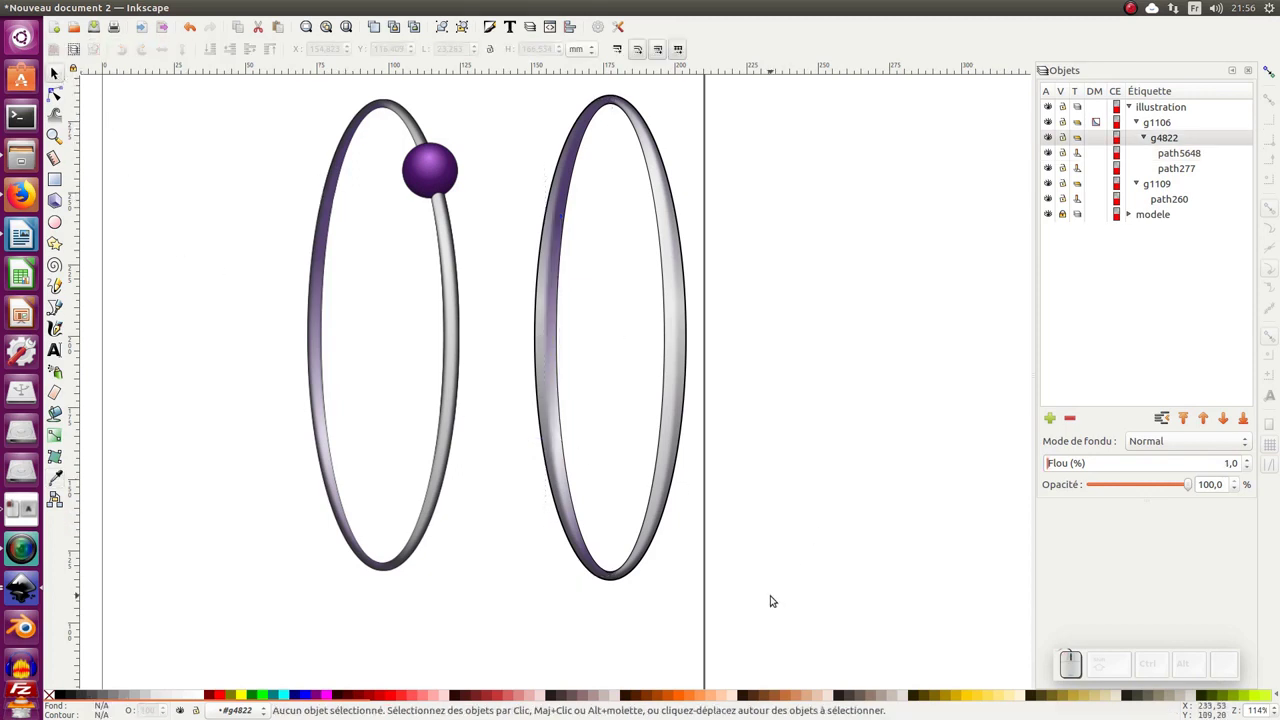
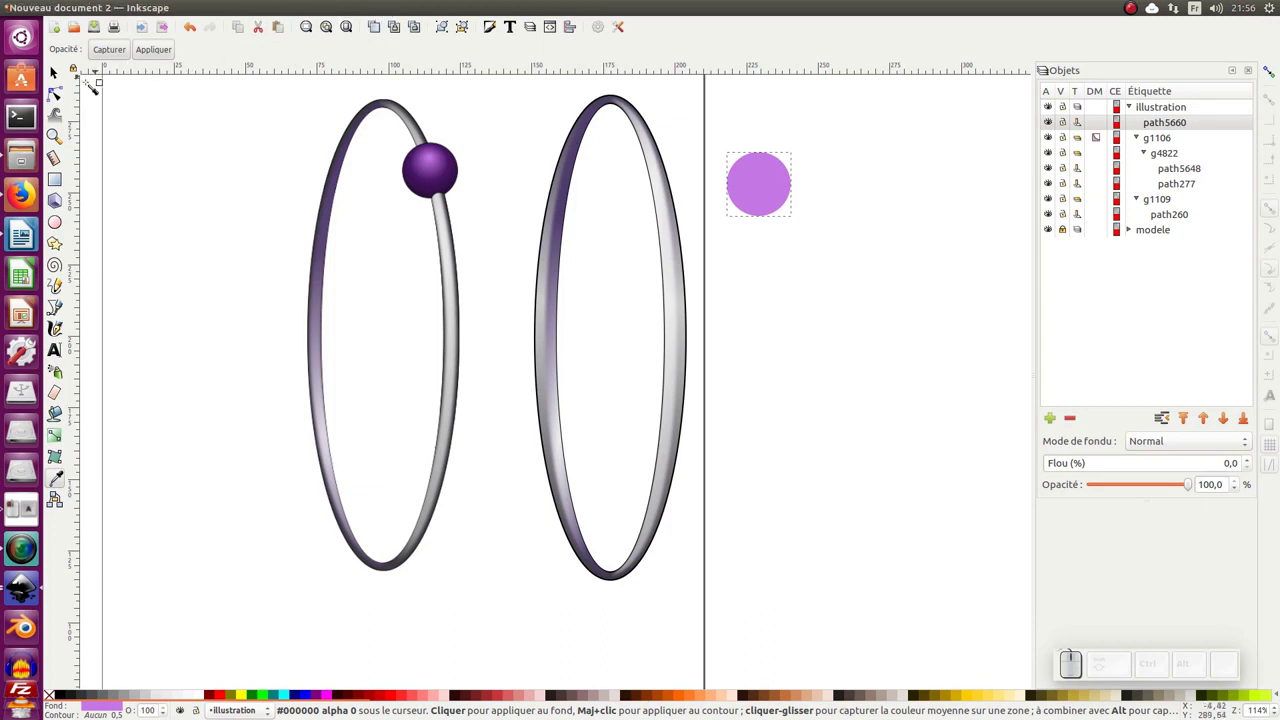
Select the new circle, bring up Fill and Stroke and pick the bead's radial gradient with the Dropper
click(55, 82)
click(500, 22)
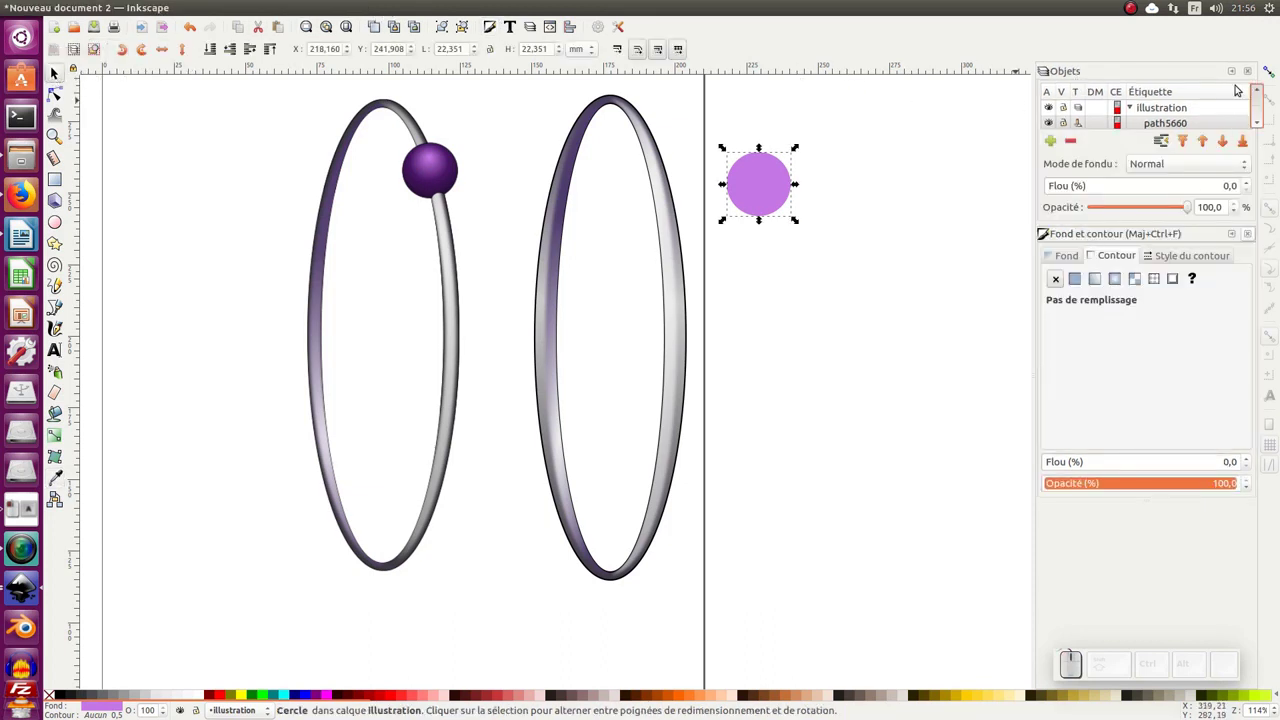
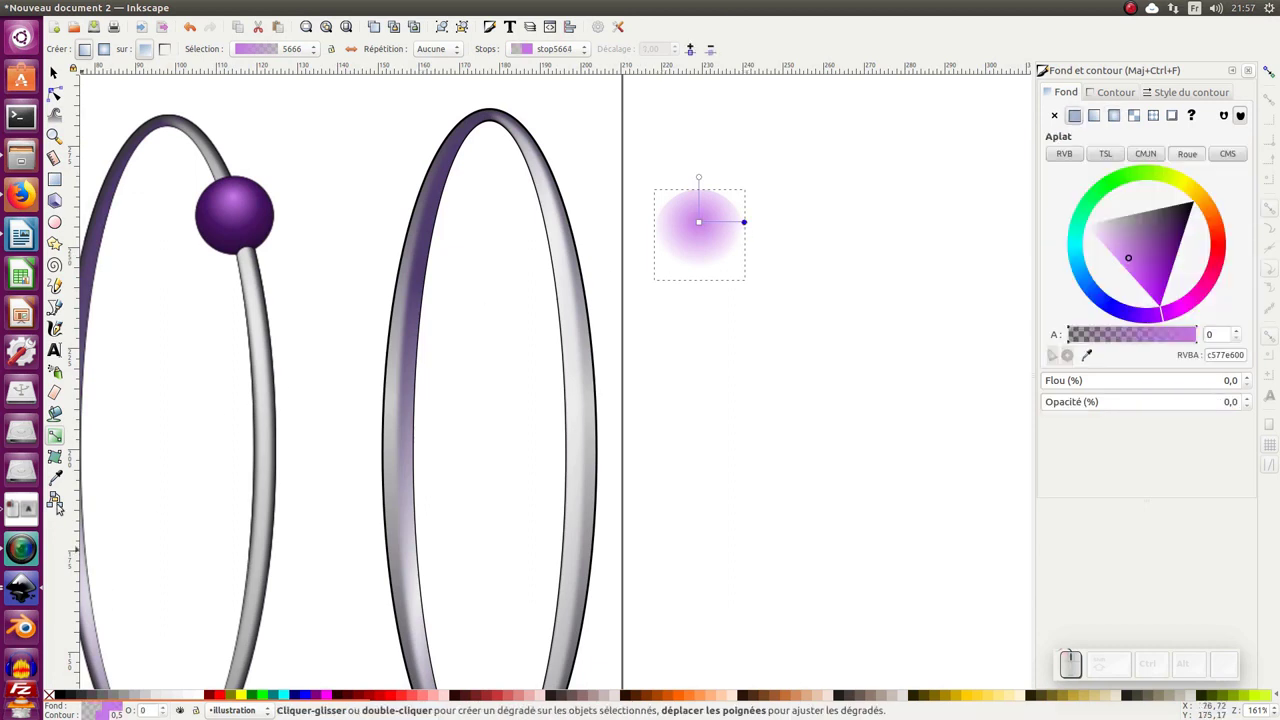
key(F7)
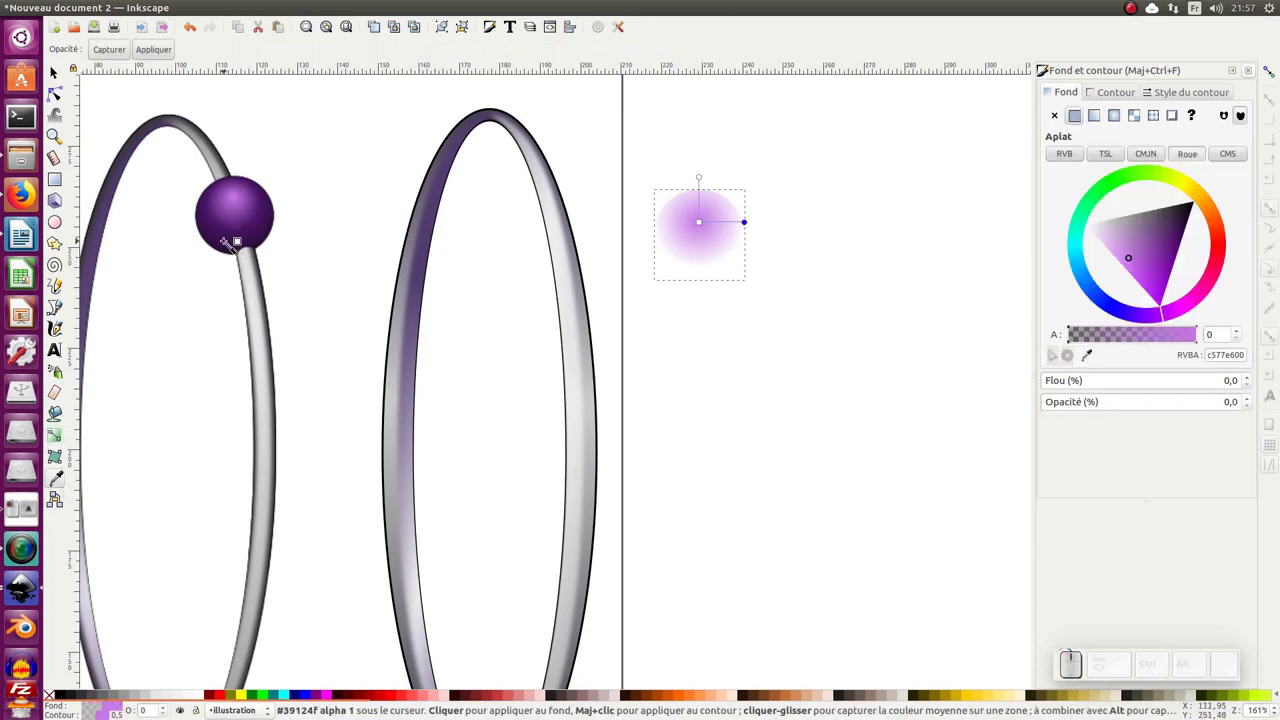
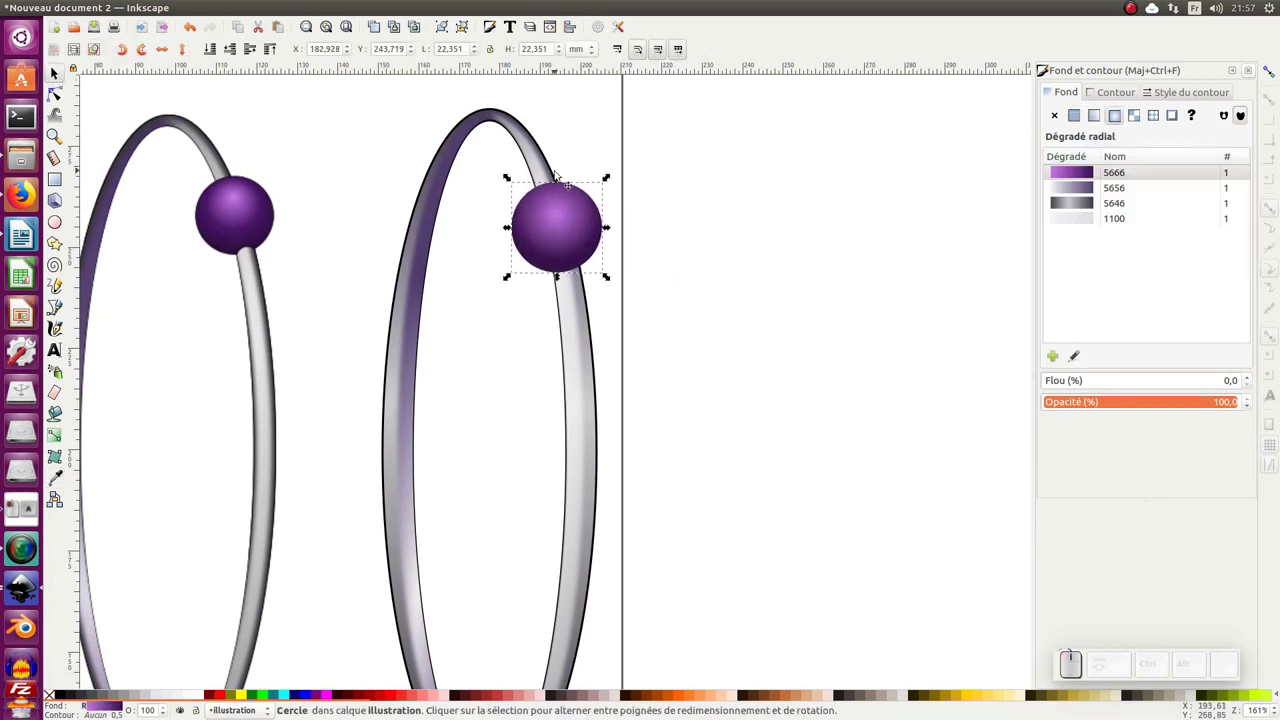
Give the bead a black outline, zooming in where it meets the ring
click(570, 294)
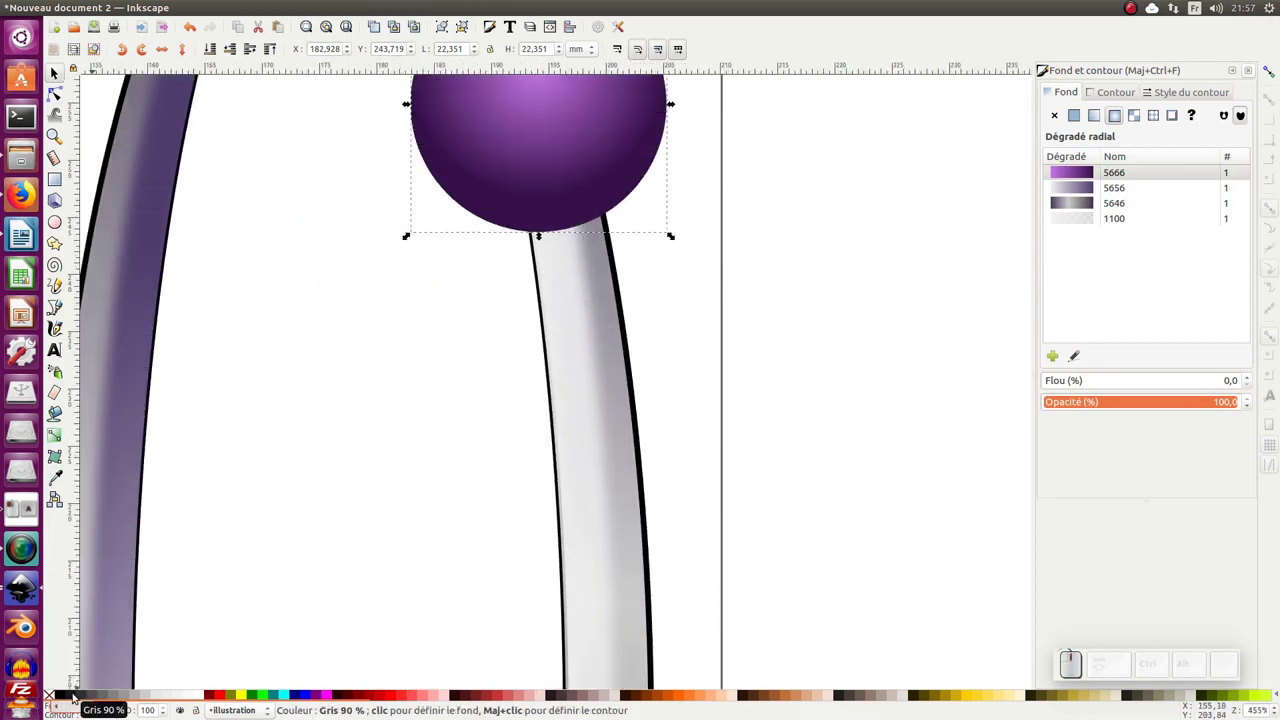
click(65, 692)
drag(676, 358, 690, 423)
key(KP_Subtract)
click(690, 423)
click(581, 329)
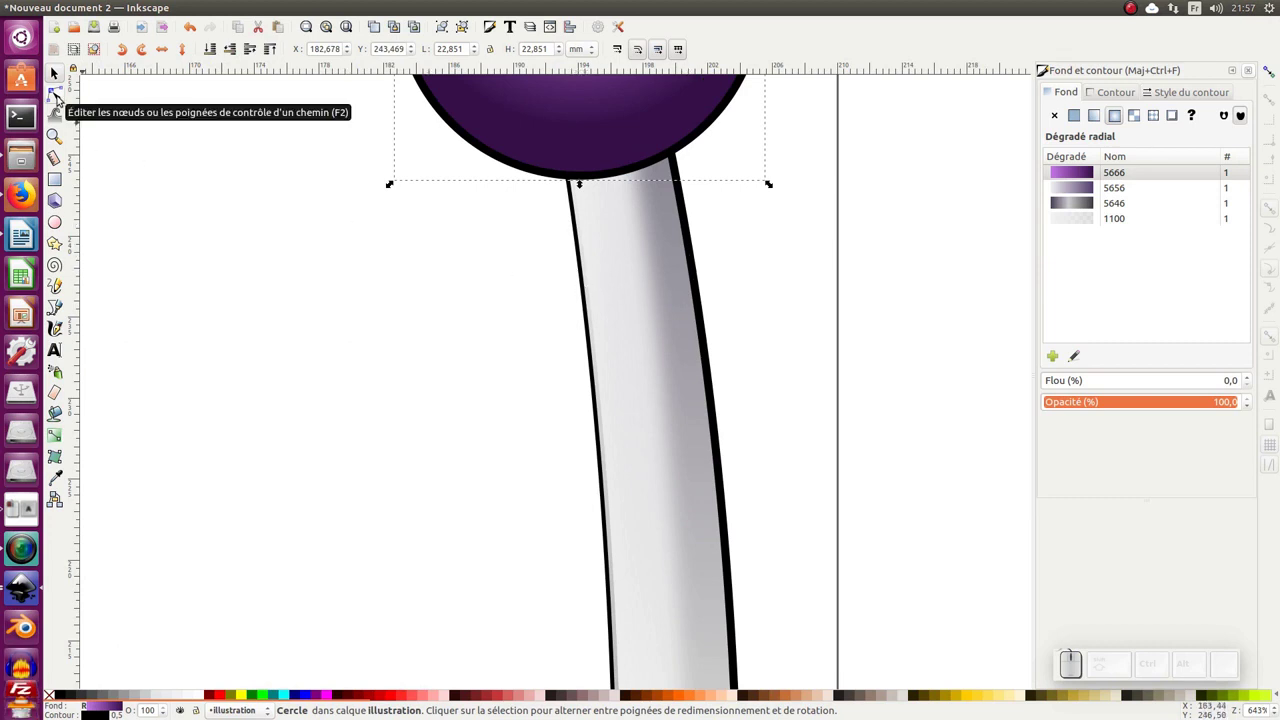
In Stroke style, set the paint order so the outline is drawn beneath the fill
click(61, 95)
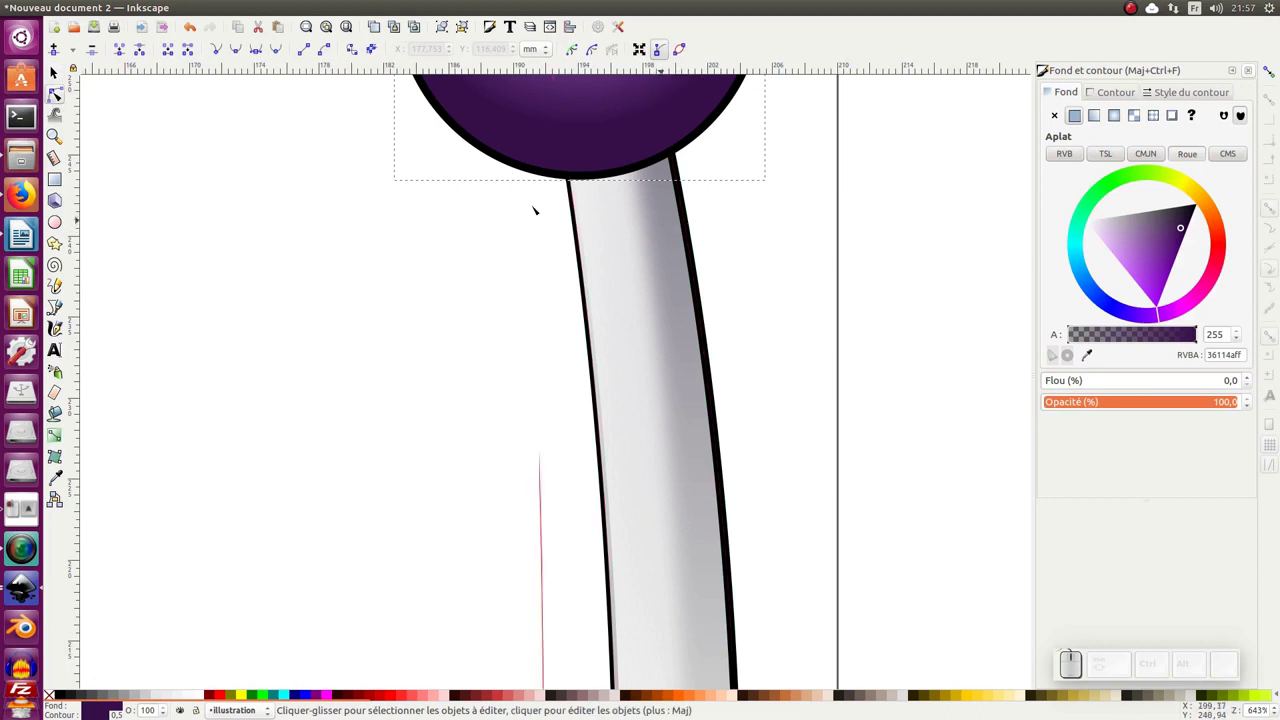
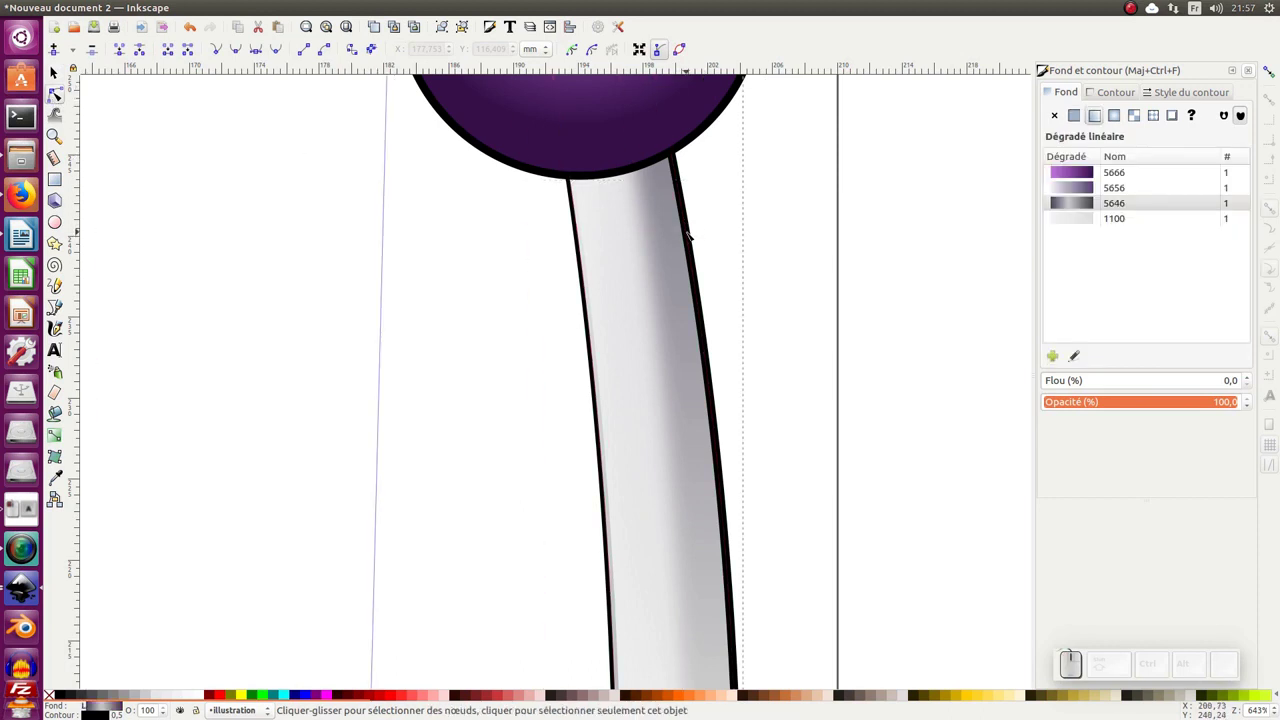
click(1179, 91)
click(1134, 274)
click(1153, 274)
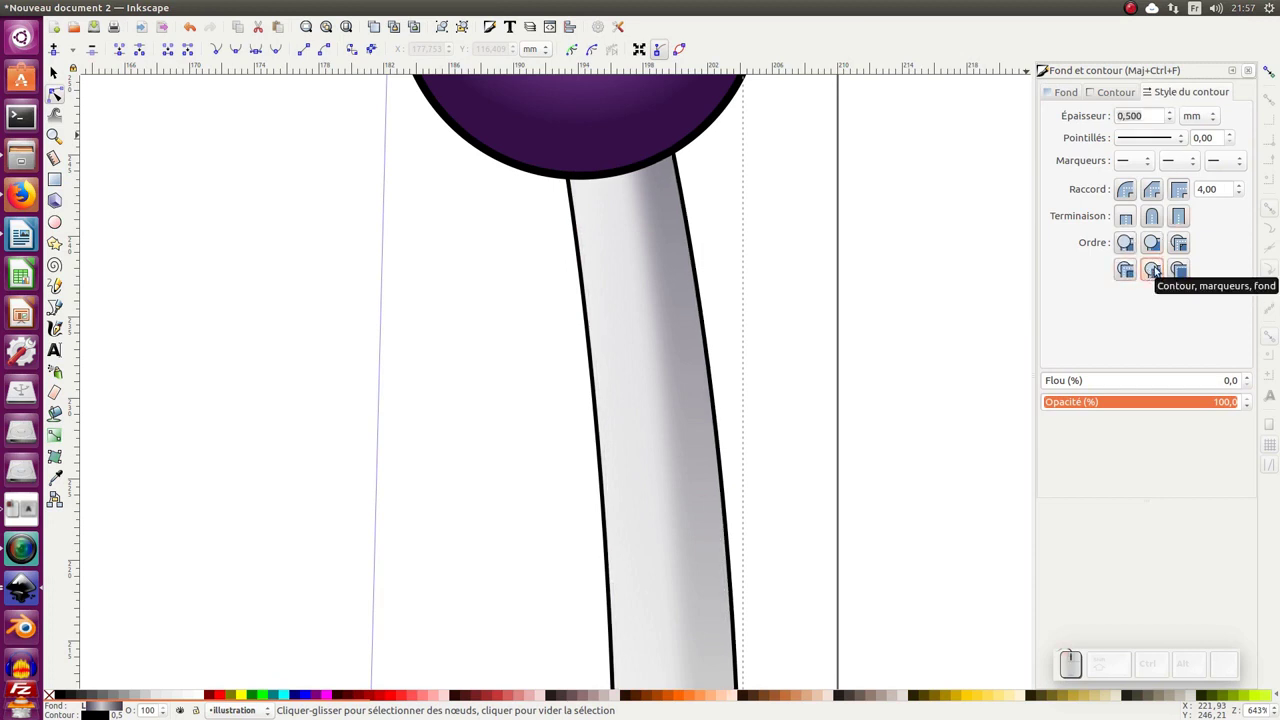
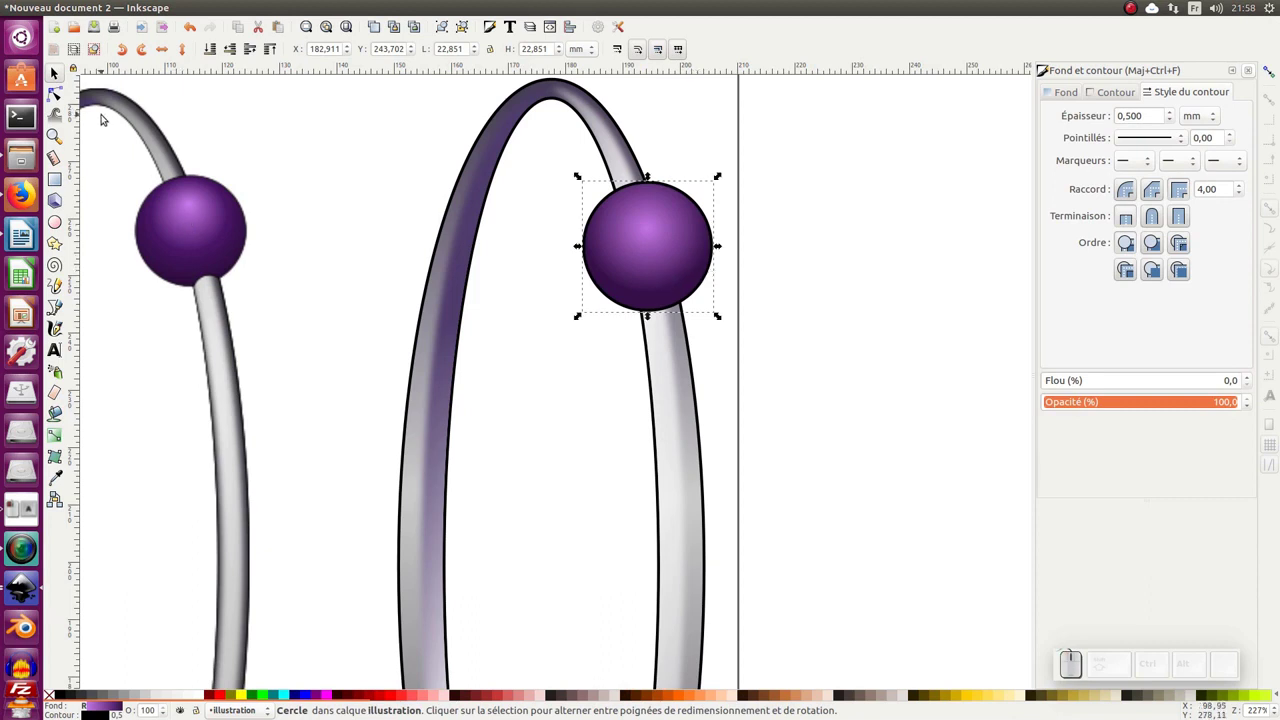
Convert the bead circle to an editable path with Object to Path
click(57, 101)
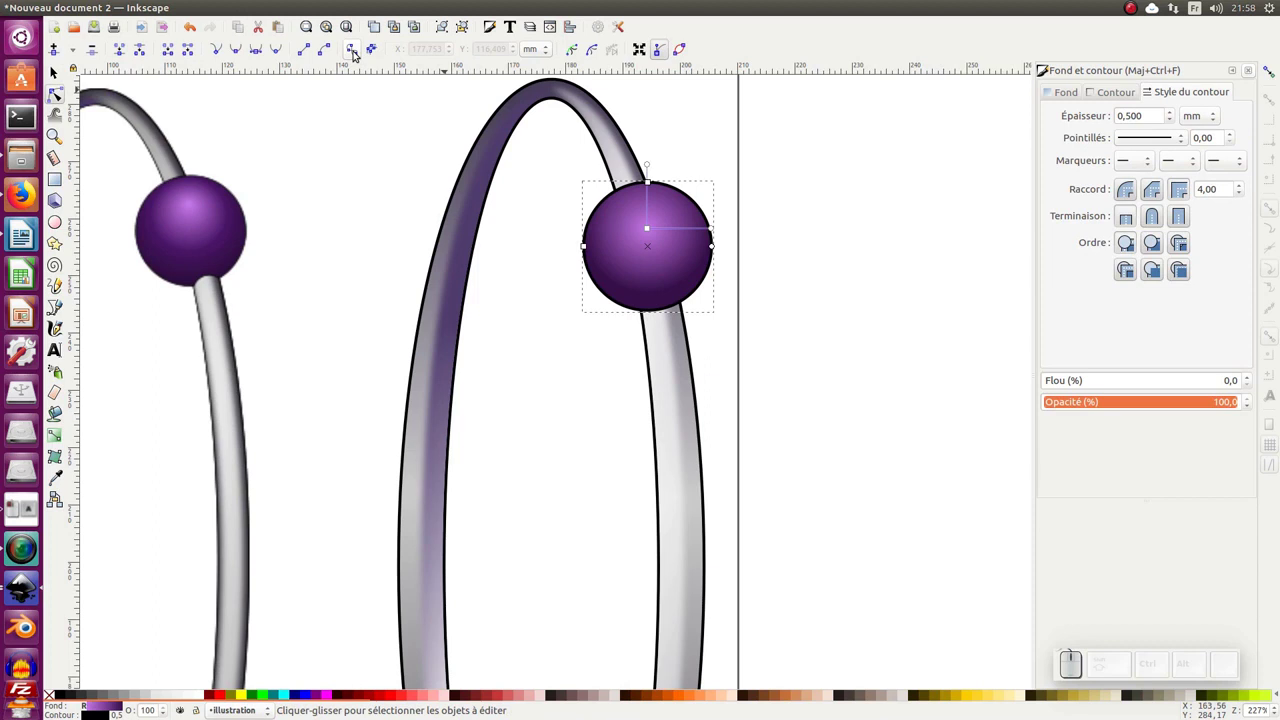
click(357, 51)
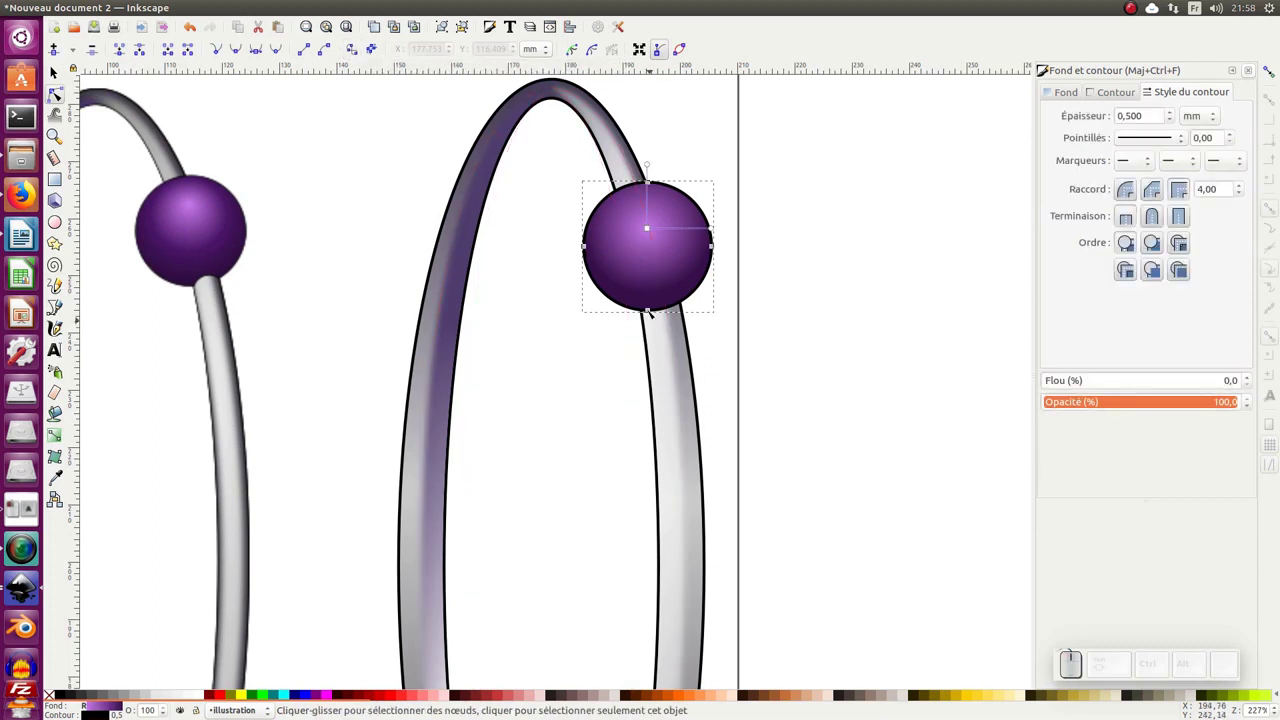
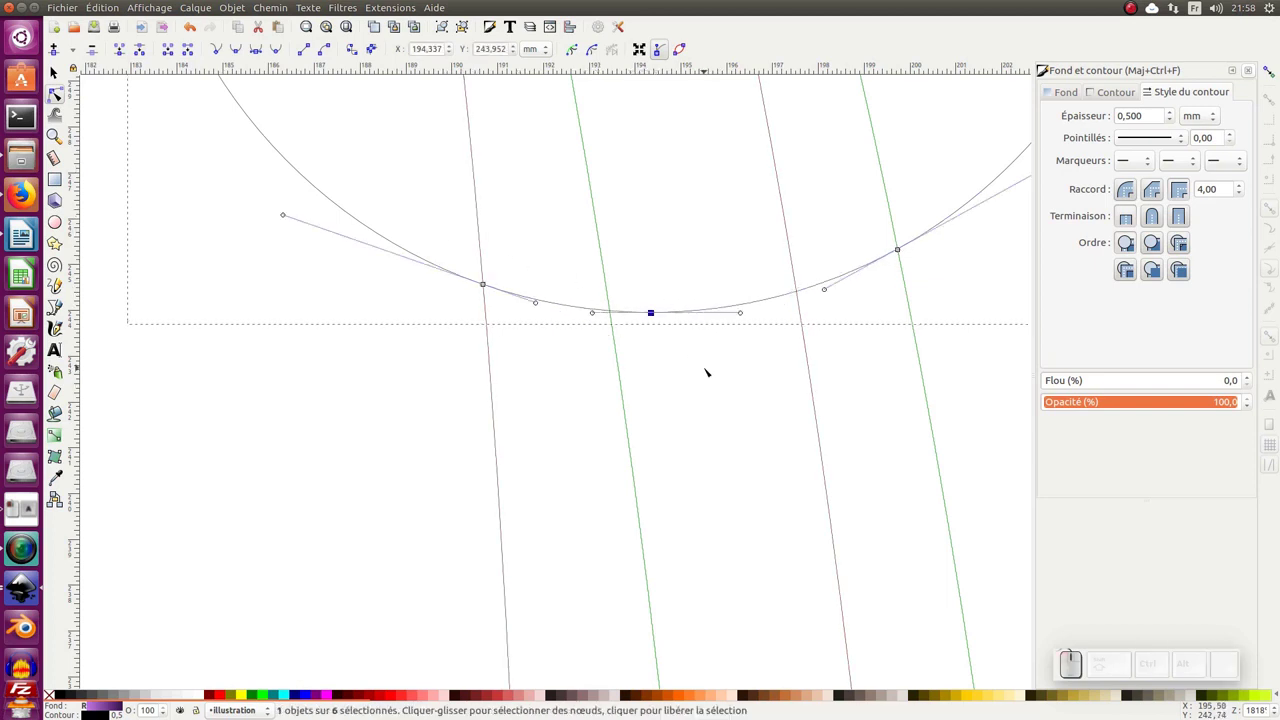
Delete the bead's bottom node, zoom out and undo to rework its bottom edge
key(Delete)
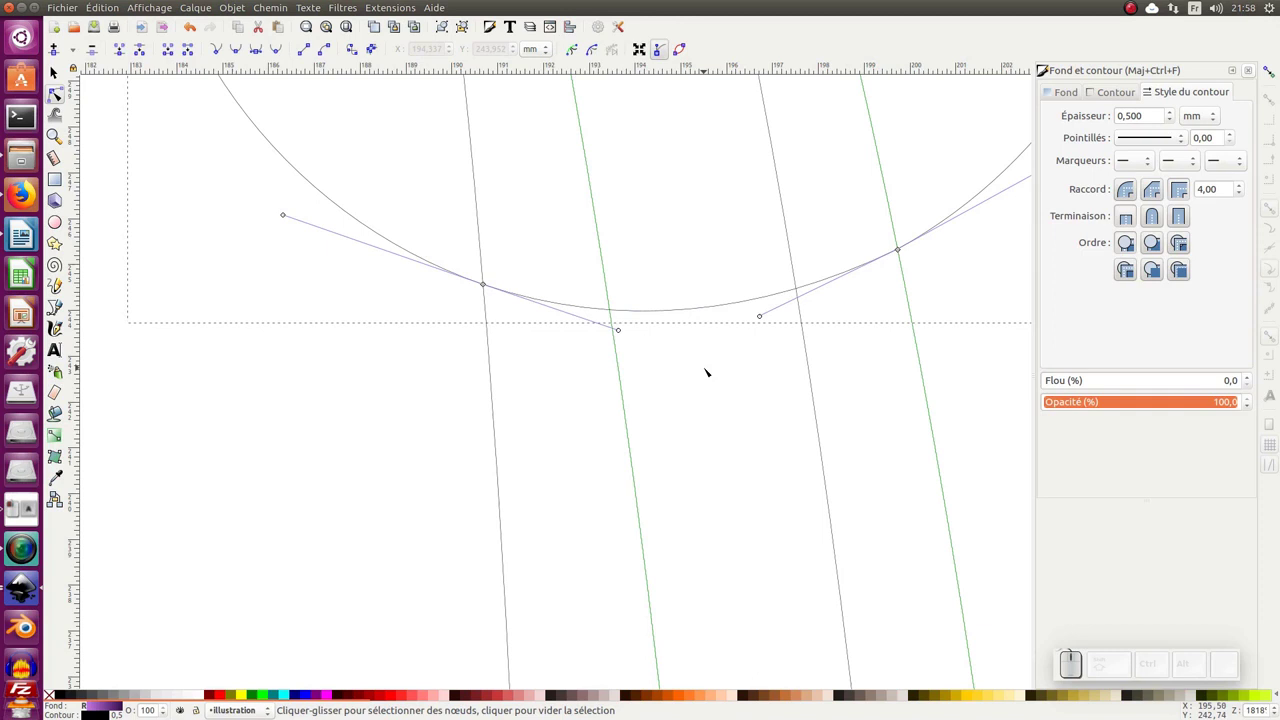
key(KP_Subtract)
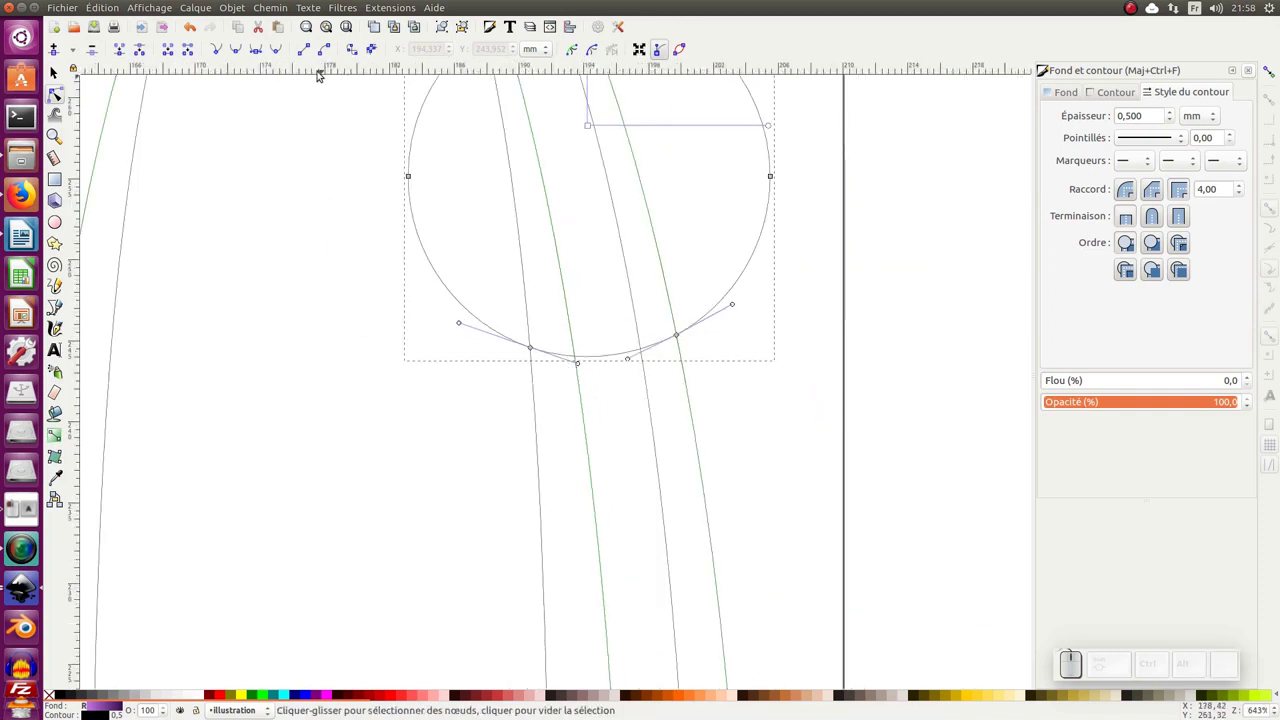
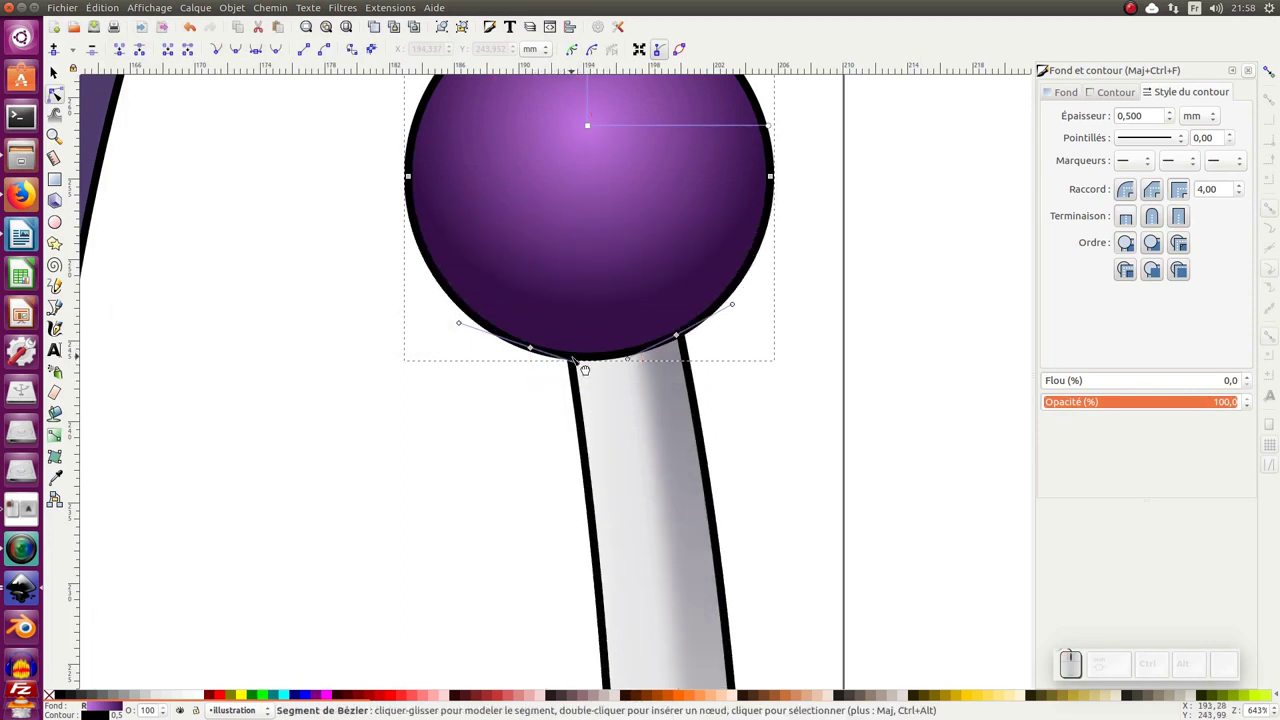
key(ctrl+z)
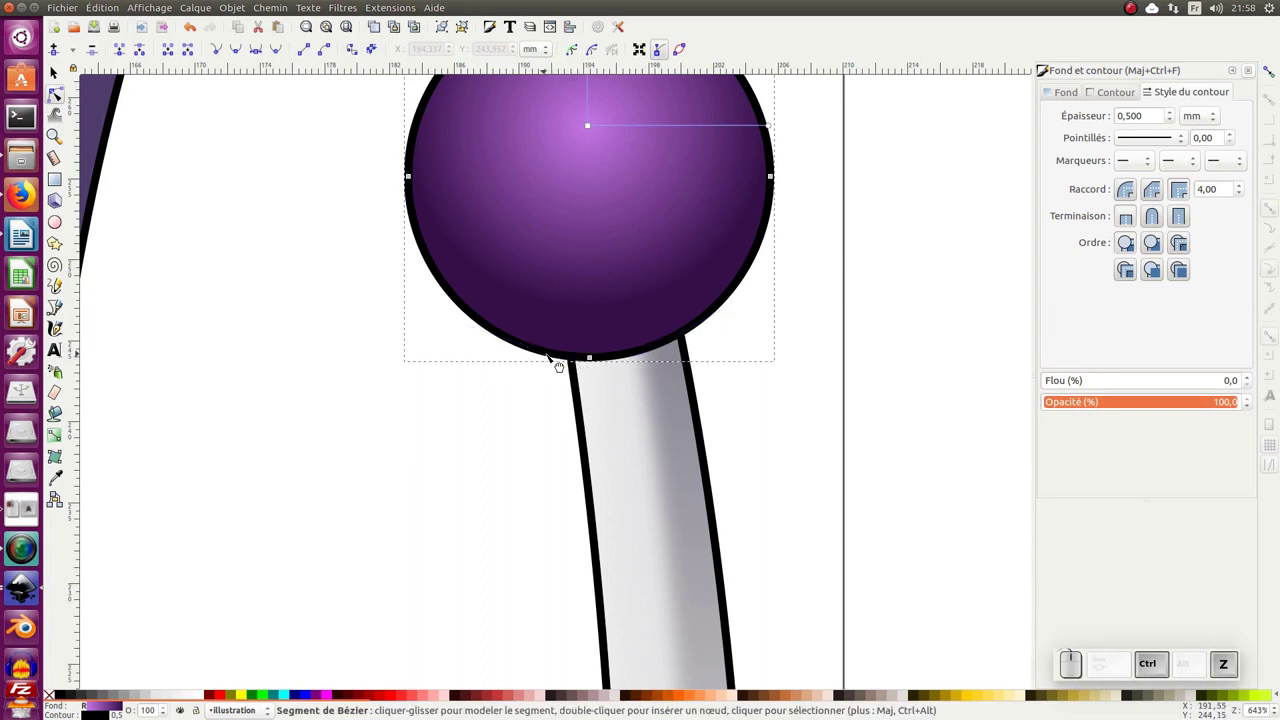
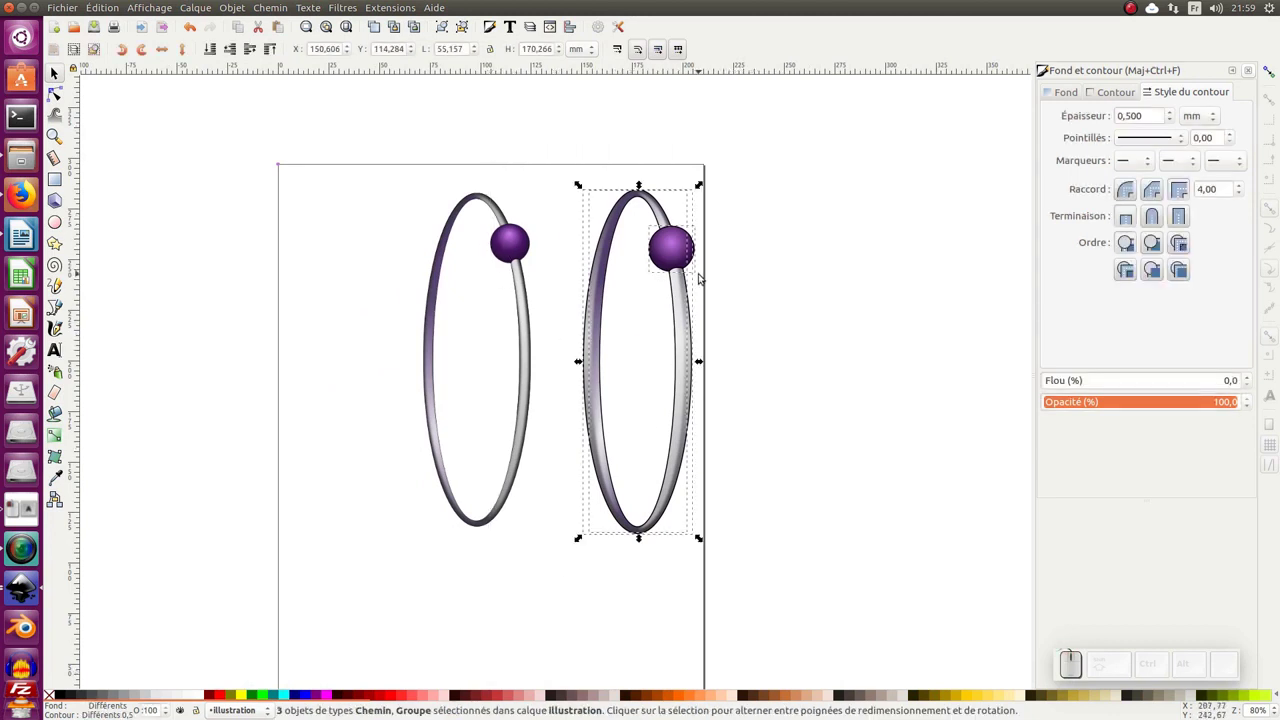
Rubber-band select the right earring's ring pieces and bead and group them
drag(798, 121, 435, 133)
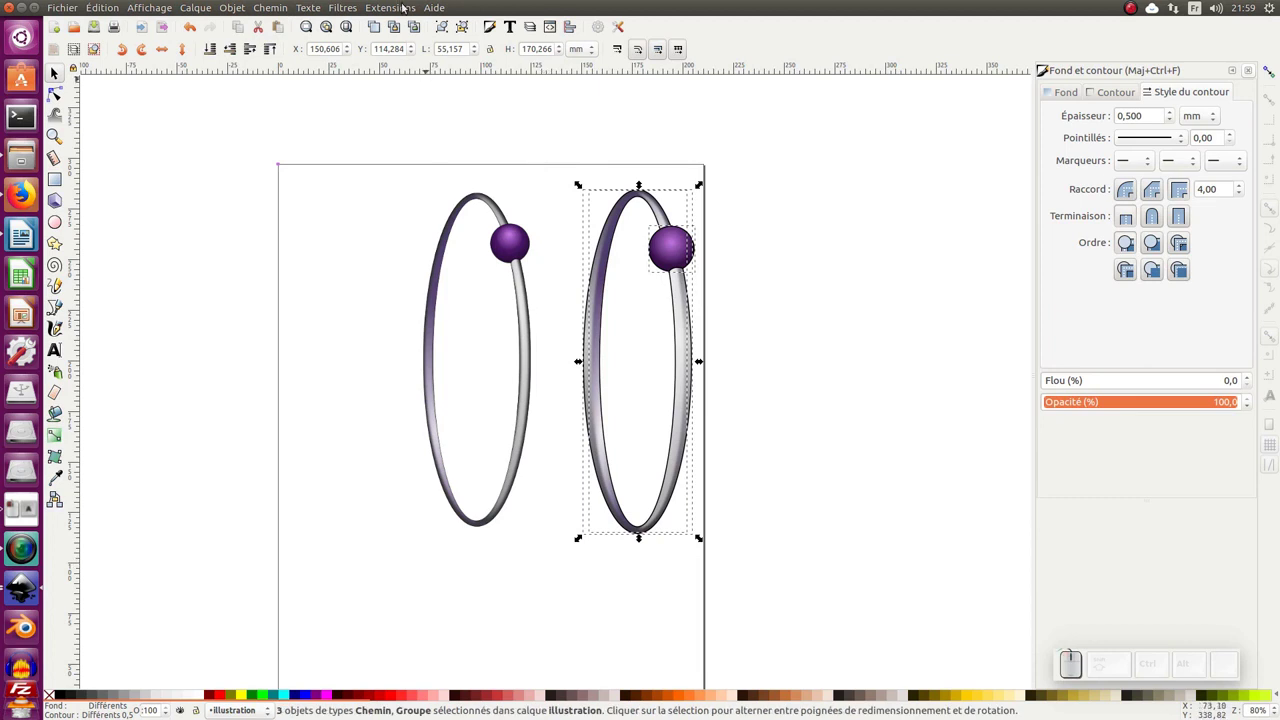